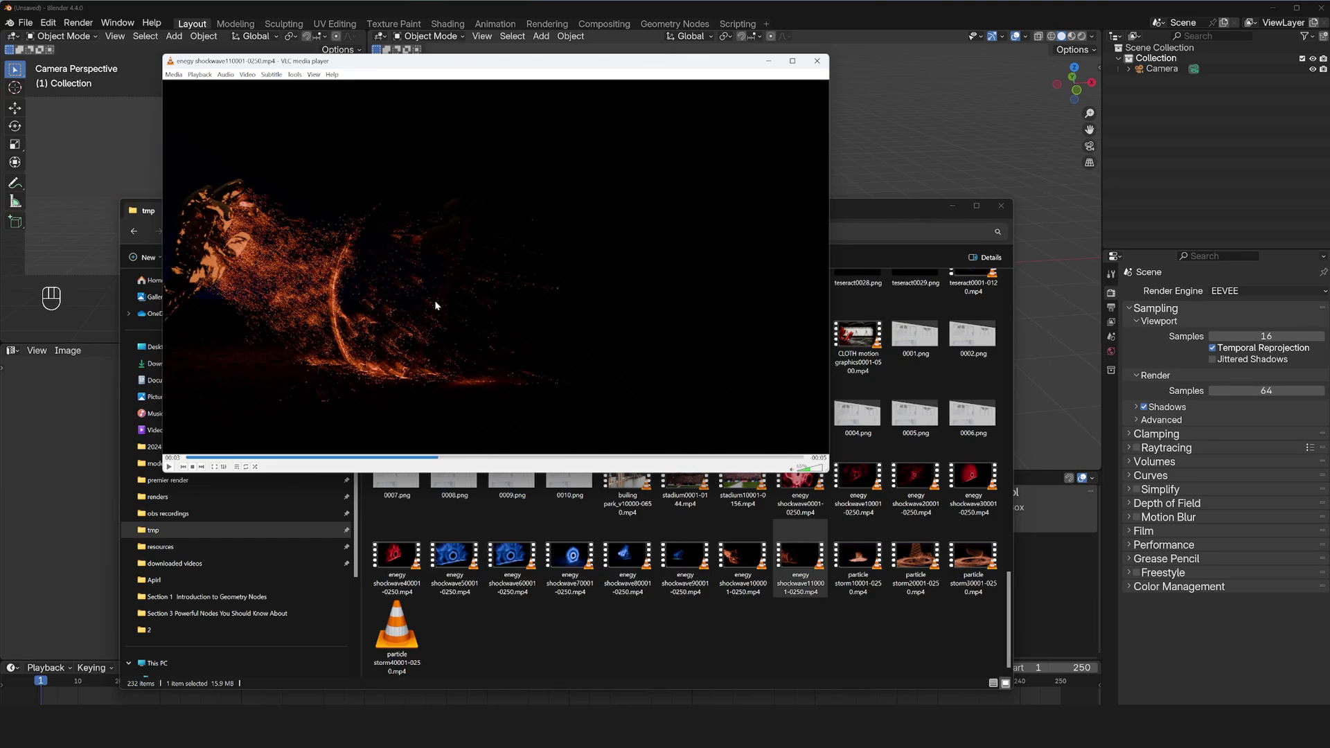
Close the VLC window playing the energy shockwave clip, returning to Blender.
click(865, 166)
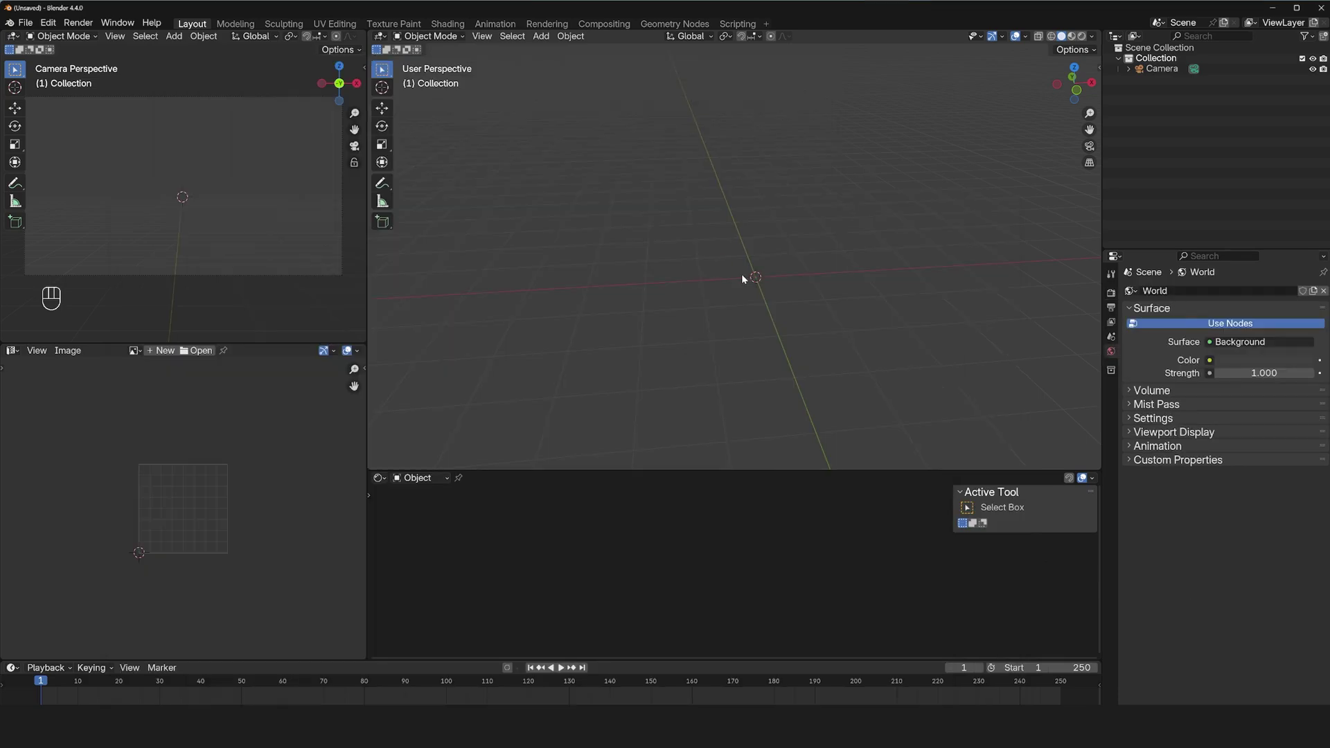
Add a plane with a 1000-particle system, then add a cube scaled to 0.5.
key(shift+a)
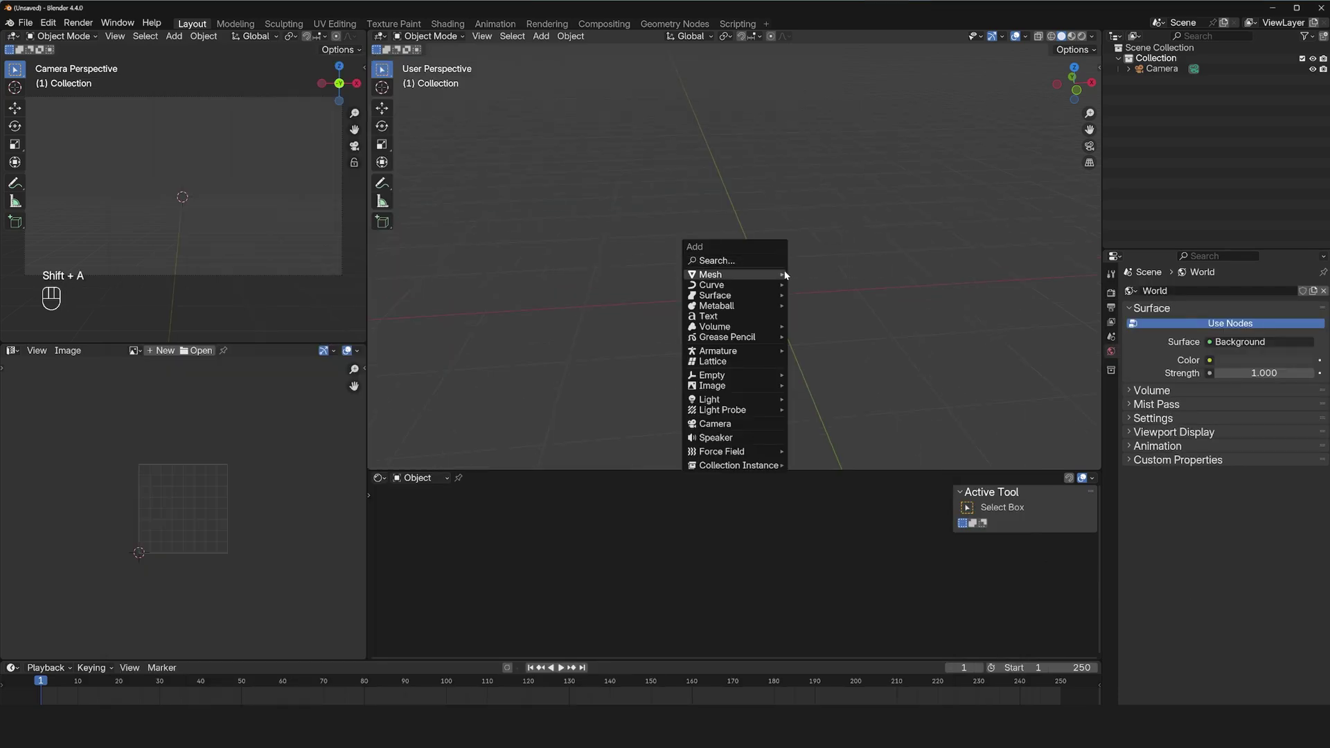
click(1119, 420)
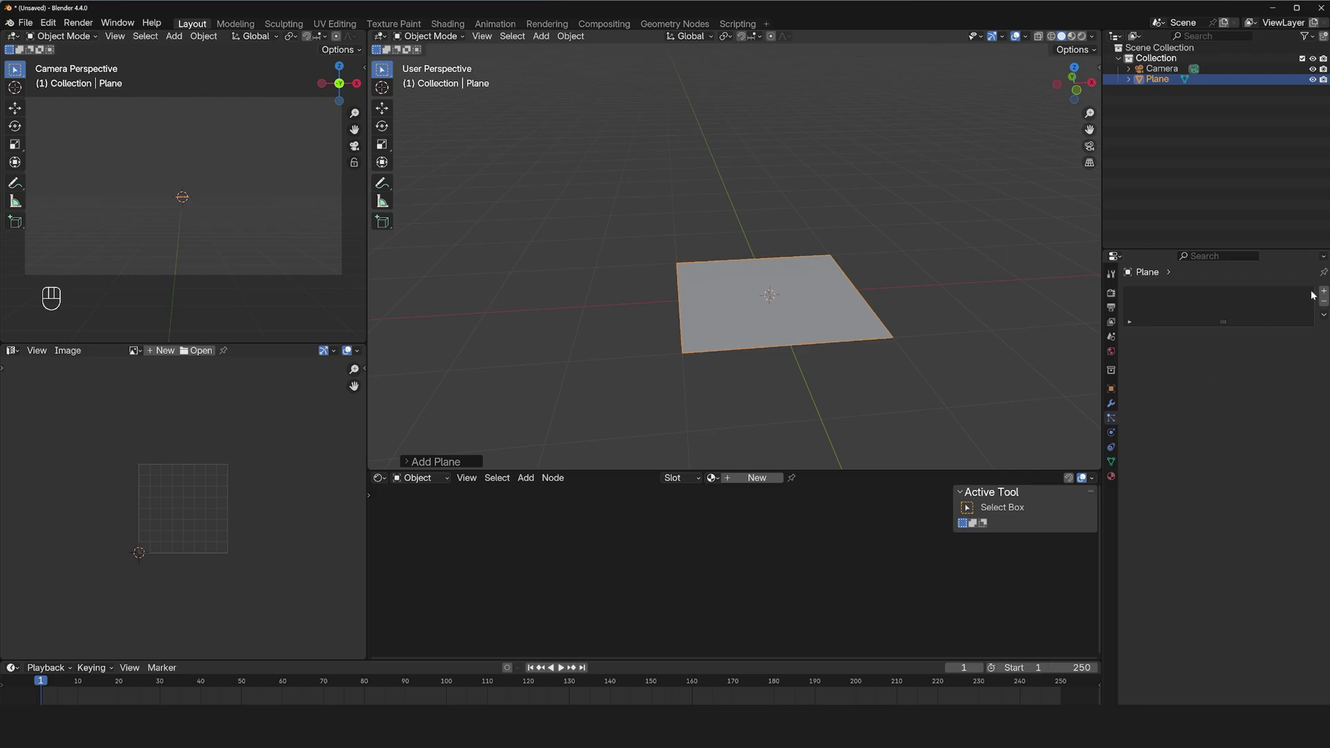
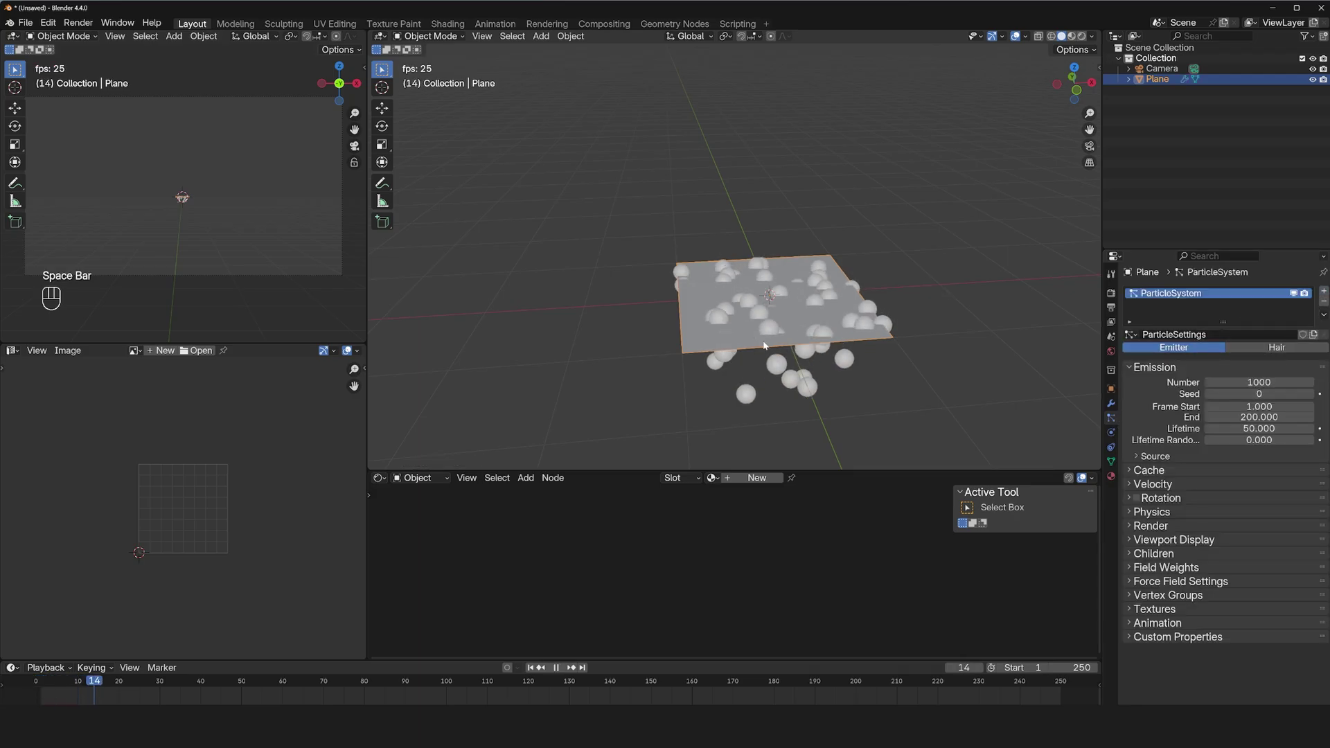
key(space)
click(1085, 35)
key(shift+a)
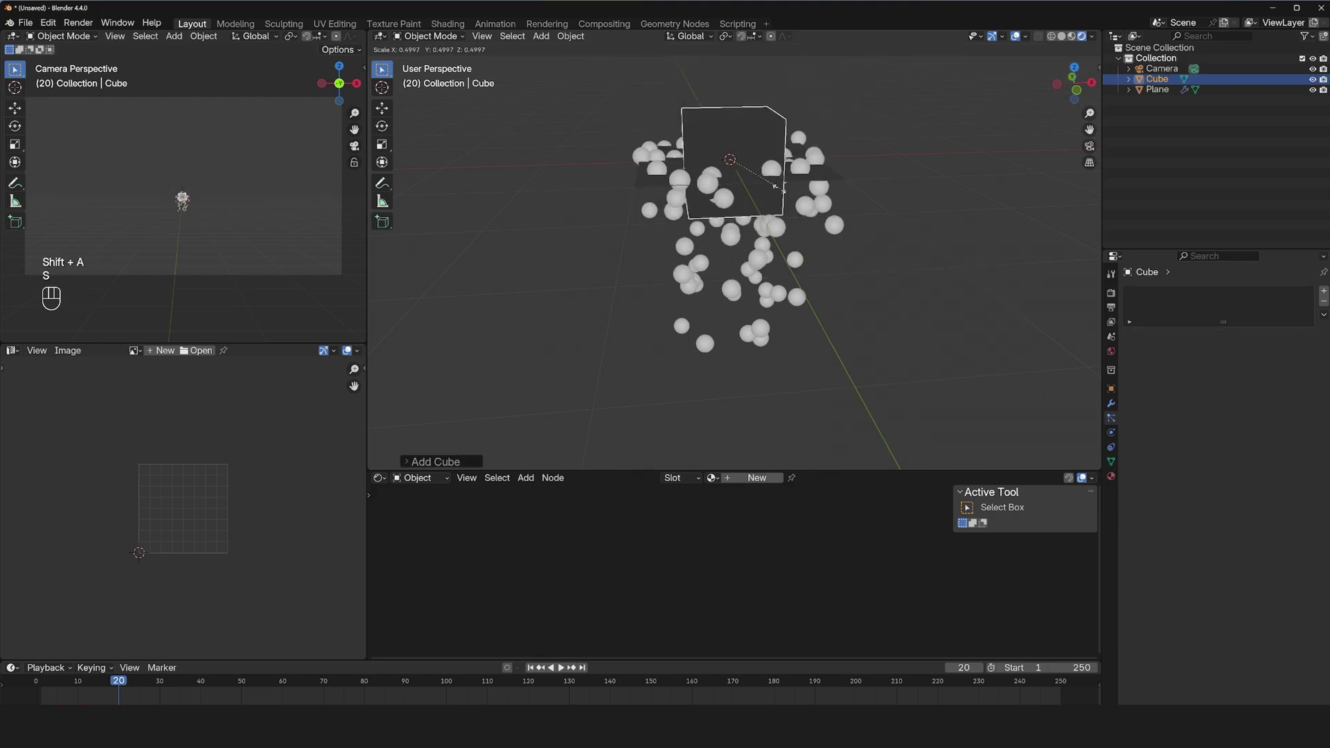
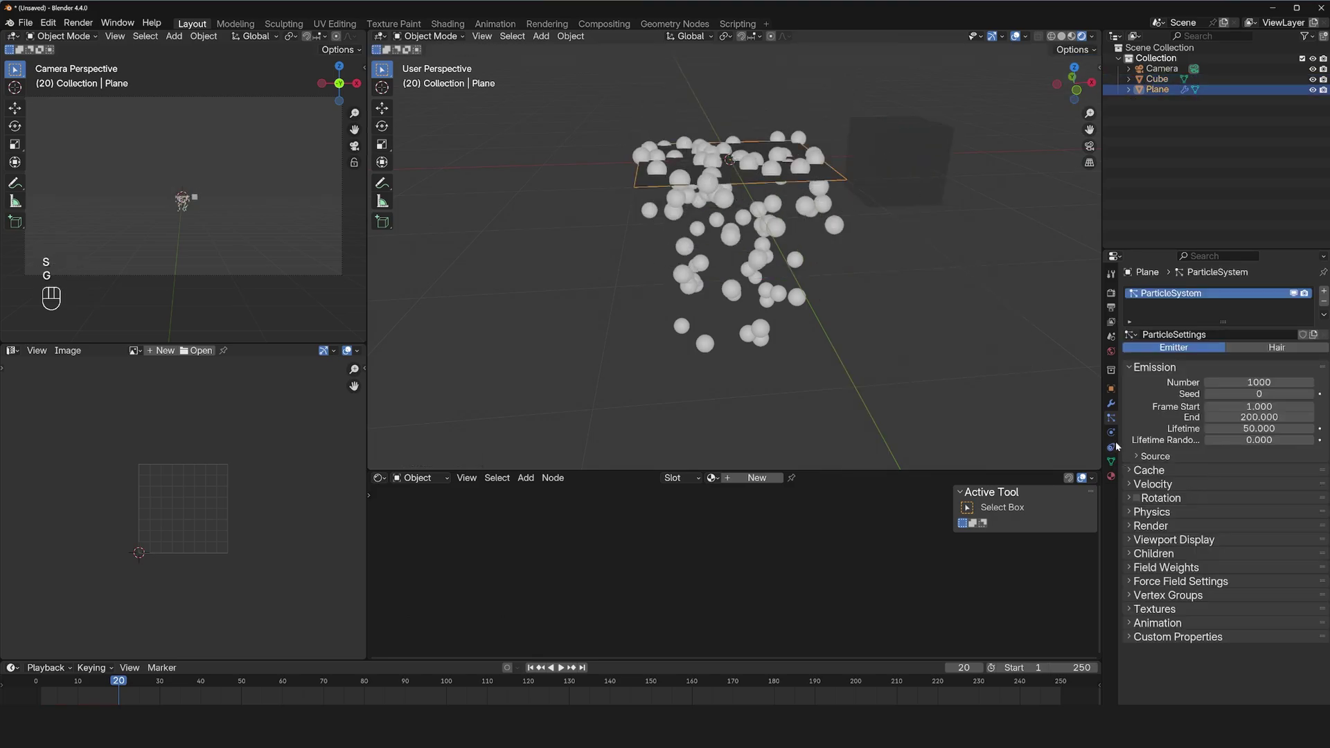
Render the plane's particles as instances of the cube at 0.05 scale.
drag(1260, 541, 1246, 599)
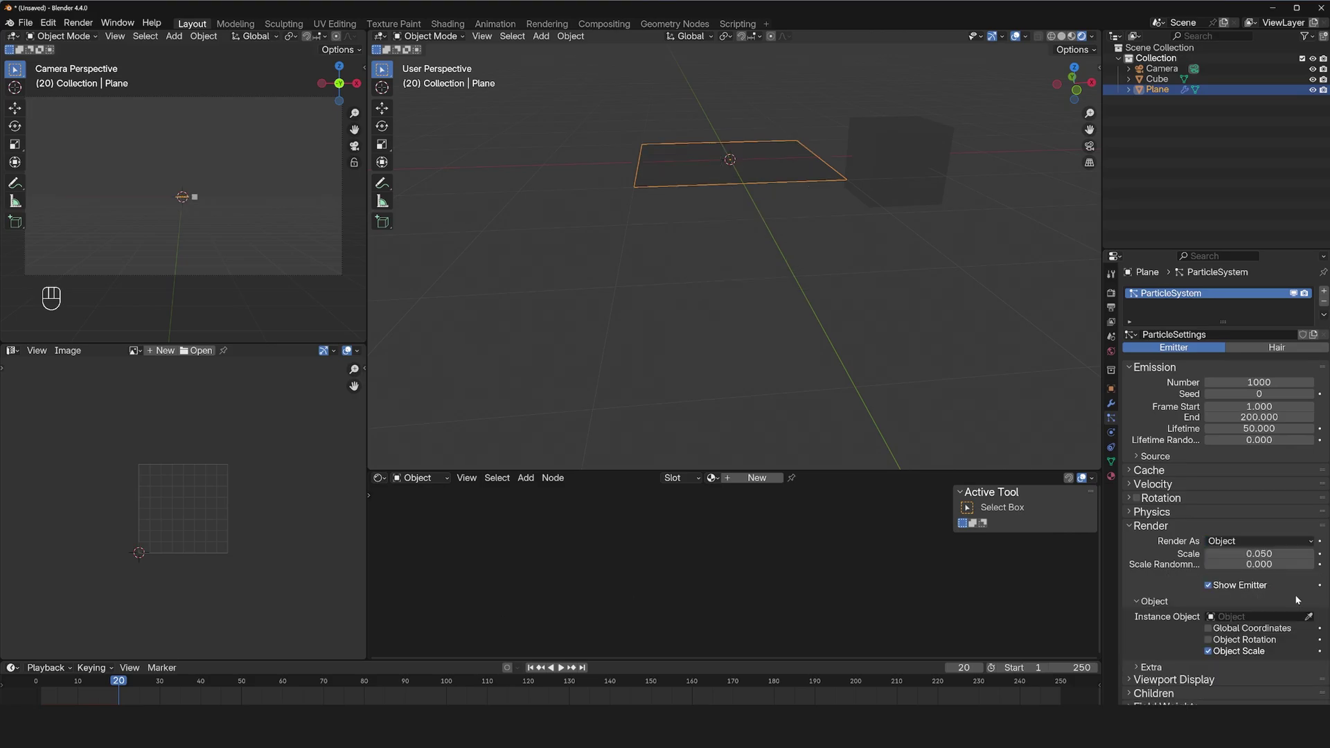
click(899, 158)
click(768, 164)
key(alt+a)
click(921, 175)
key(space)
key(space)
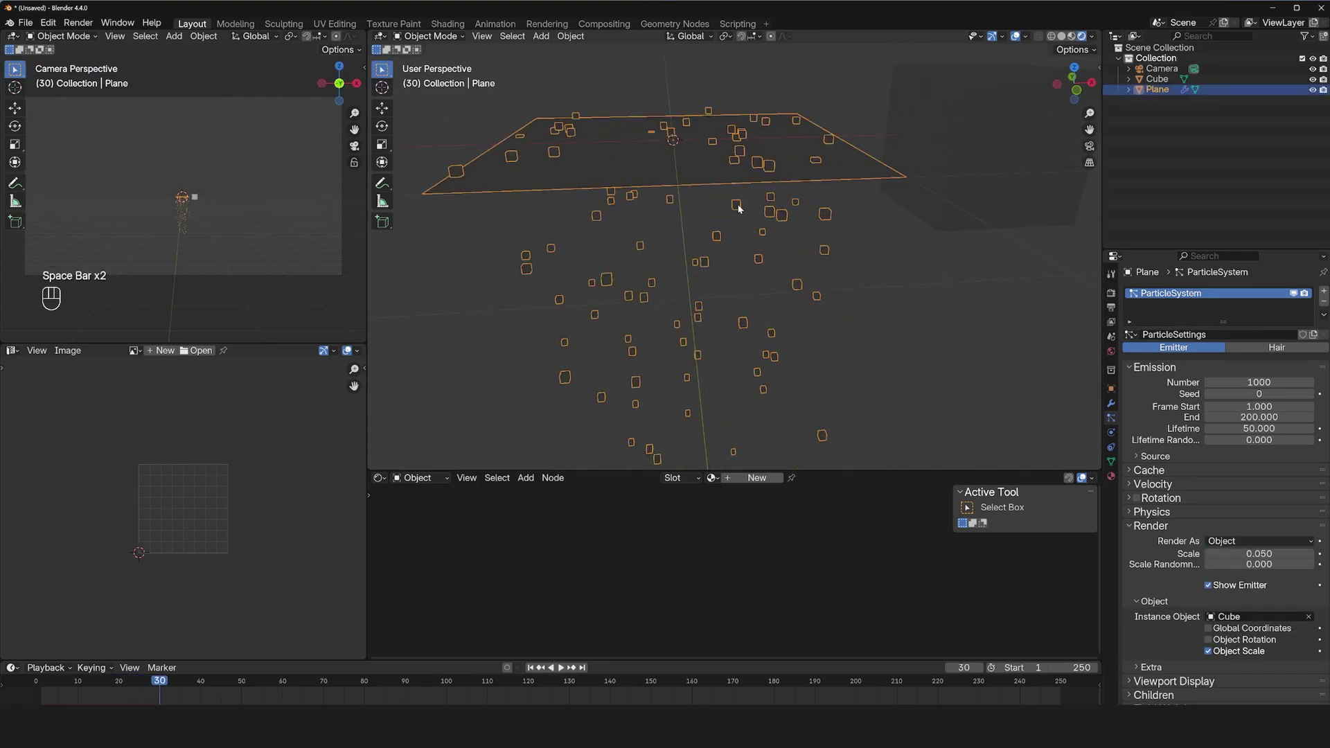
Briefly edit the cube's mesh in Edit Mode, then reselect the particle-emitting plane.
key(Tab)
key(1)
key(alt+z)
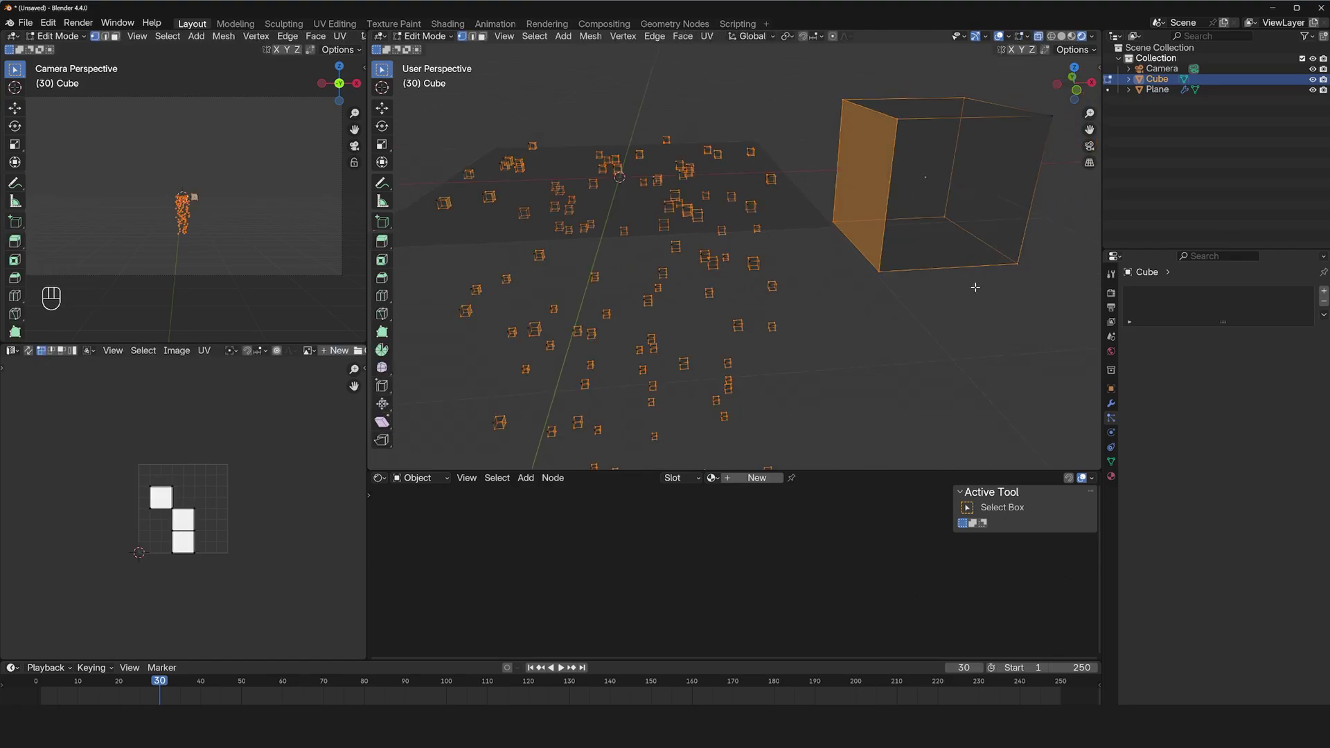
key(Tab)
click(757, 257)
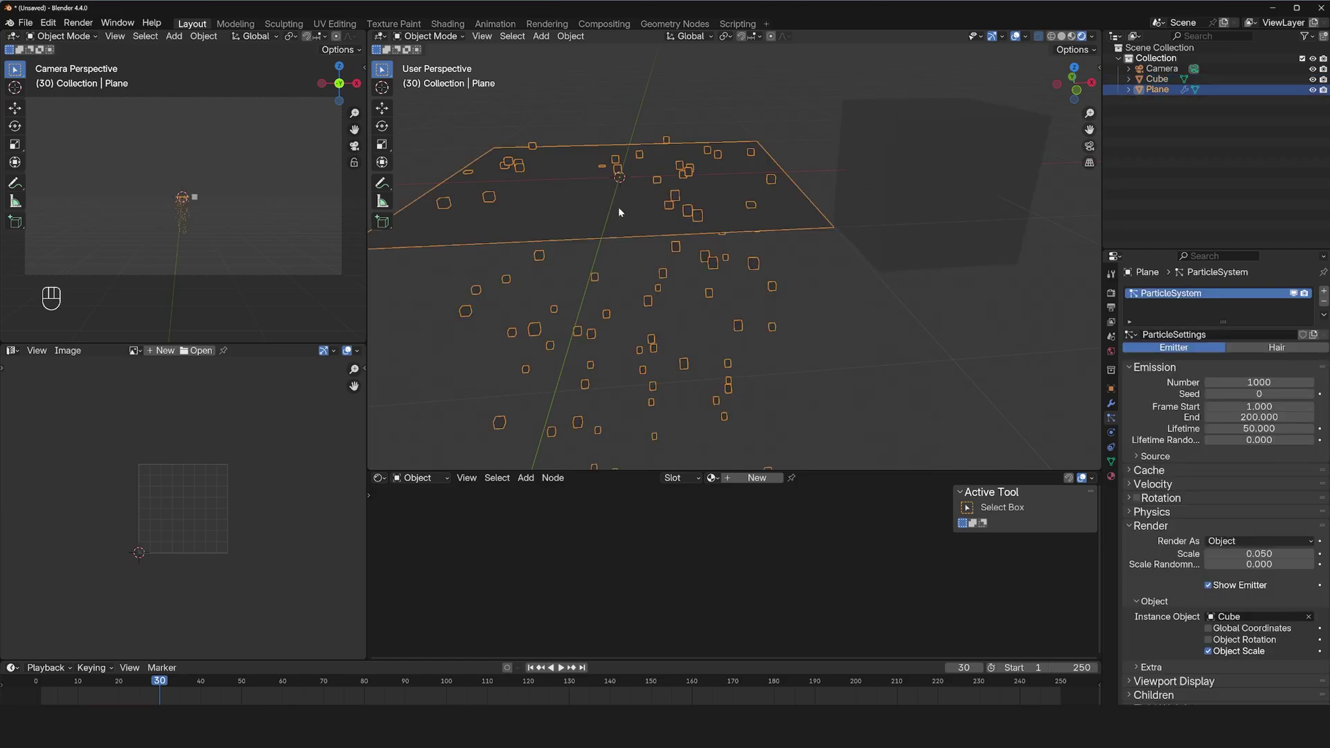
key(a)
key(Tab)
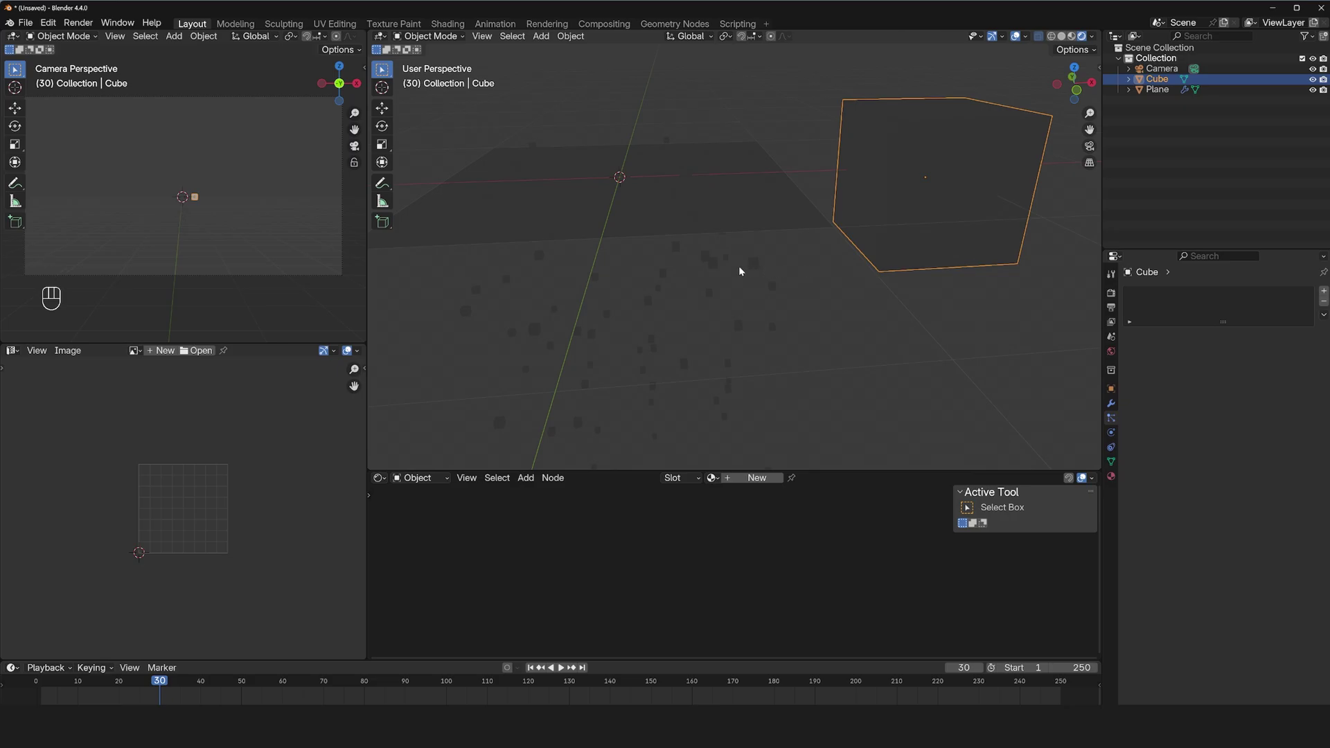
click(754, 264)
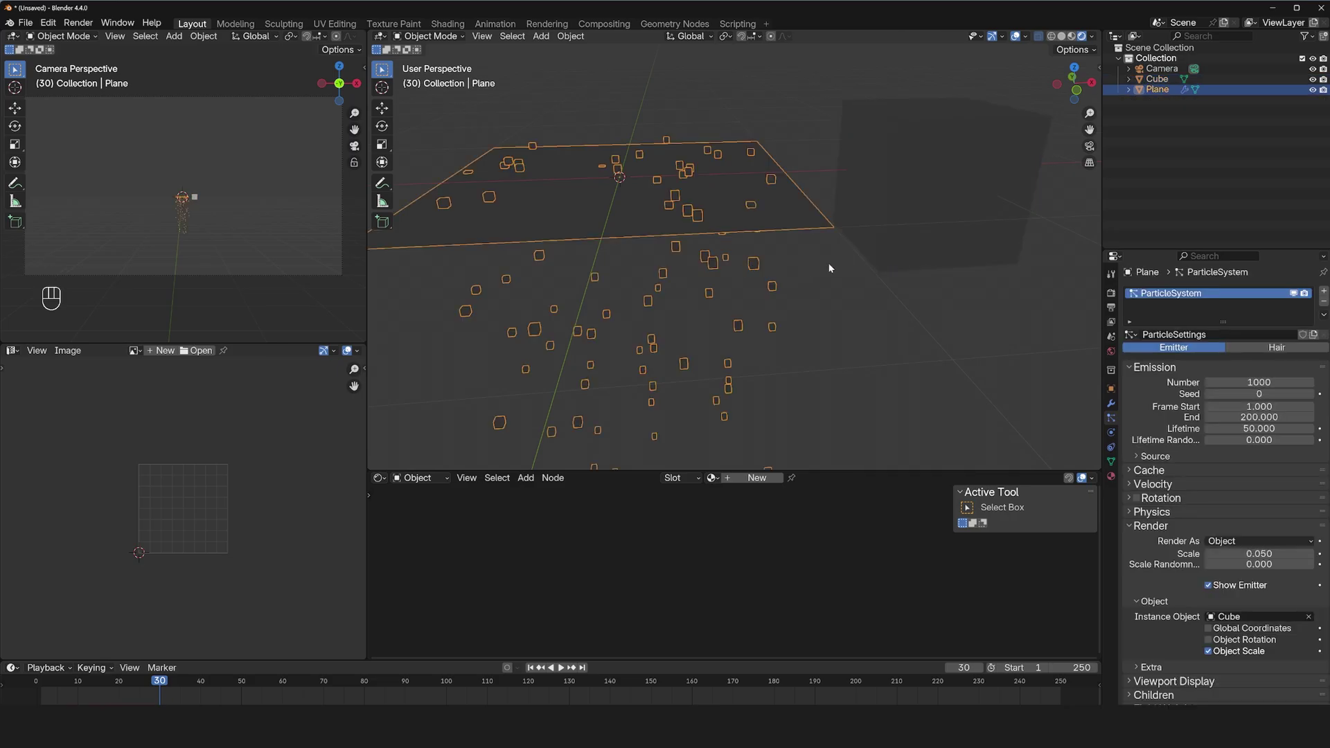
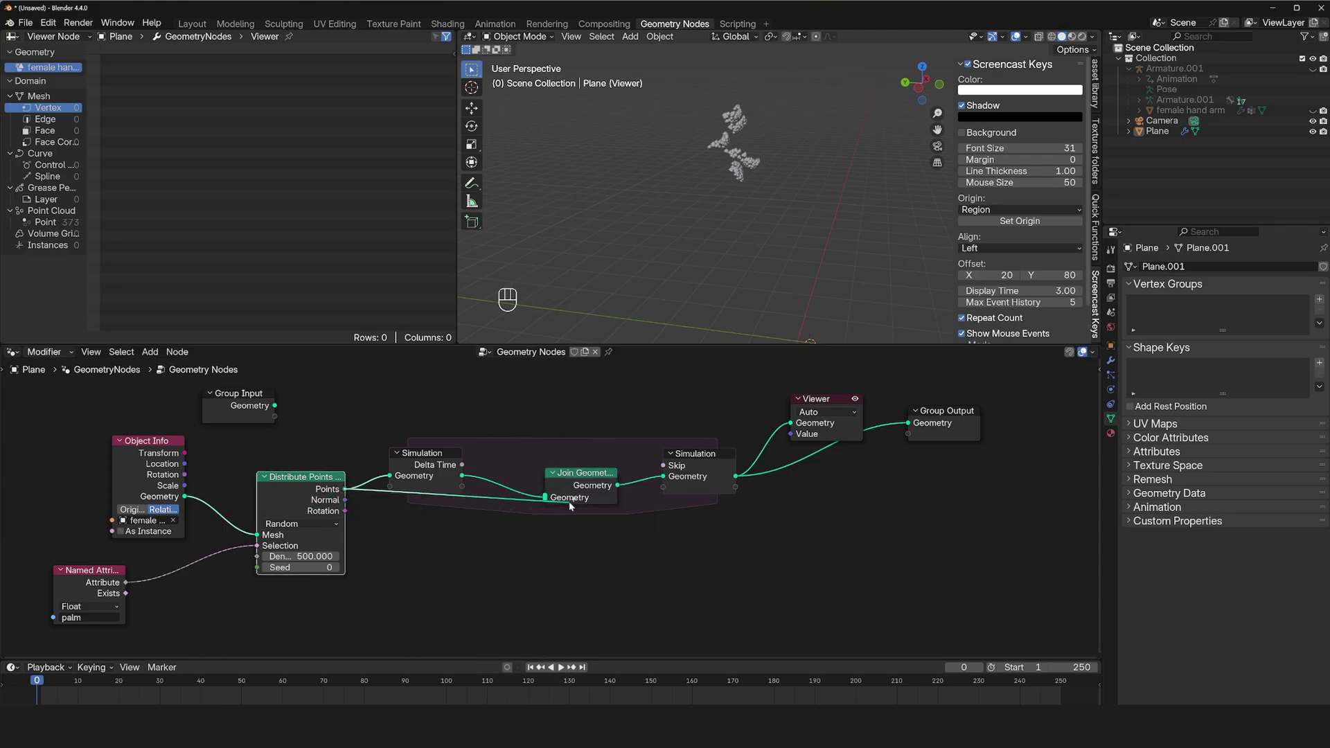
Wire the distributed palm points into Join Geometry inside the simulation zone and preview playback.
click(430, 464)
click(588, 484)
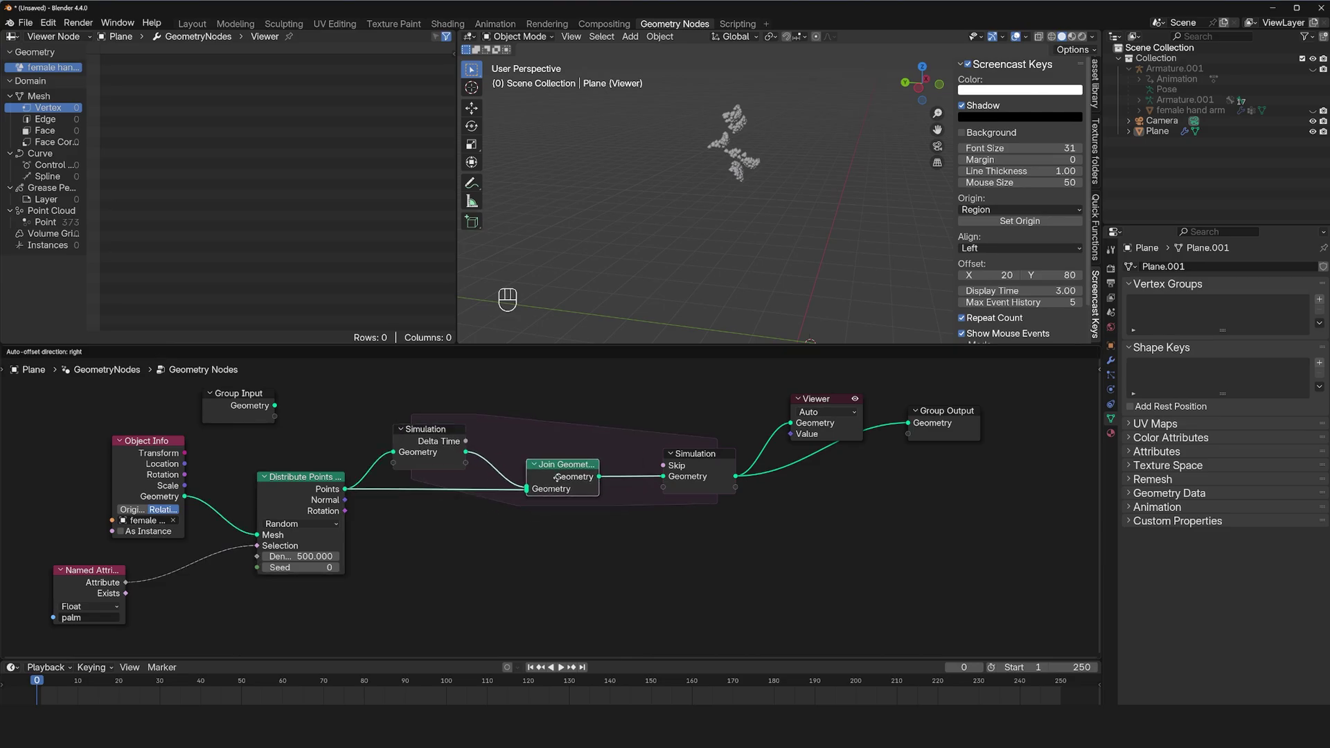
key(space)
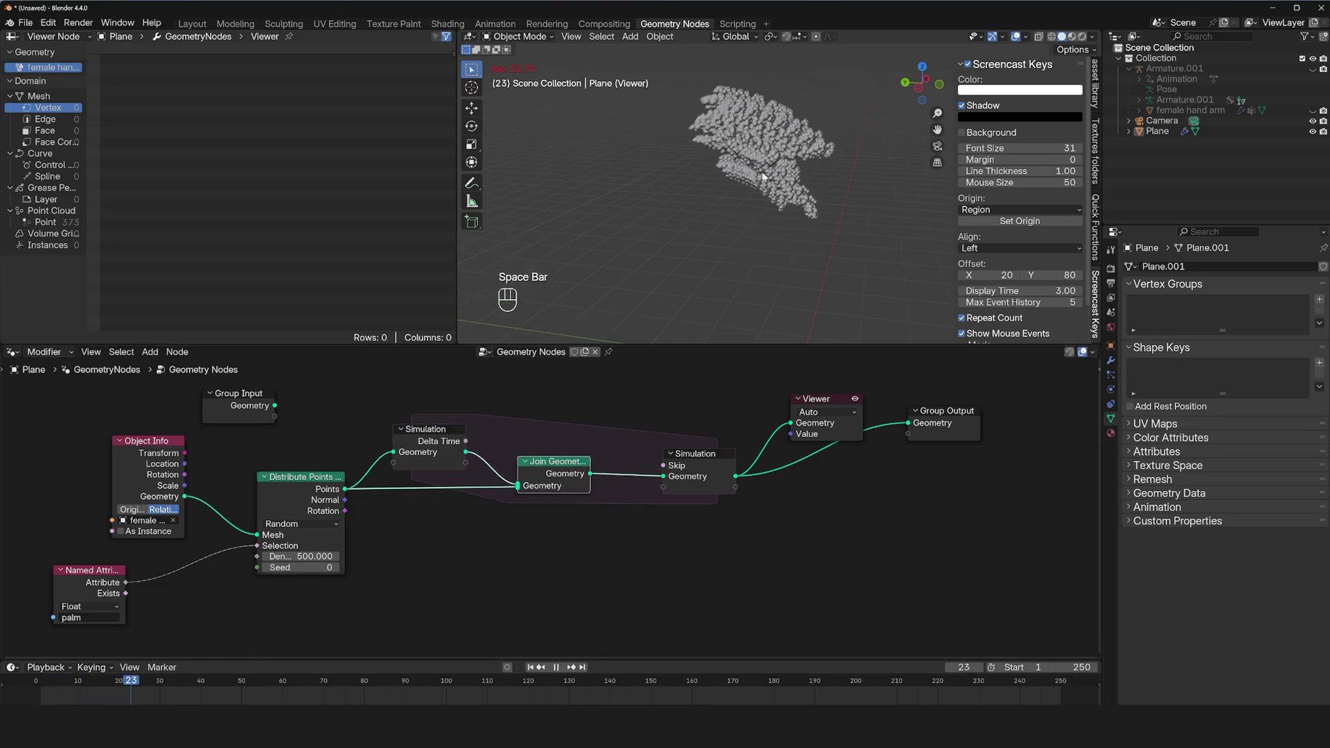
key(space)
key(space)
key(space)
key(space)
Replay the simulation from the start to check the joined points accumulate.
key(space)
key(space)
key(space)
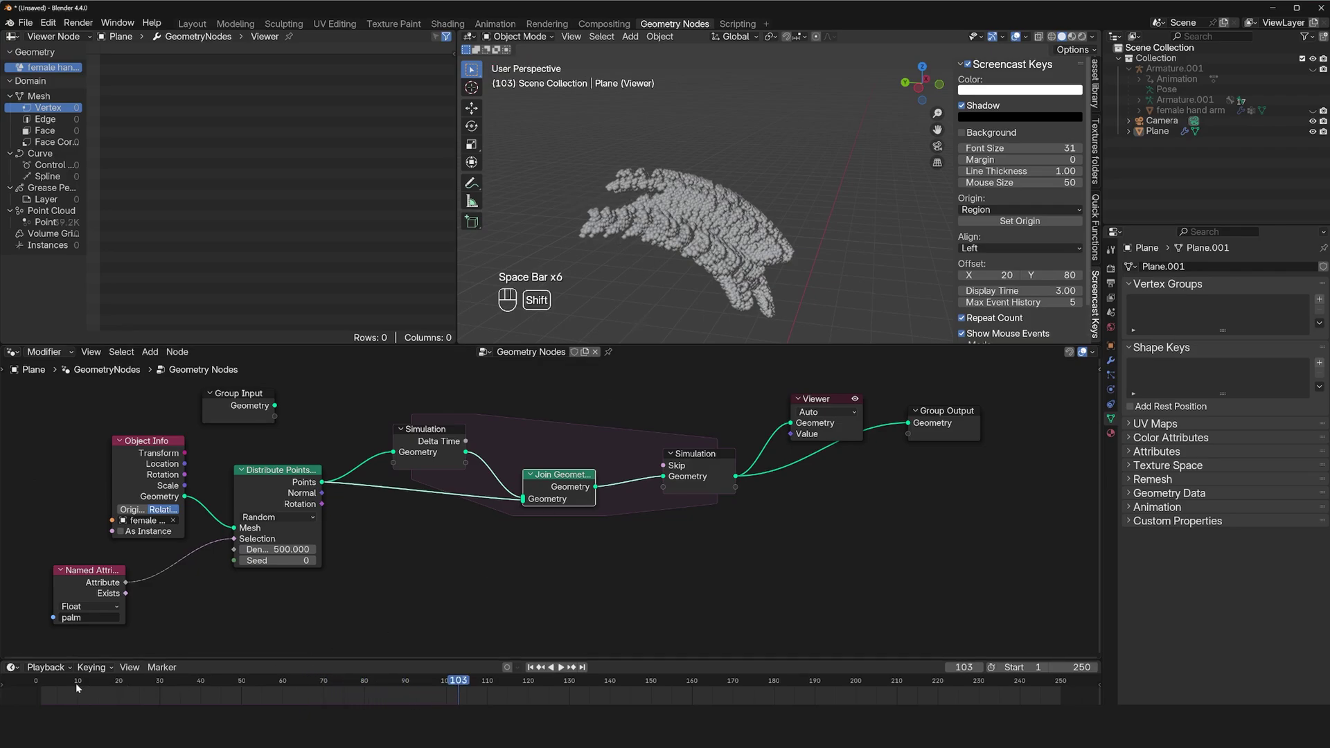
middle_click(51, 691)
key(space)
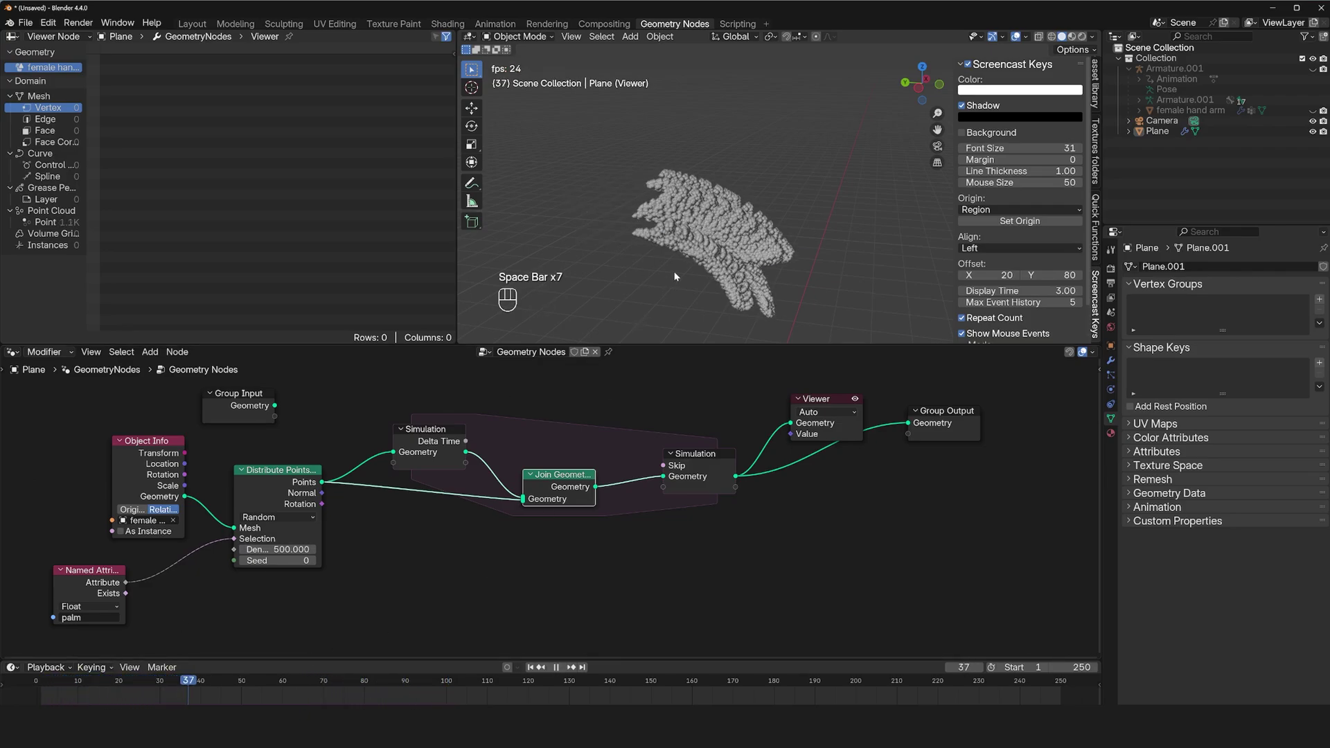
key(space)
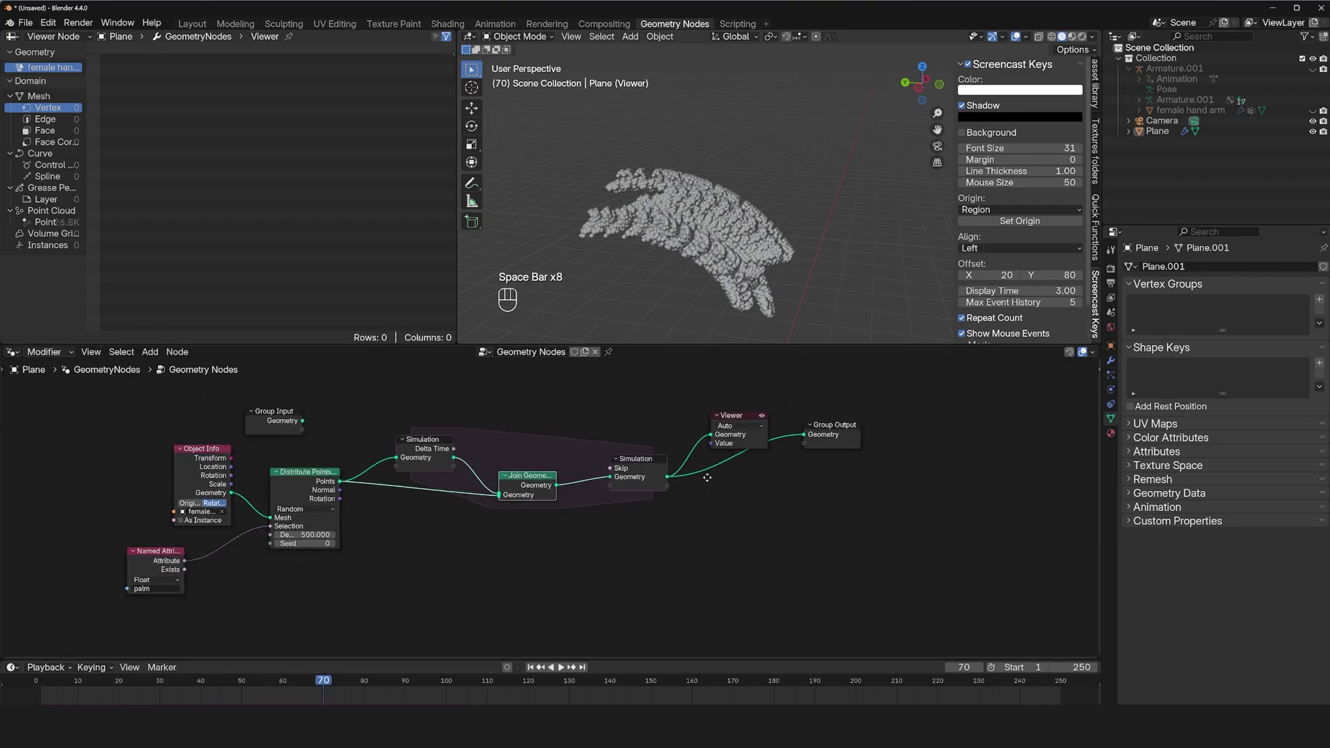
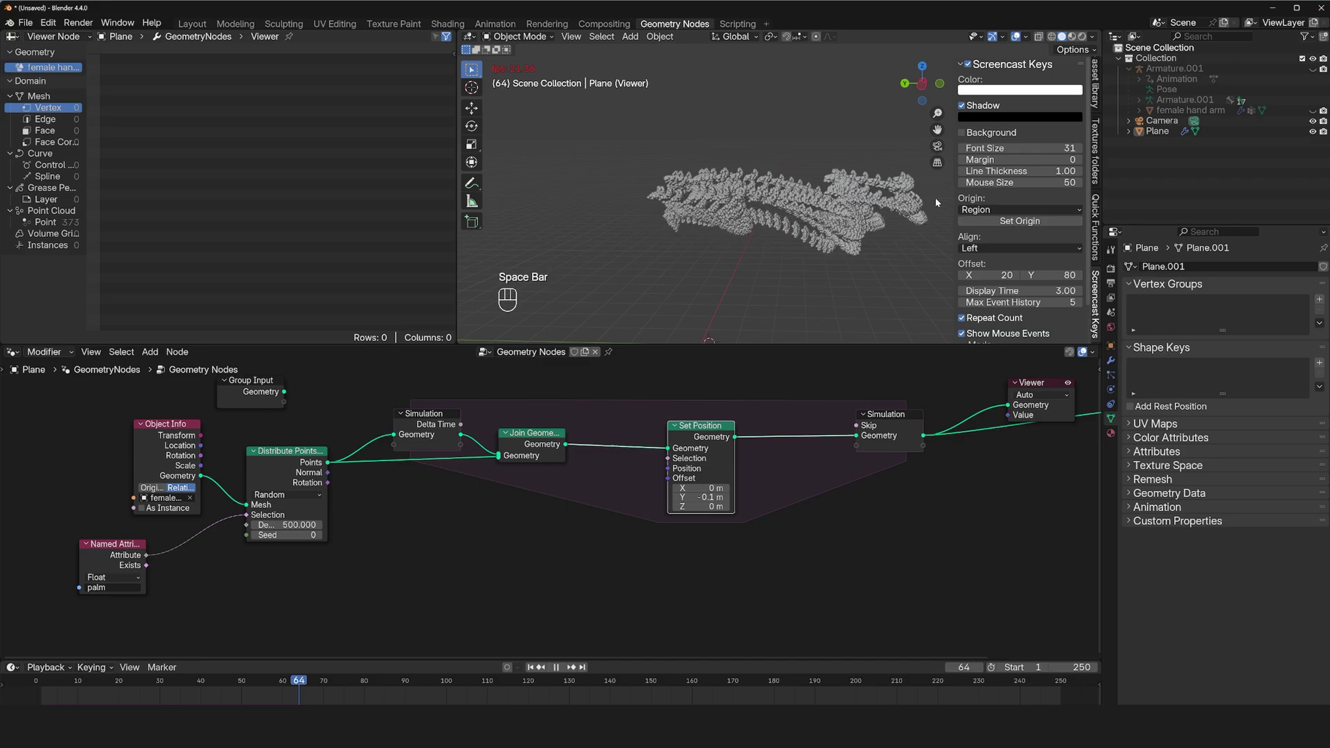
Play back the -0.1 m Y offset per frame to watch the point trail form.
key(space)
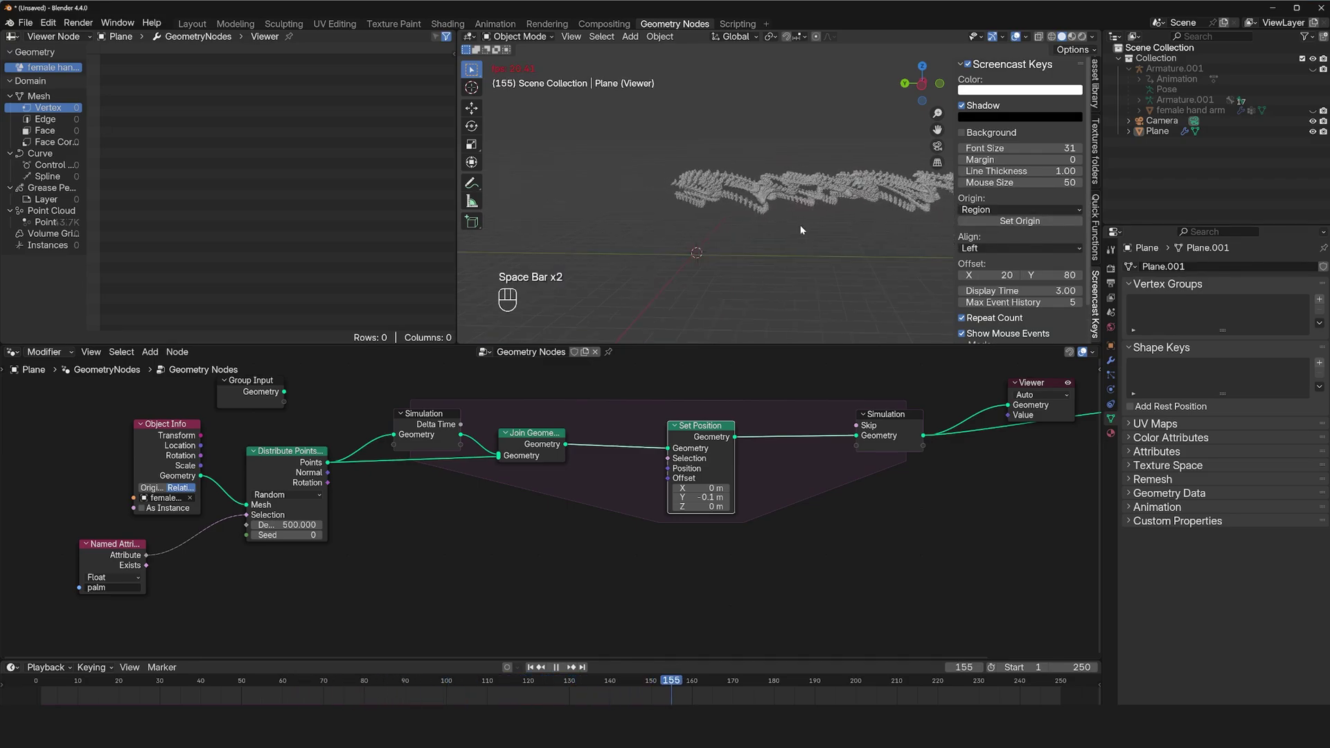
key(space)
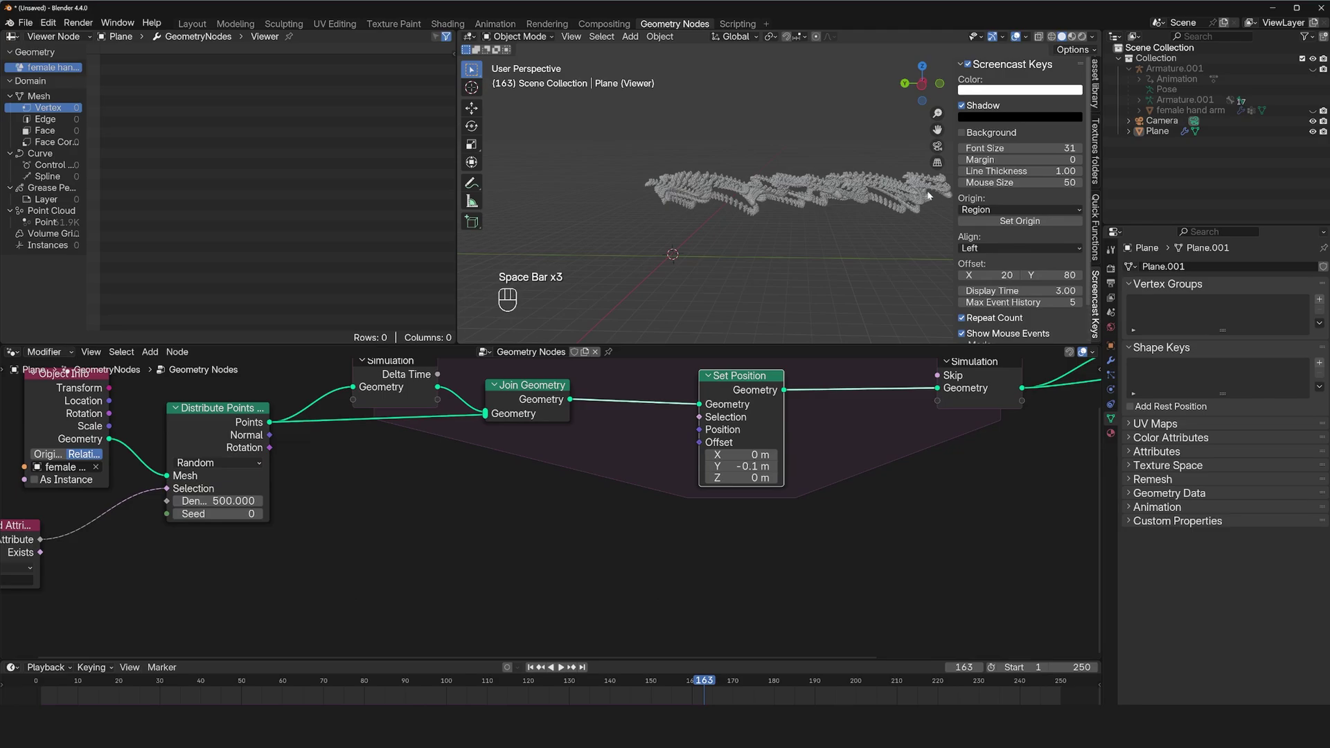
key(space)
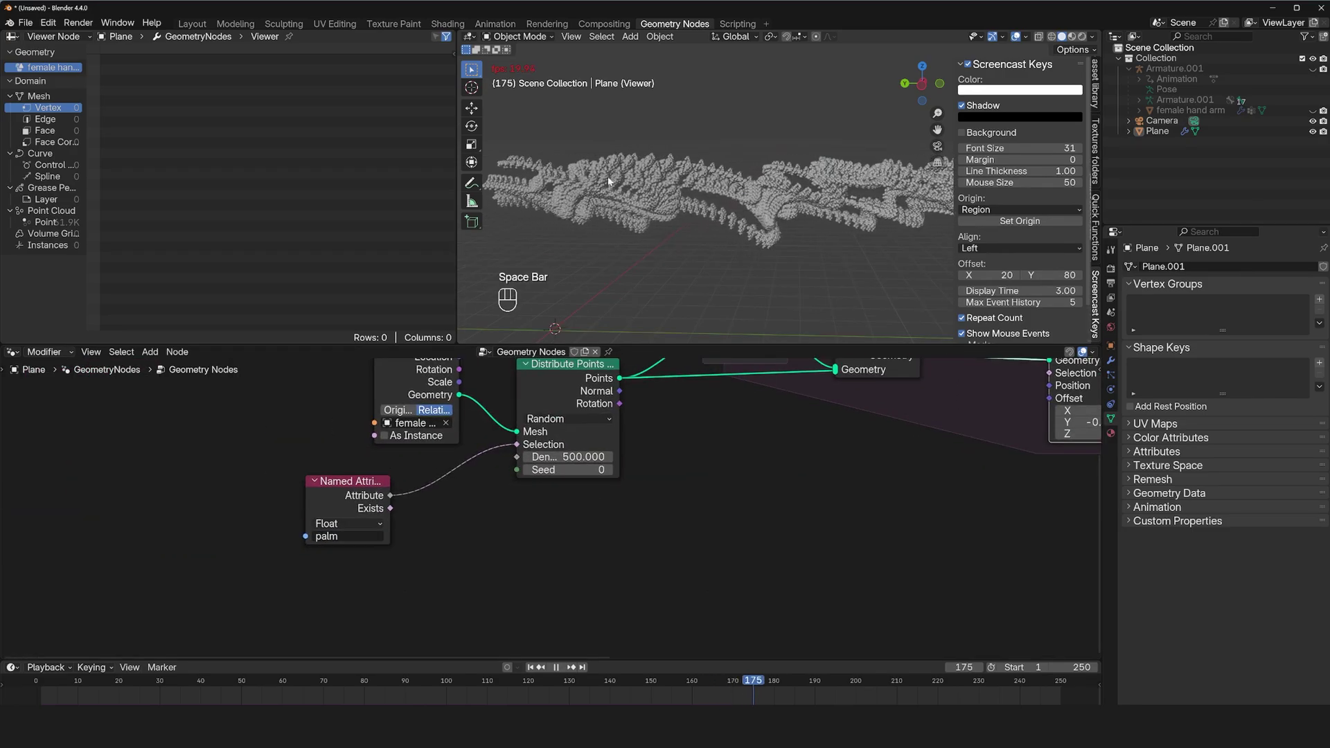
key(space)
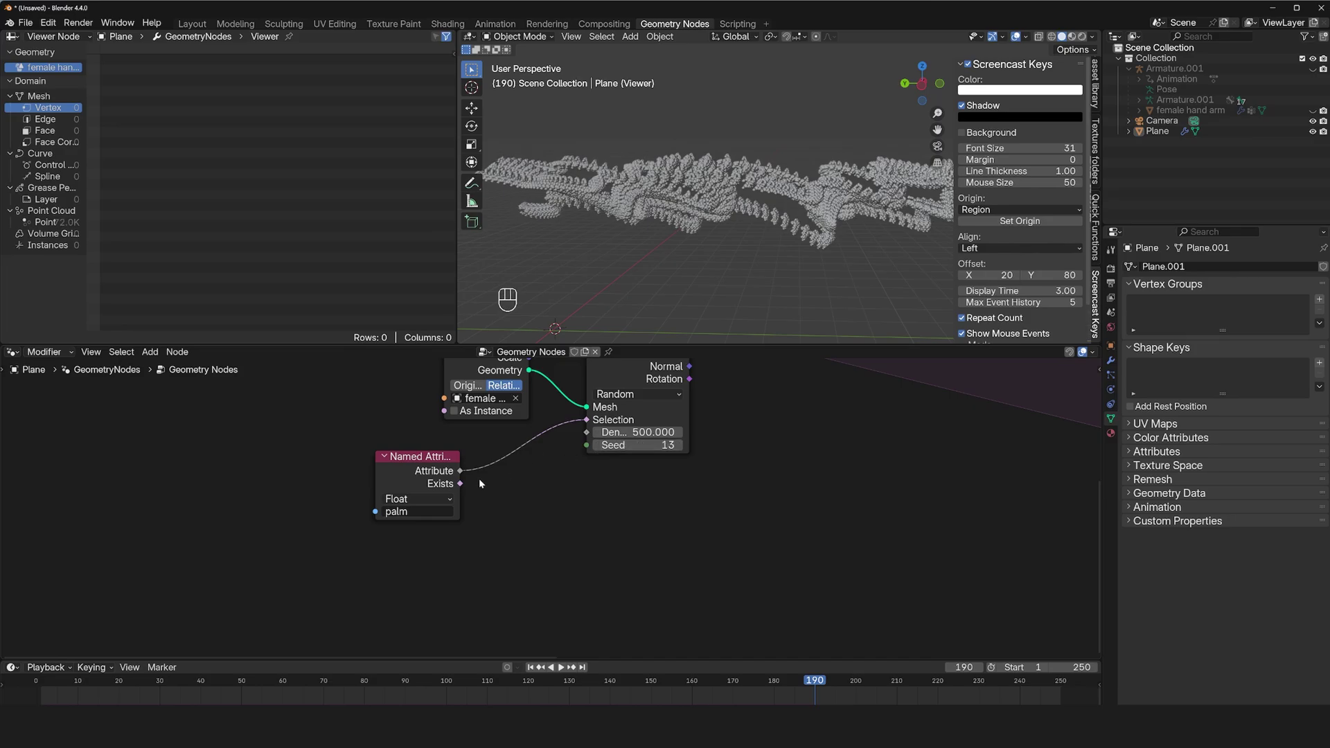
Drive the distribution seed from the scene frame, then stop playback at frame 0.
key(shift+a)
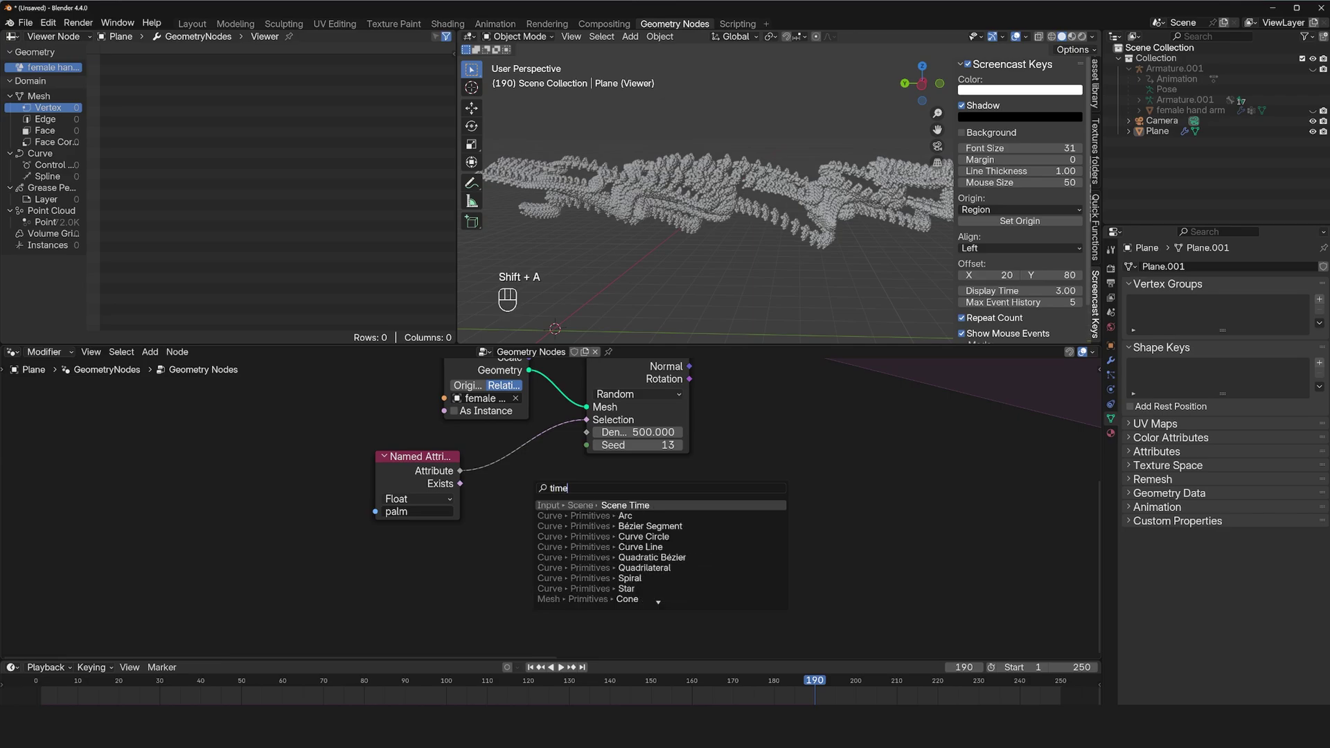
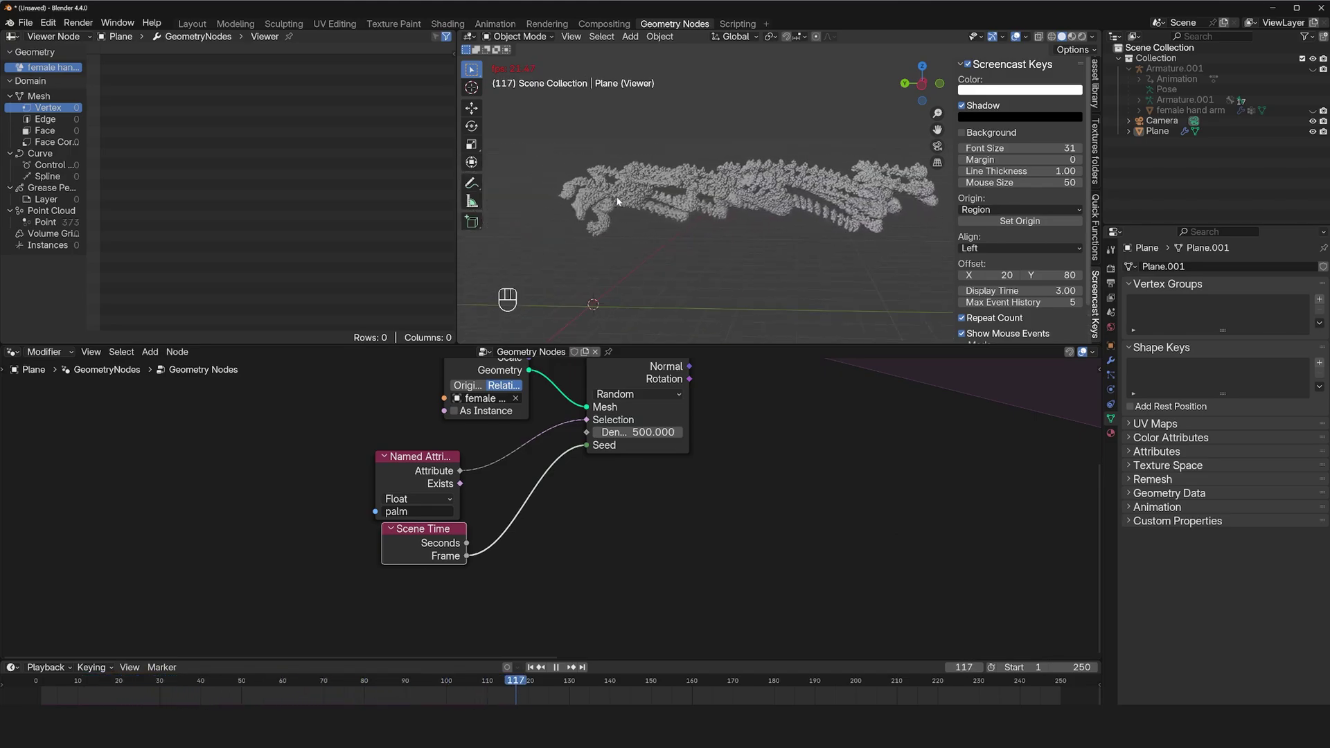
key(Escape)
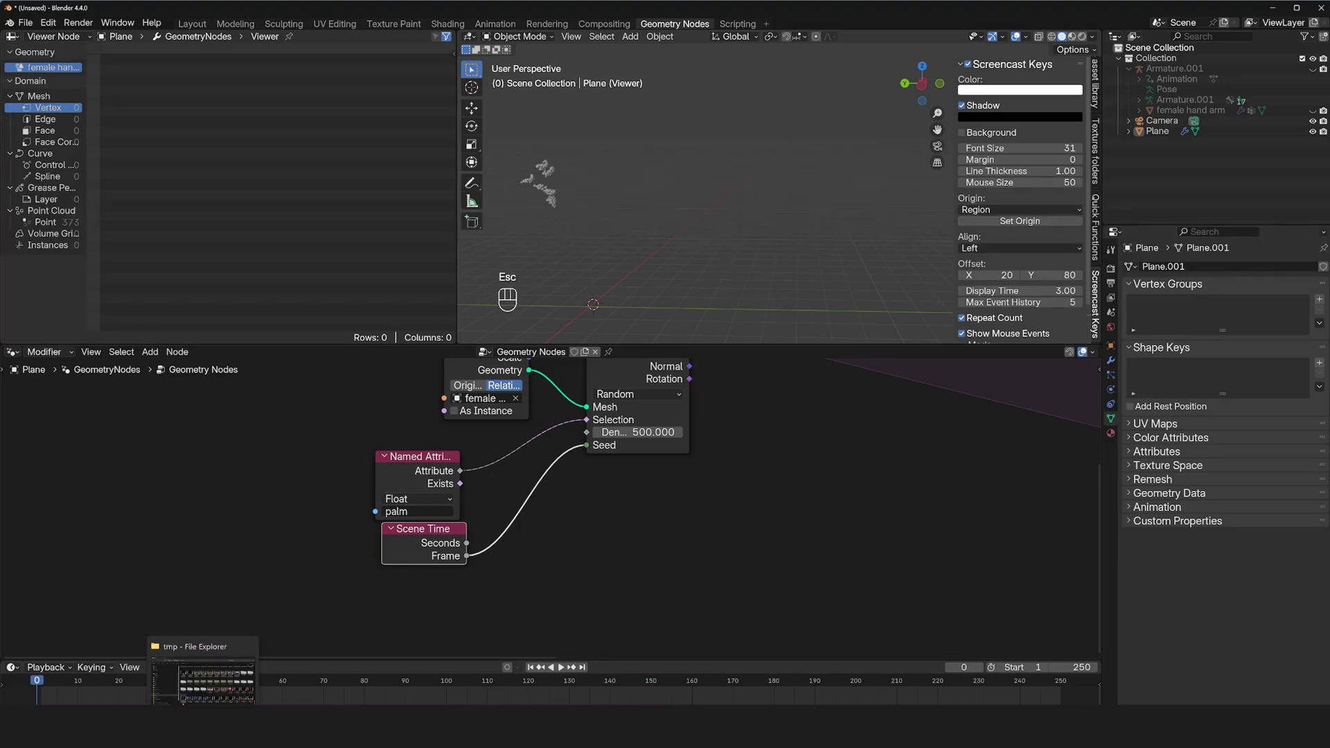
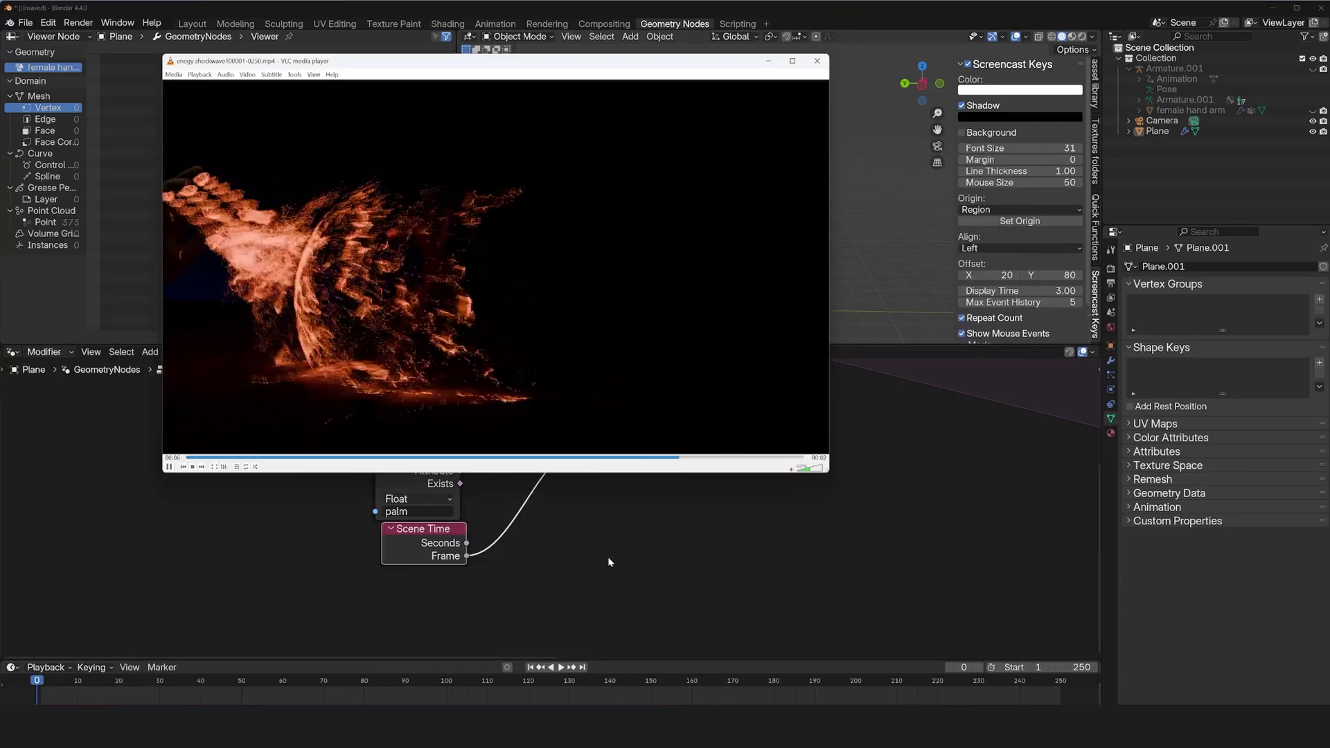
click(798, 498)
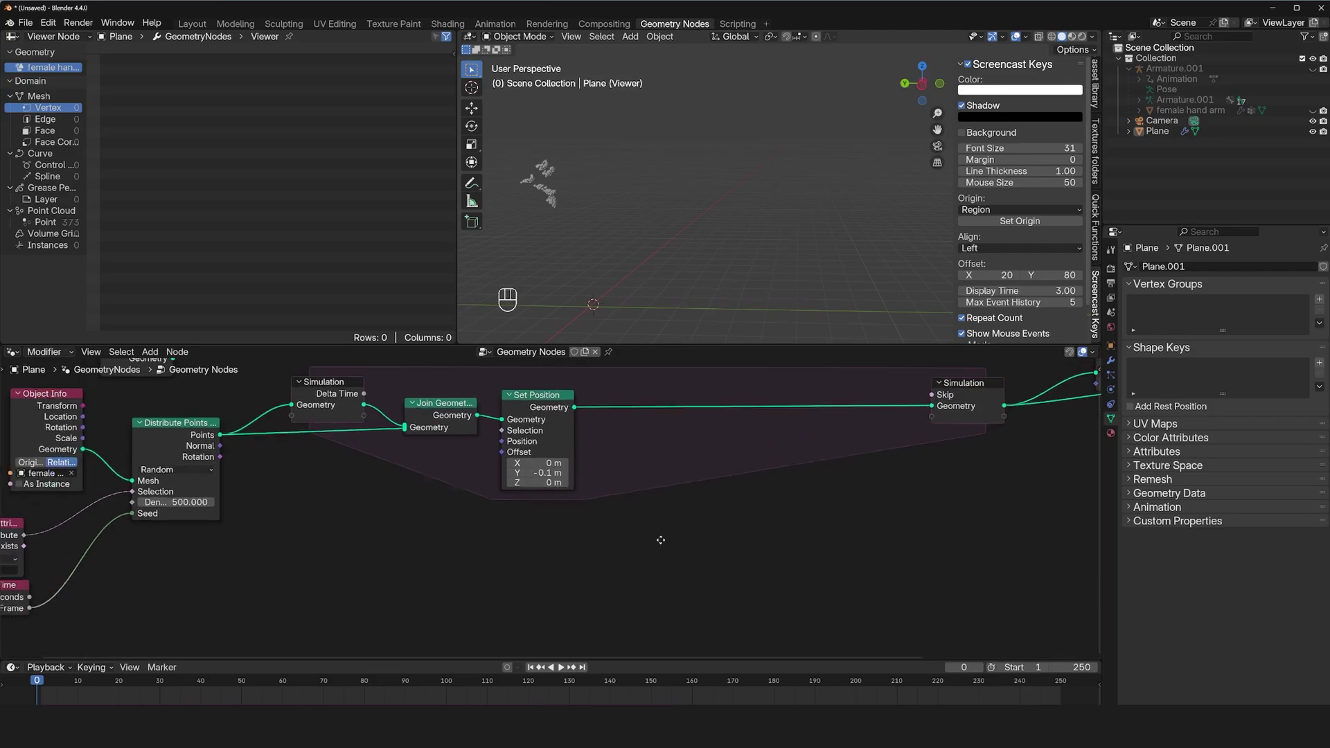
Add a Noise Texture at scale 0.5 feeding a second Set Position inside the simulation zone.
key(shift+a)
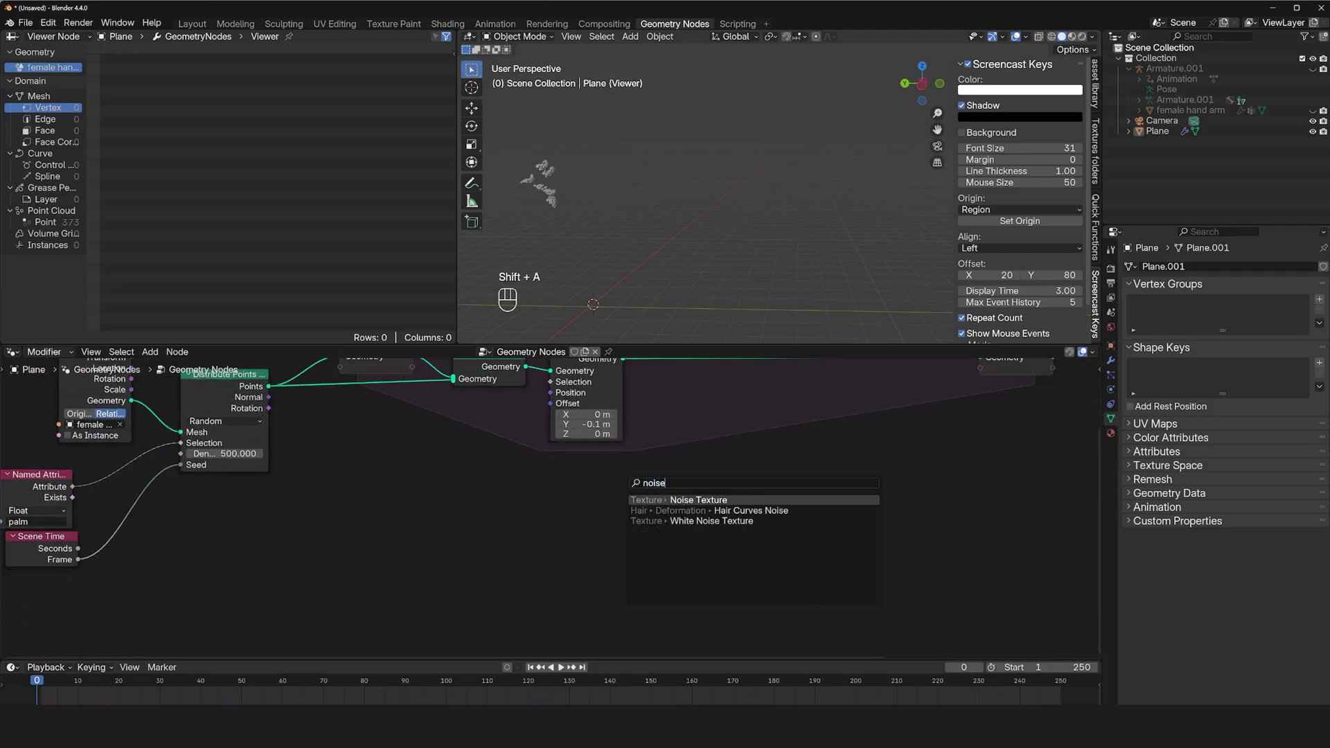
key(shift+a)
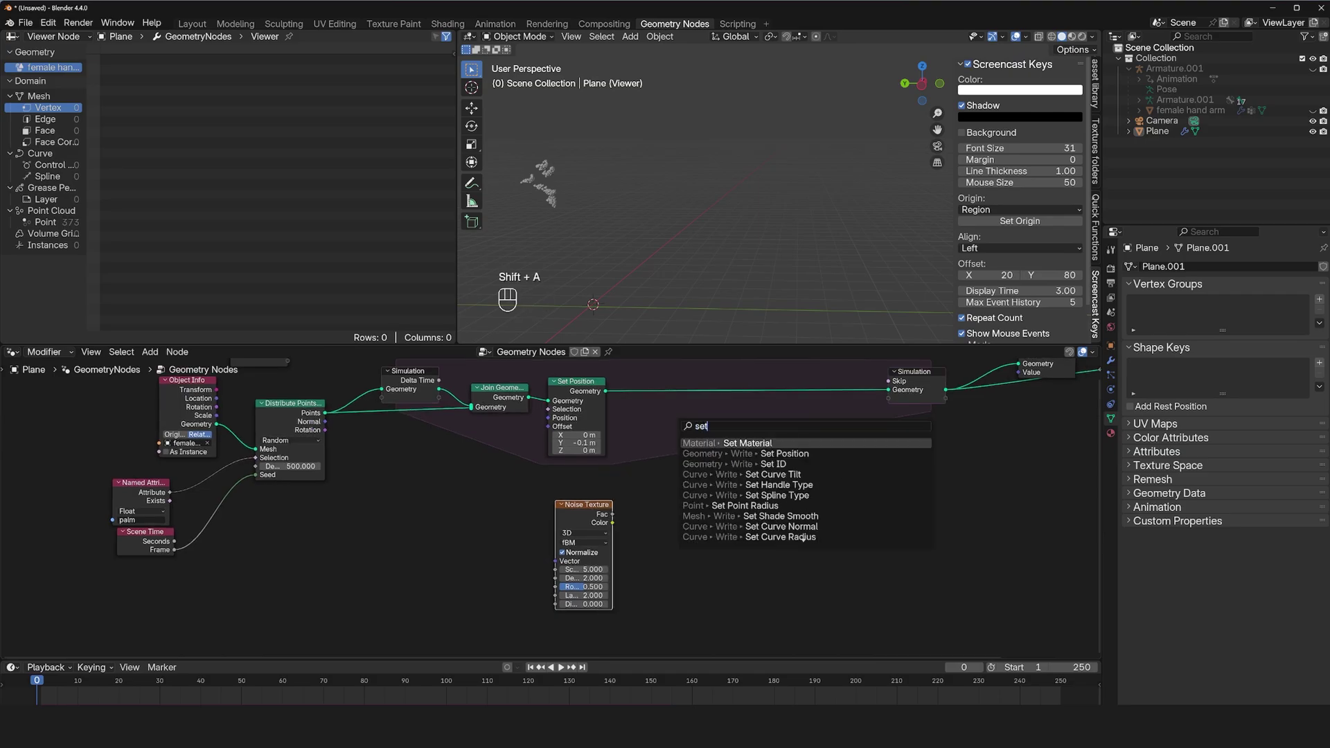
click(782, 380)
click(624, 518)
key(space)
key(Escape)
key(shift+a)
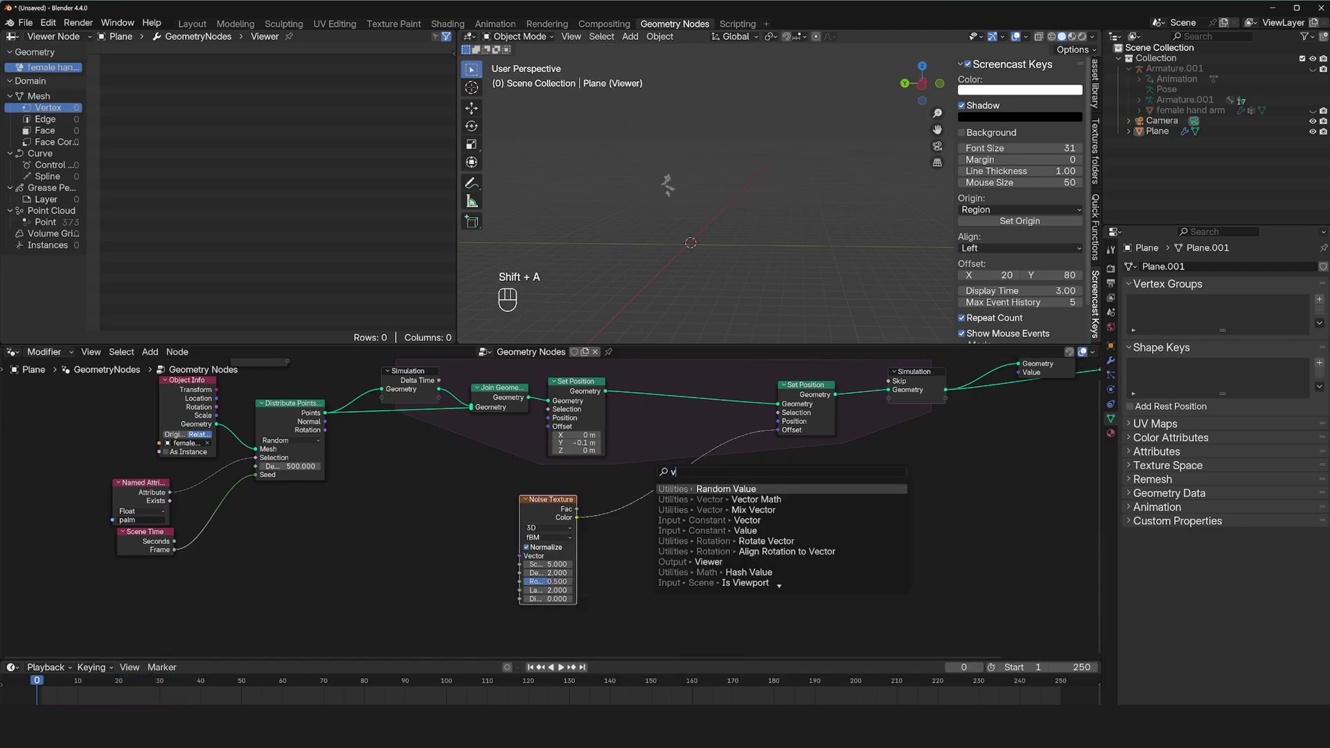
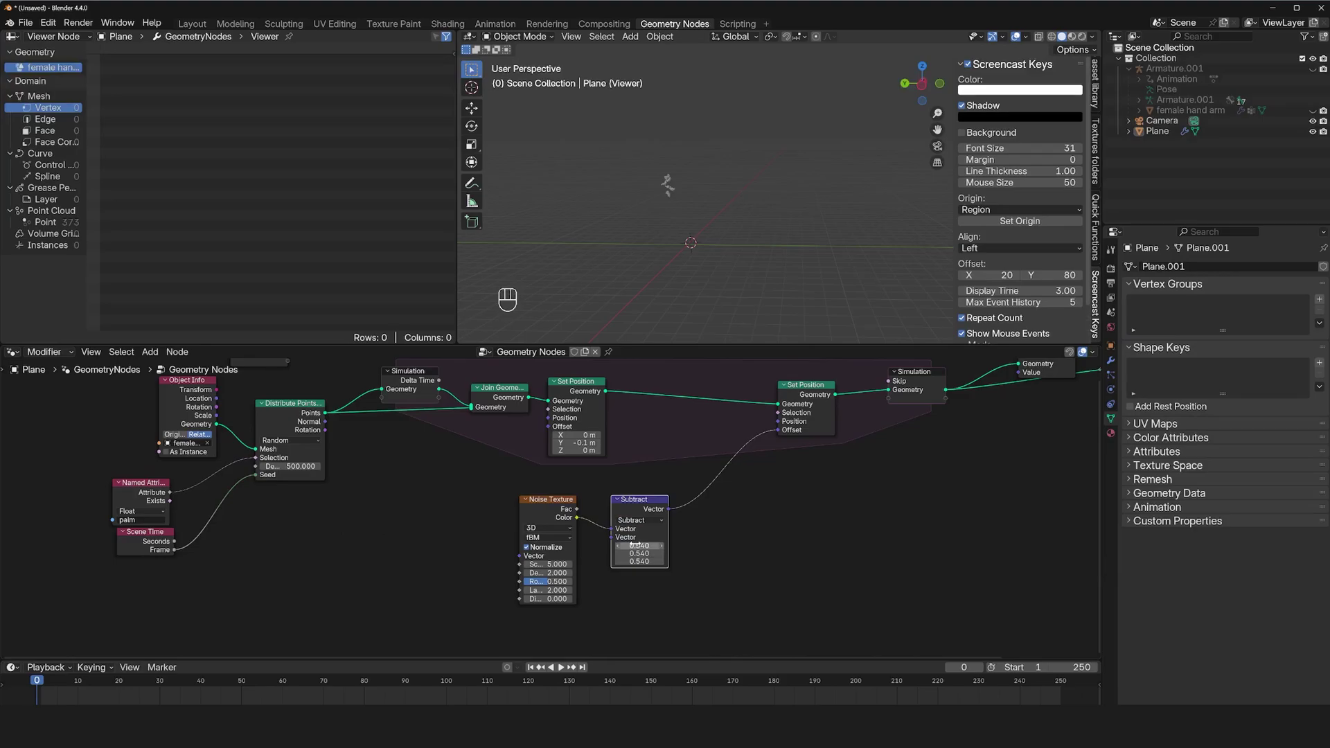
Preview the noise motion and insert Vector Math Subtract 0.54 and Scale 0.5 on the offset link.
key(space)
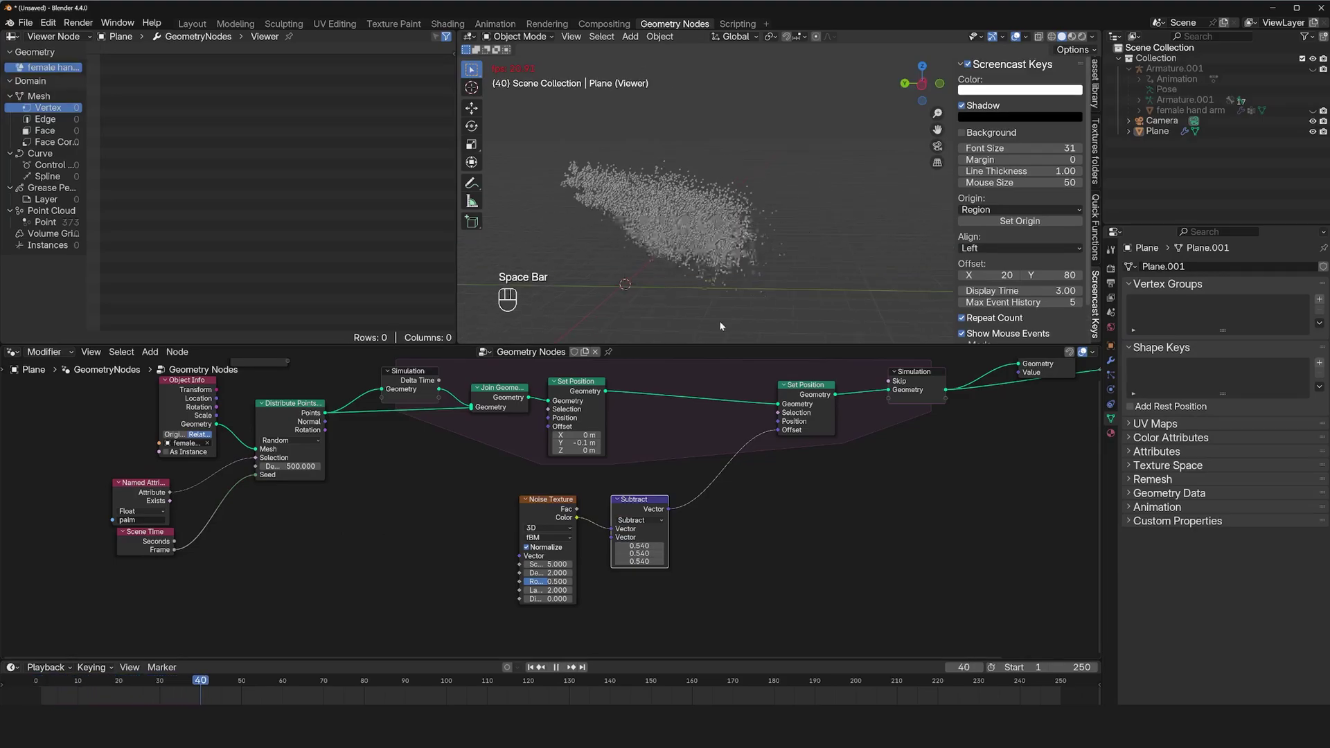
key(Escape)
key(space)
key(space)
key(shift+d)
click(863, 423)
click(891, 436)
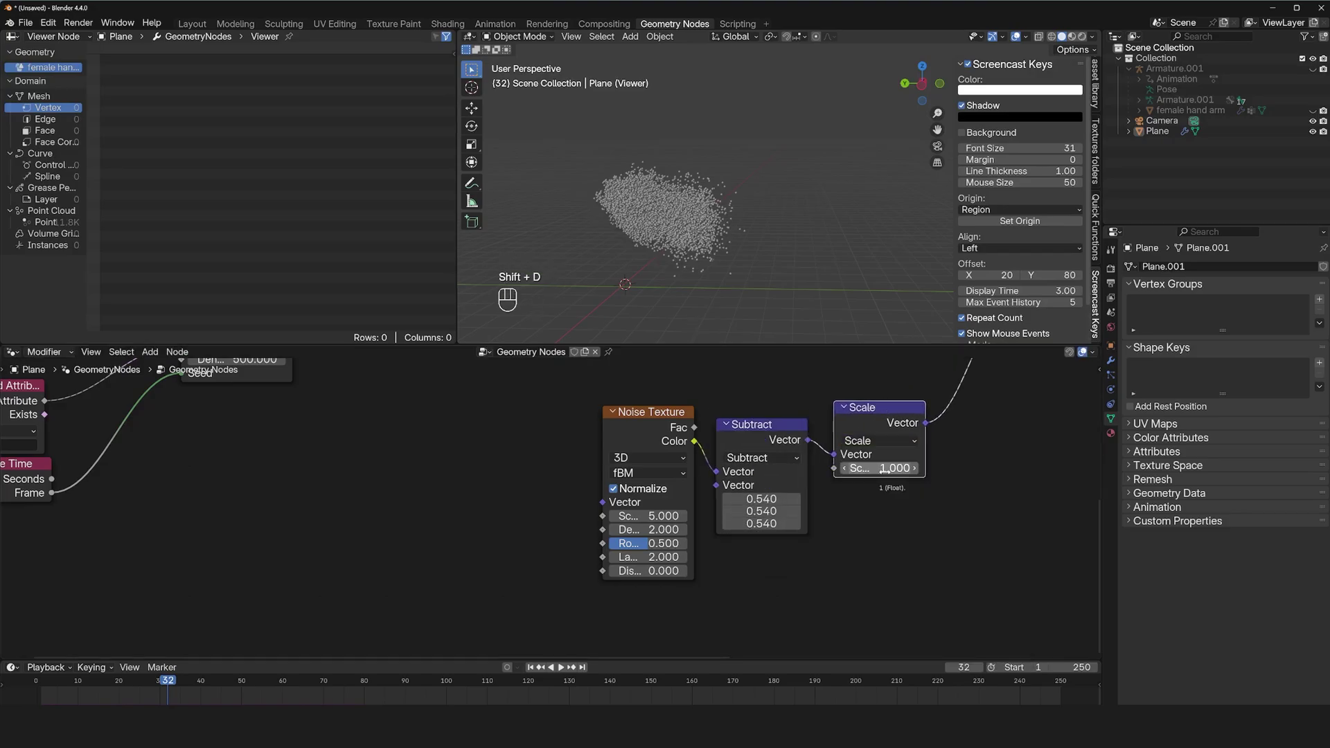
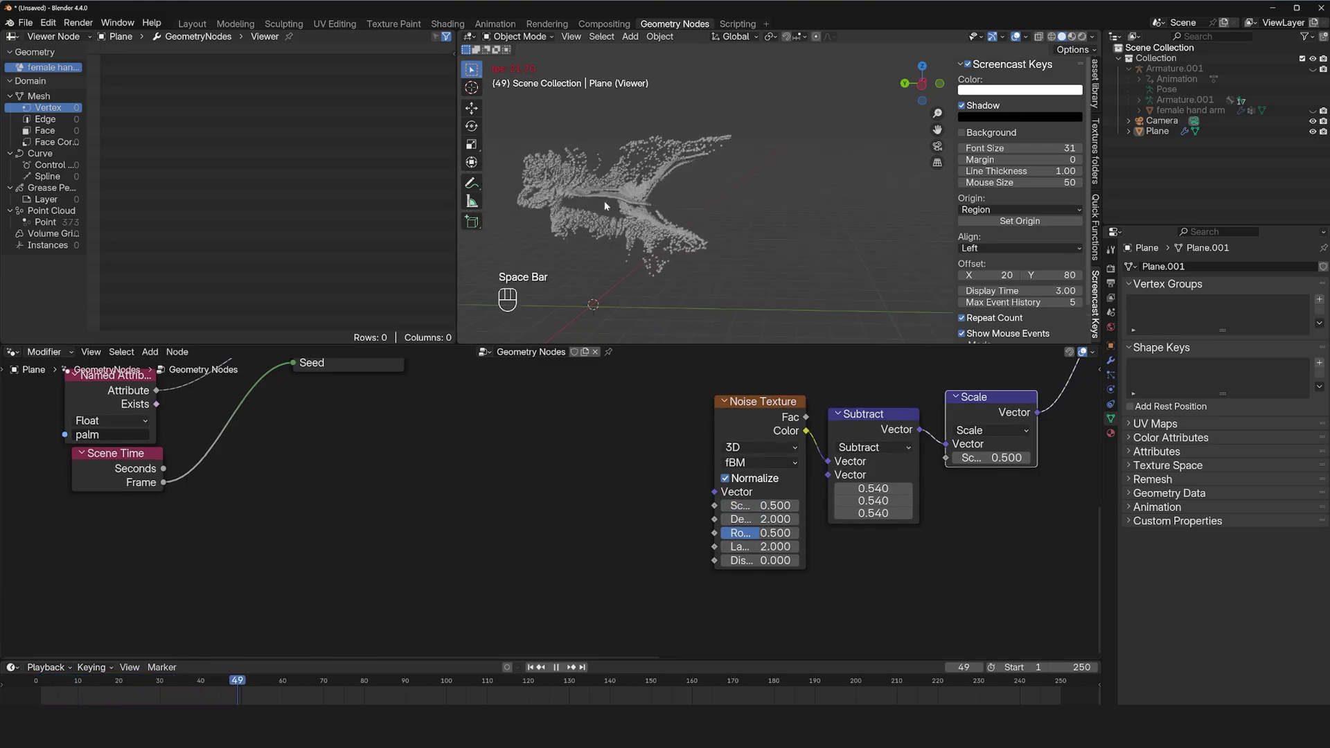
Repeatedly play and stop the simulation to tune the turbulence, undoing one change.
key(`)
key(`)
key(`)
key(`)
key(`)
key(`)
key(`)
key(`)
key(`)
key(`)
key(space)
click(473, 186)
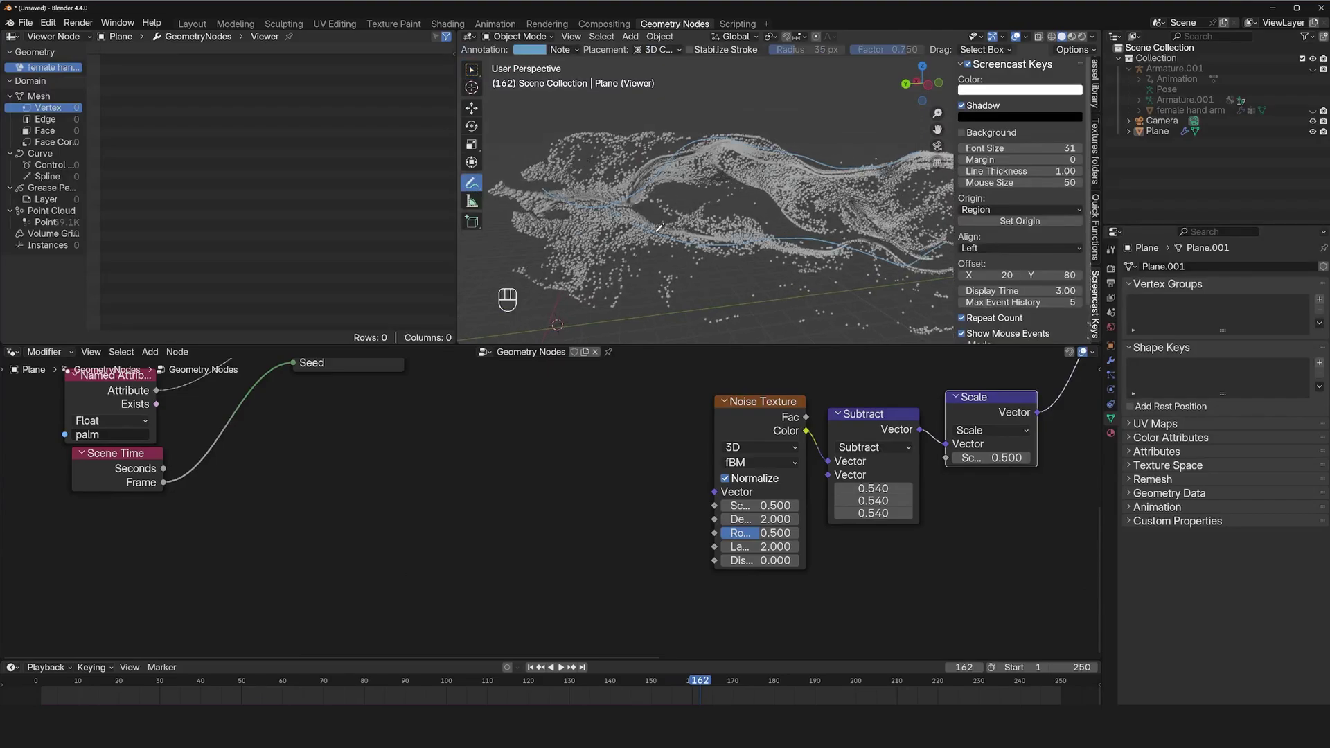
key(space)
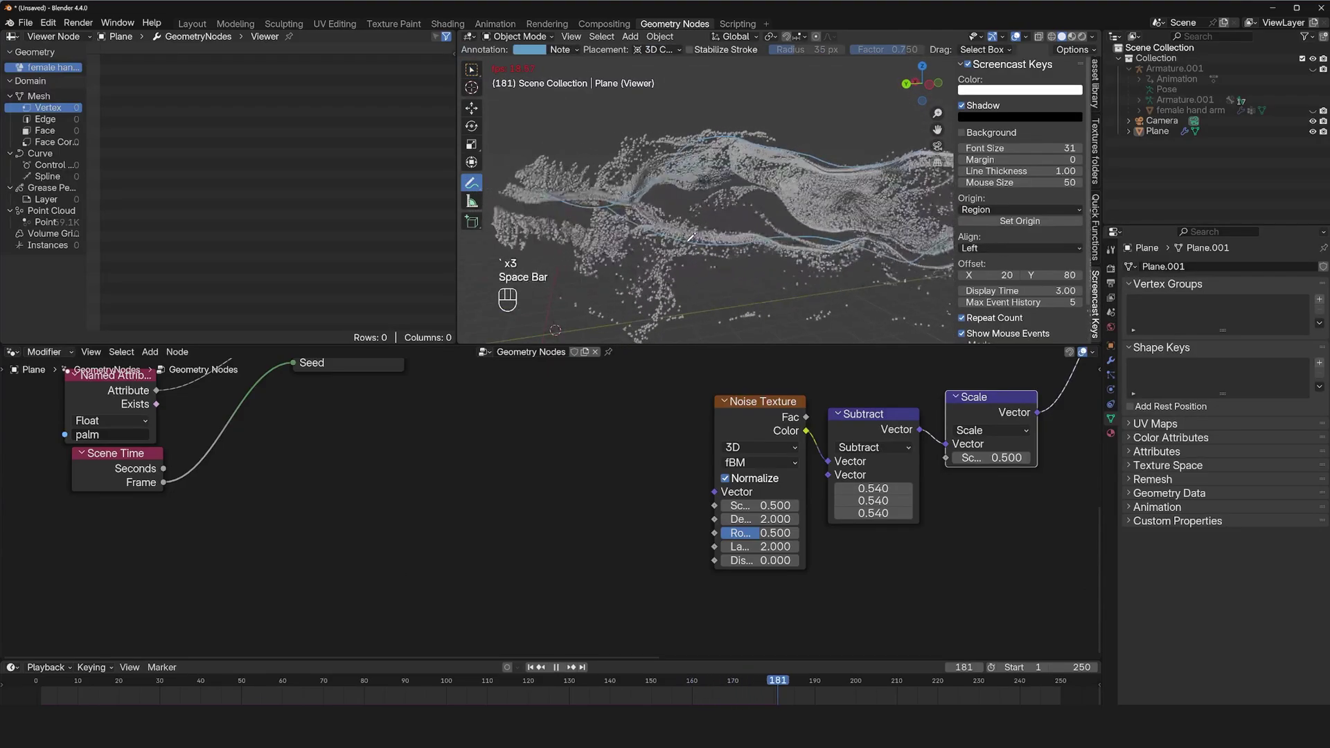
key(space)
key(`)
key(space)
key(space)
key(`)
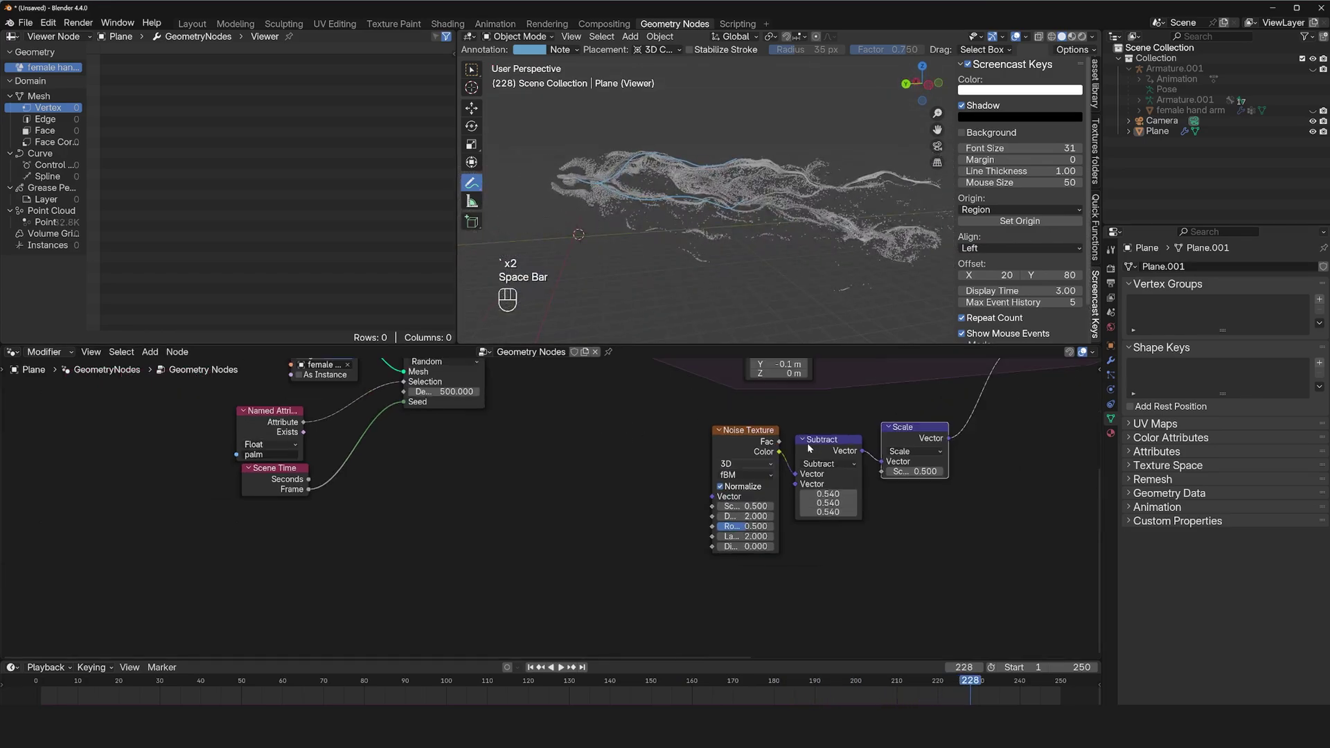
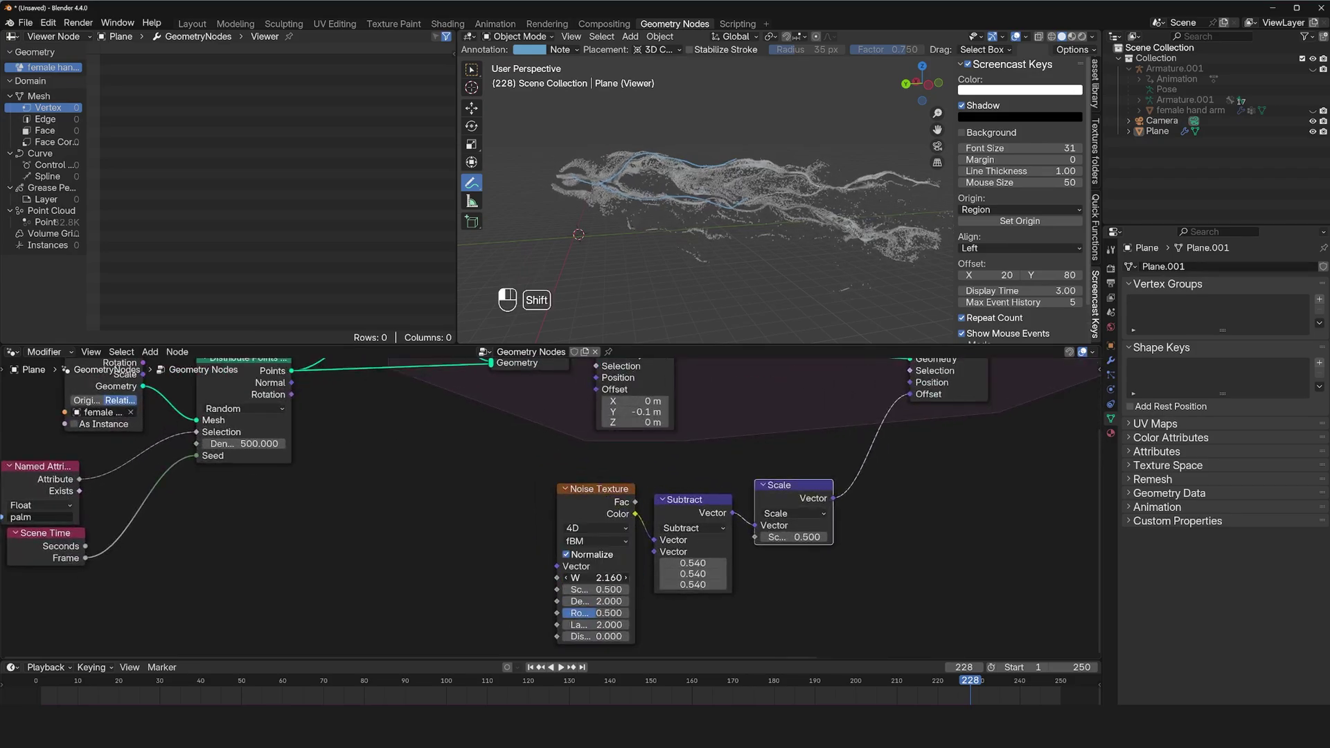
key(ctrl+z)
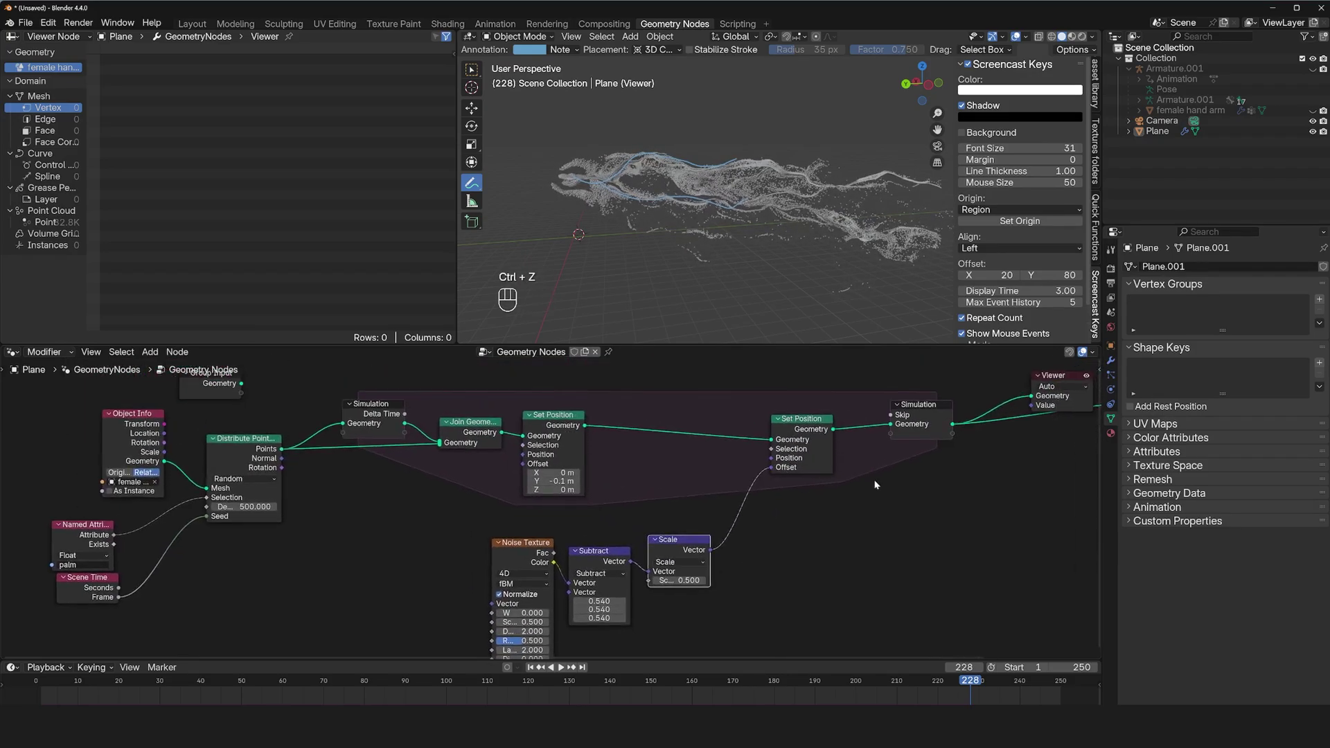
Show node execution times and switch the Noise Texture to 4D.
click(1098, 353)
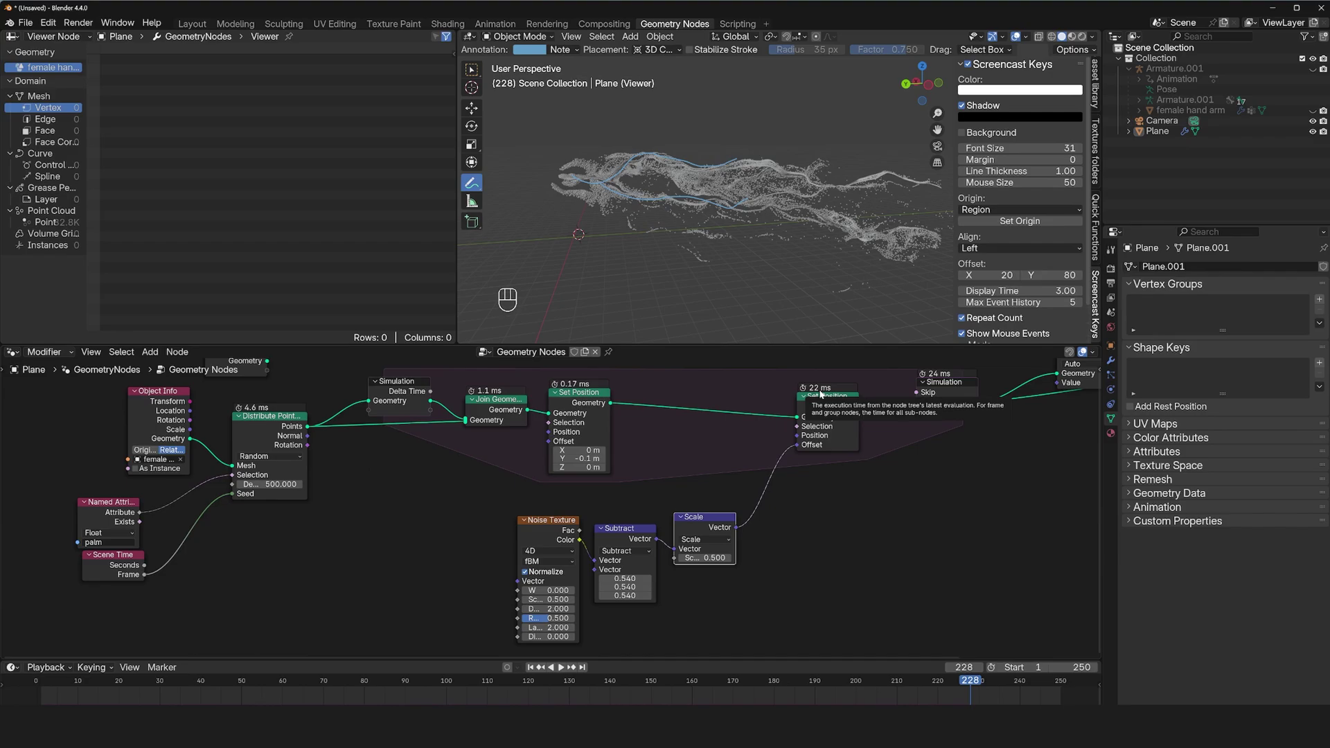
click(596, 533)
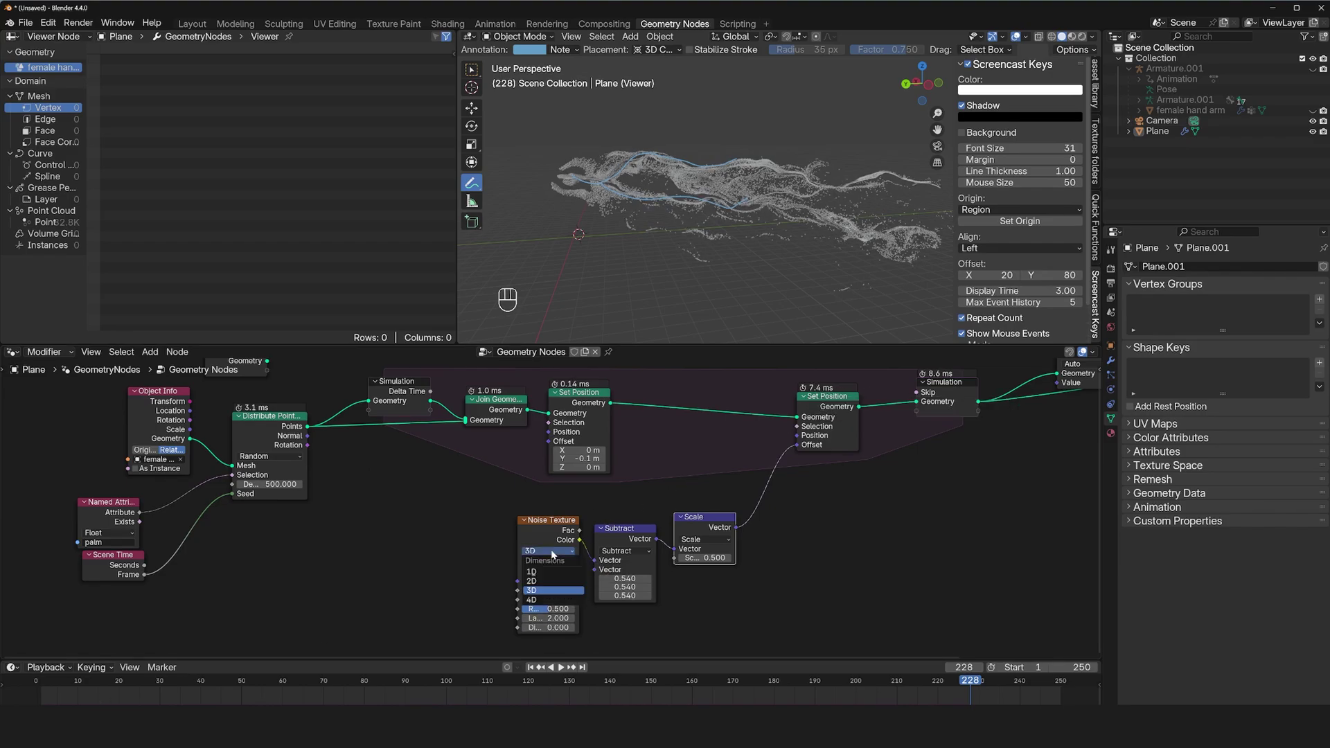
drag(555, 552, 543, 600)
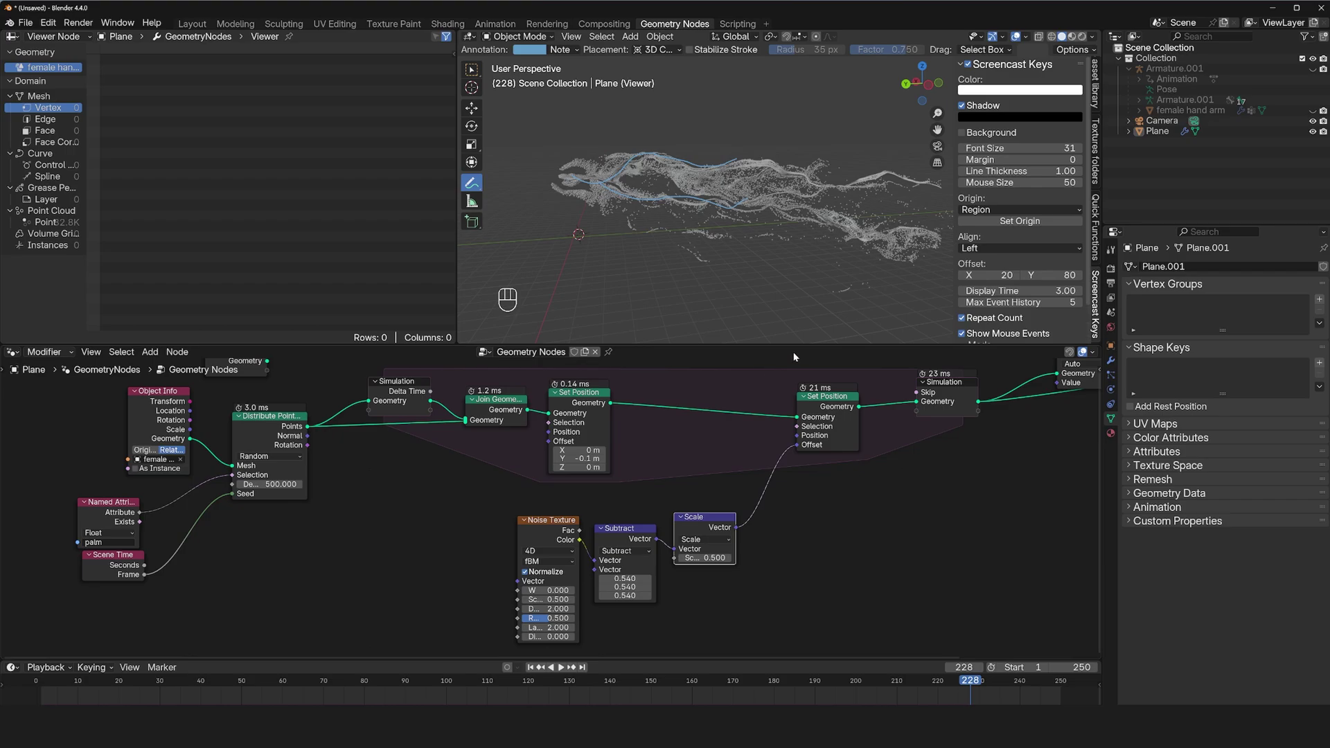
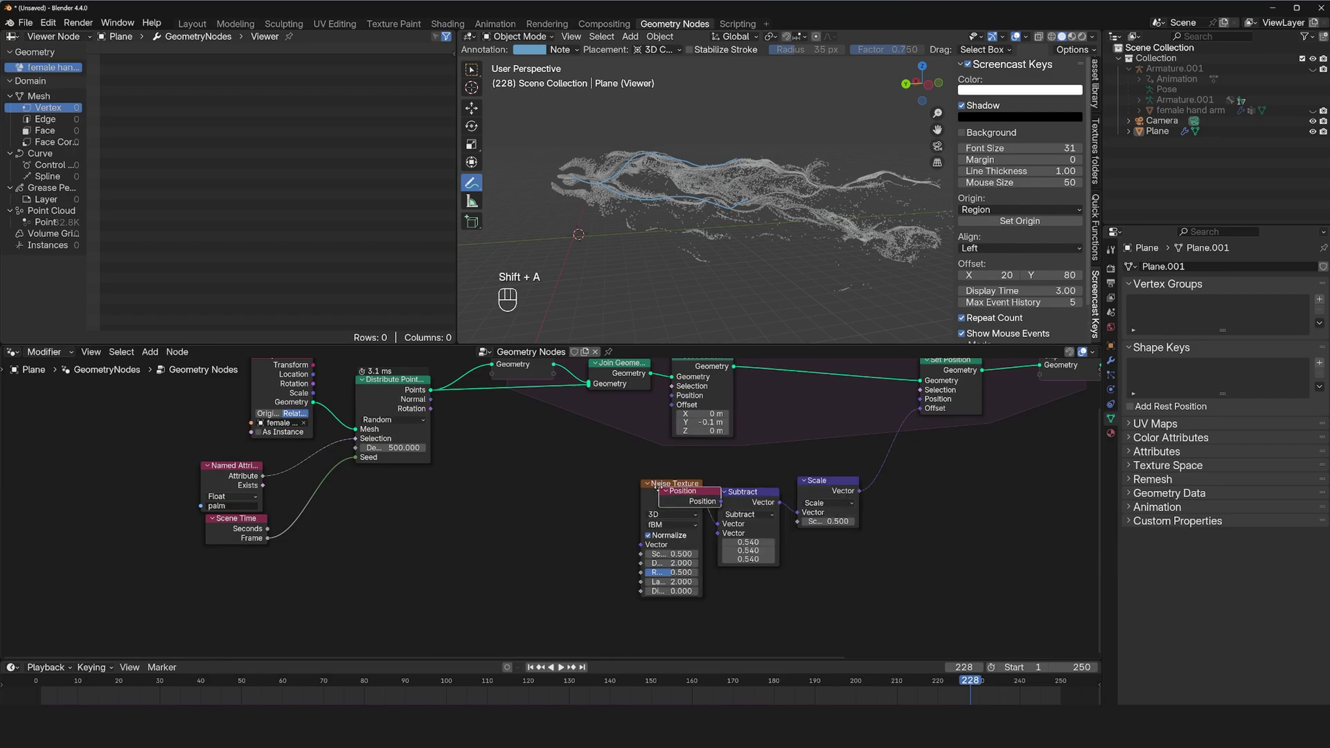
Feed a Position node through Add and Scale 0.1 into the Noise Texture vector and play back.
click(648, 498)
drag(546, 532, 573, 532)
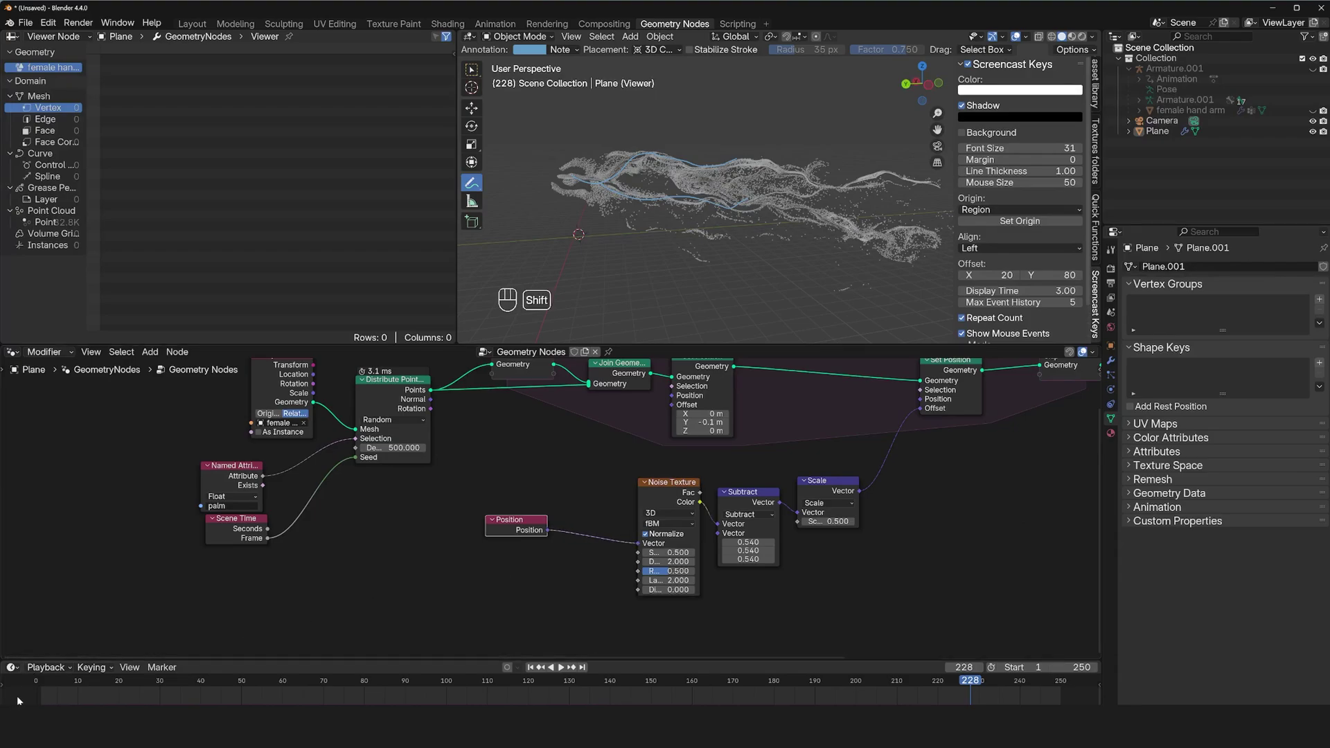
click(37, 692)
key(space)
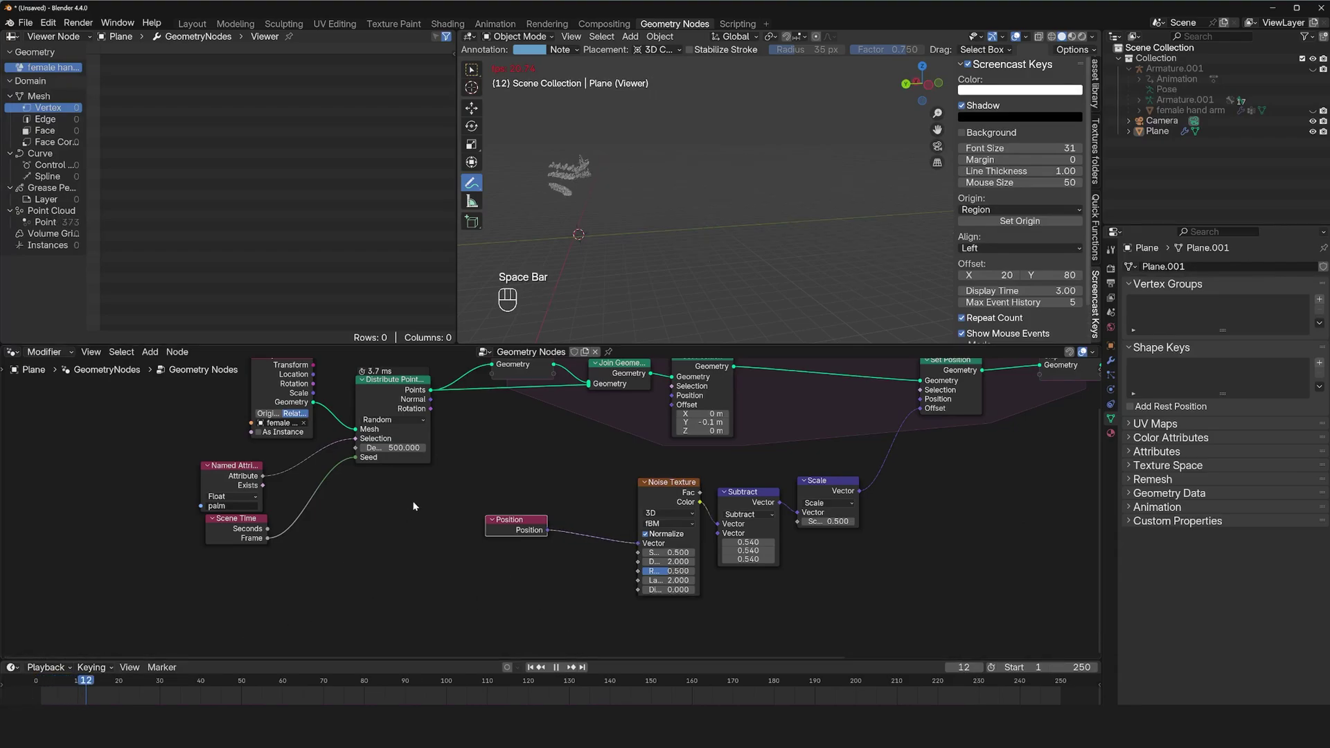
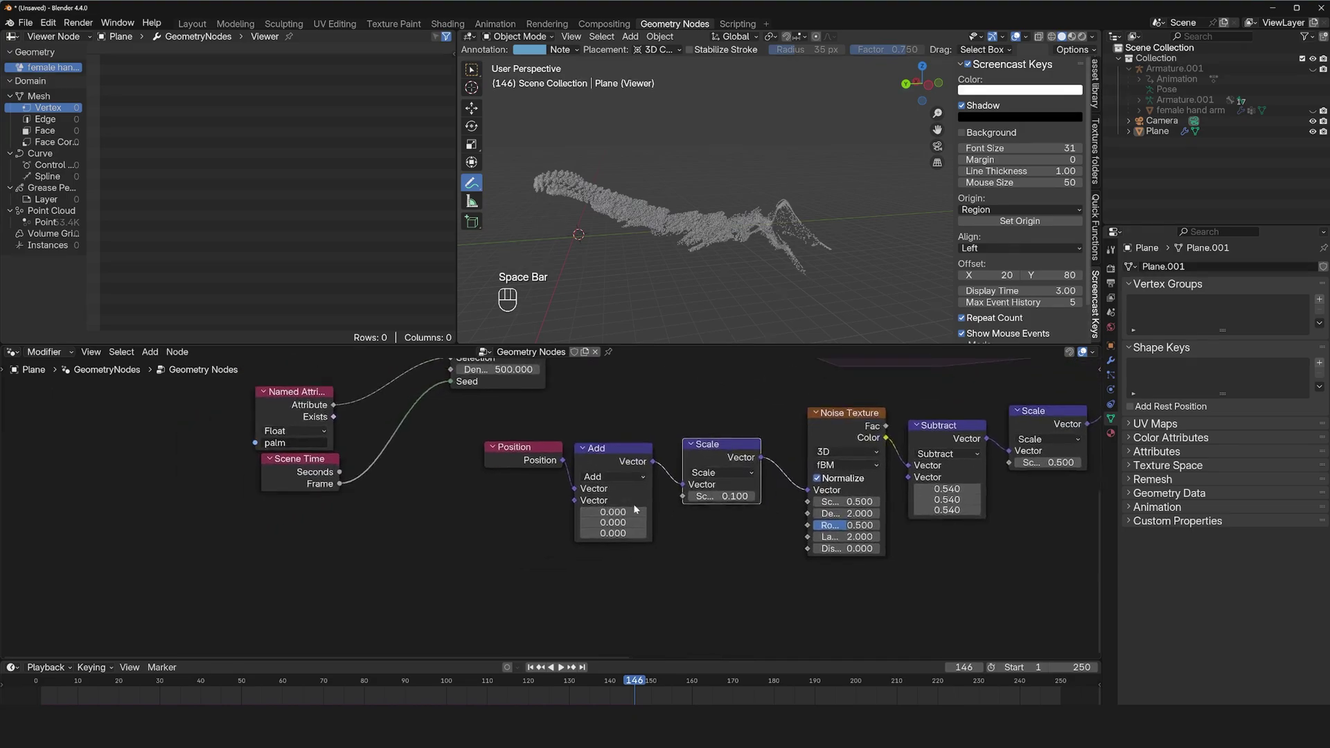
Add Scene Time seconds to Position before the noise, replay, then stop with all nodes framed.
key(shift+a)
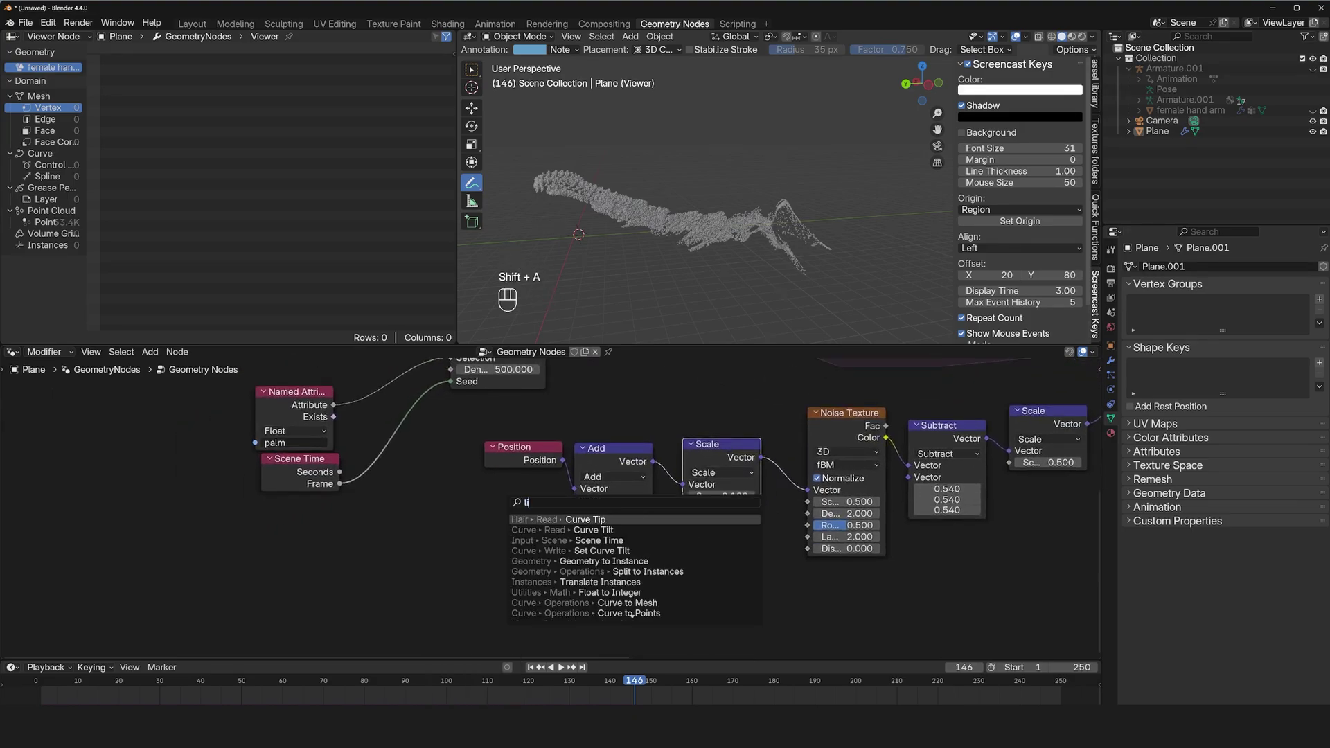
click(377, 546)
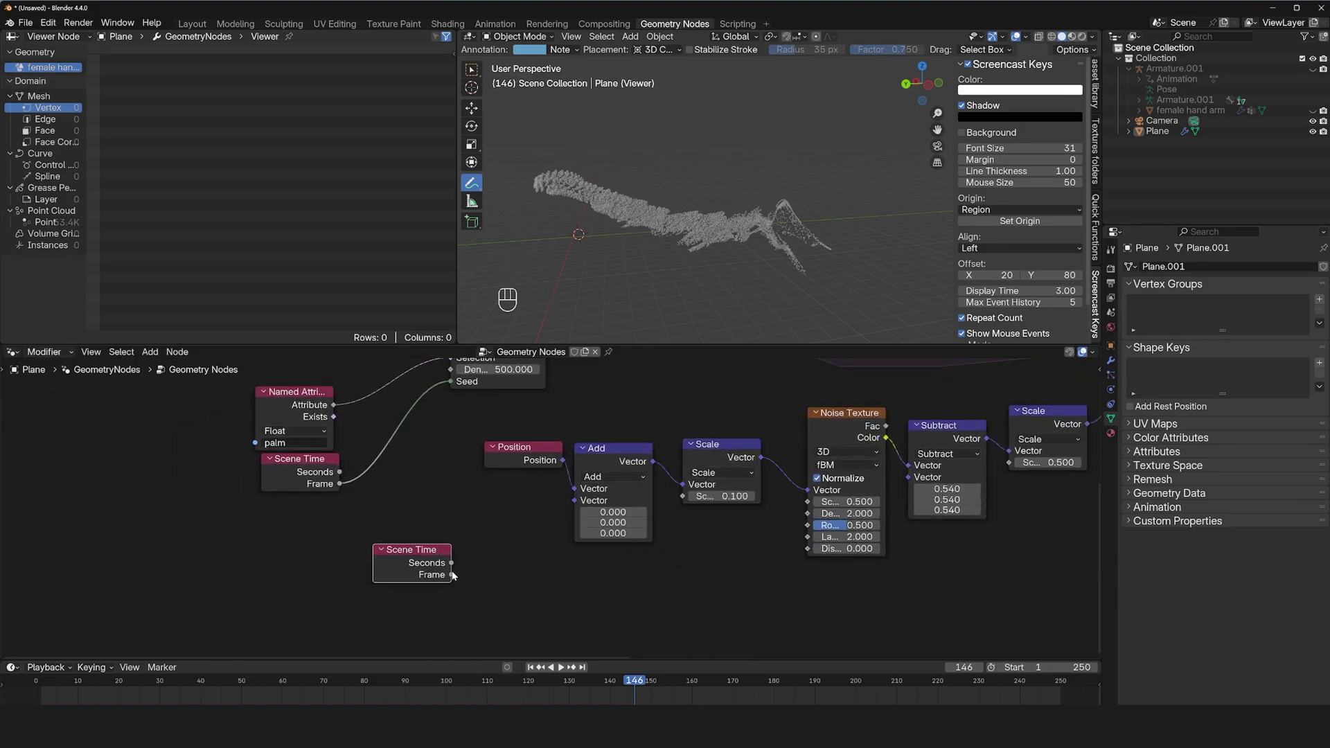
drag(454, 562, 514, 532)
key(space)
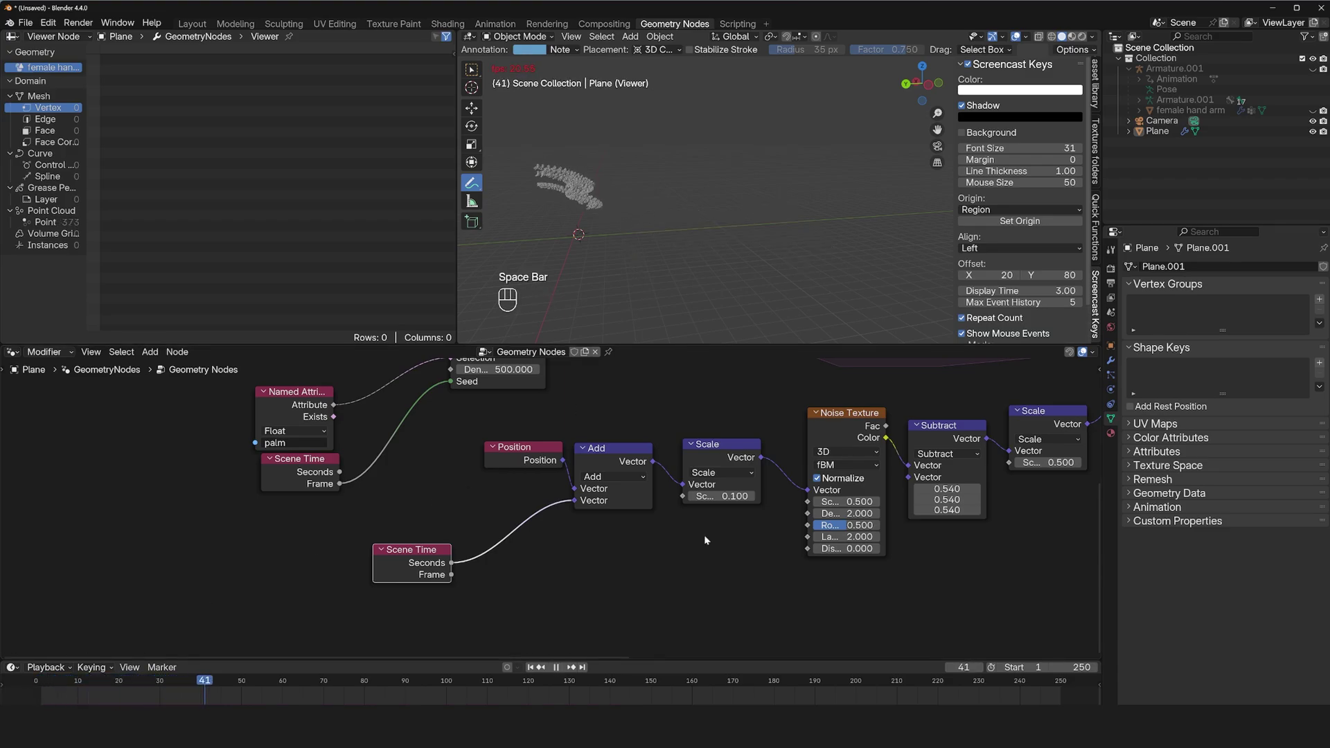
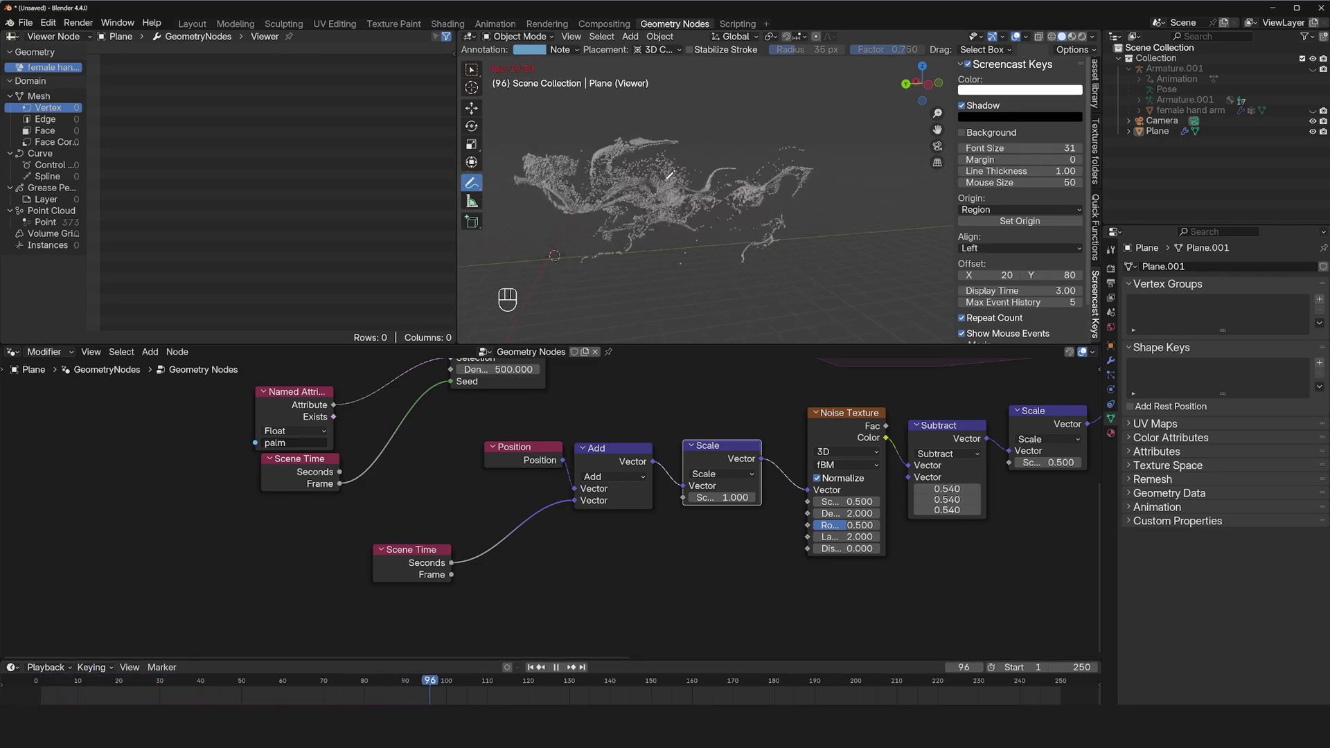
key(space)
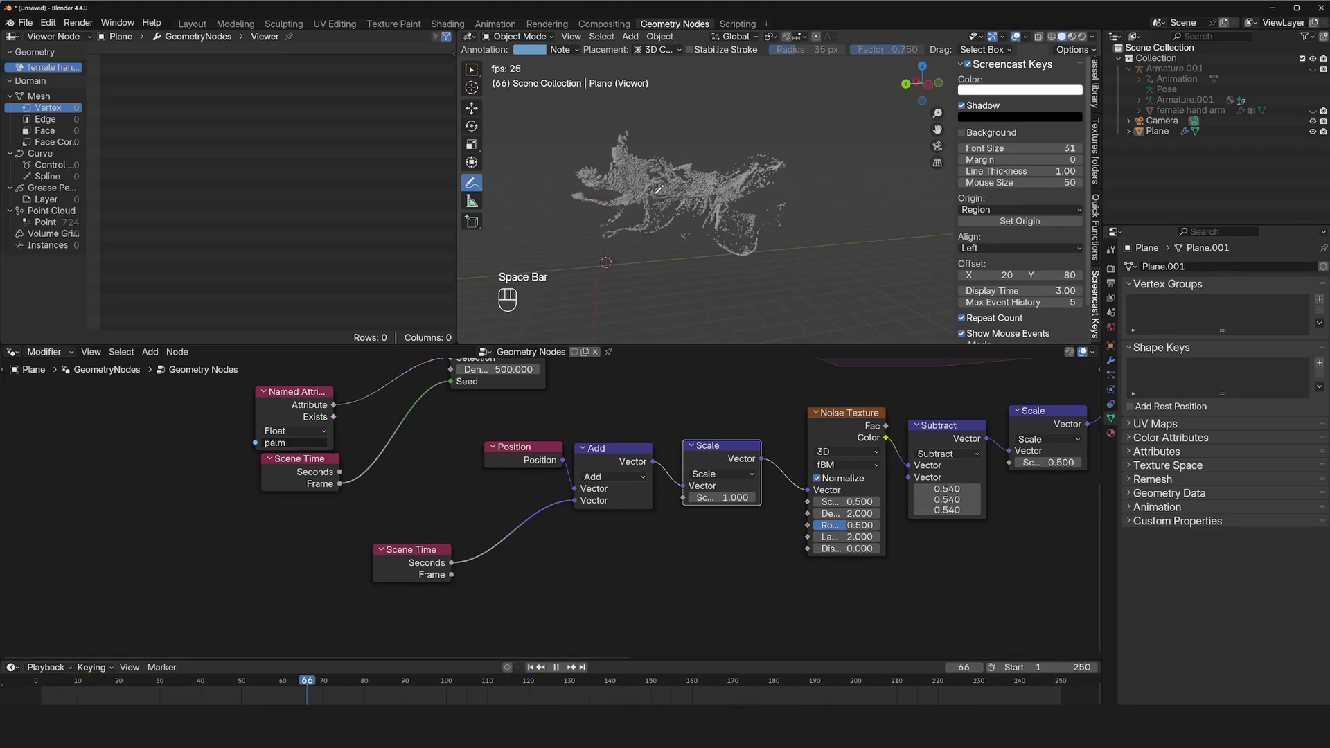
key(space)
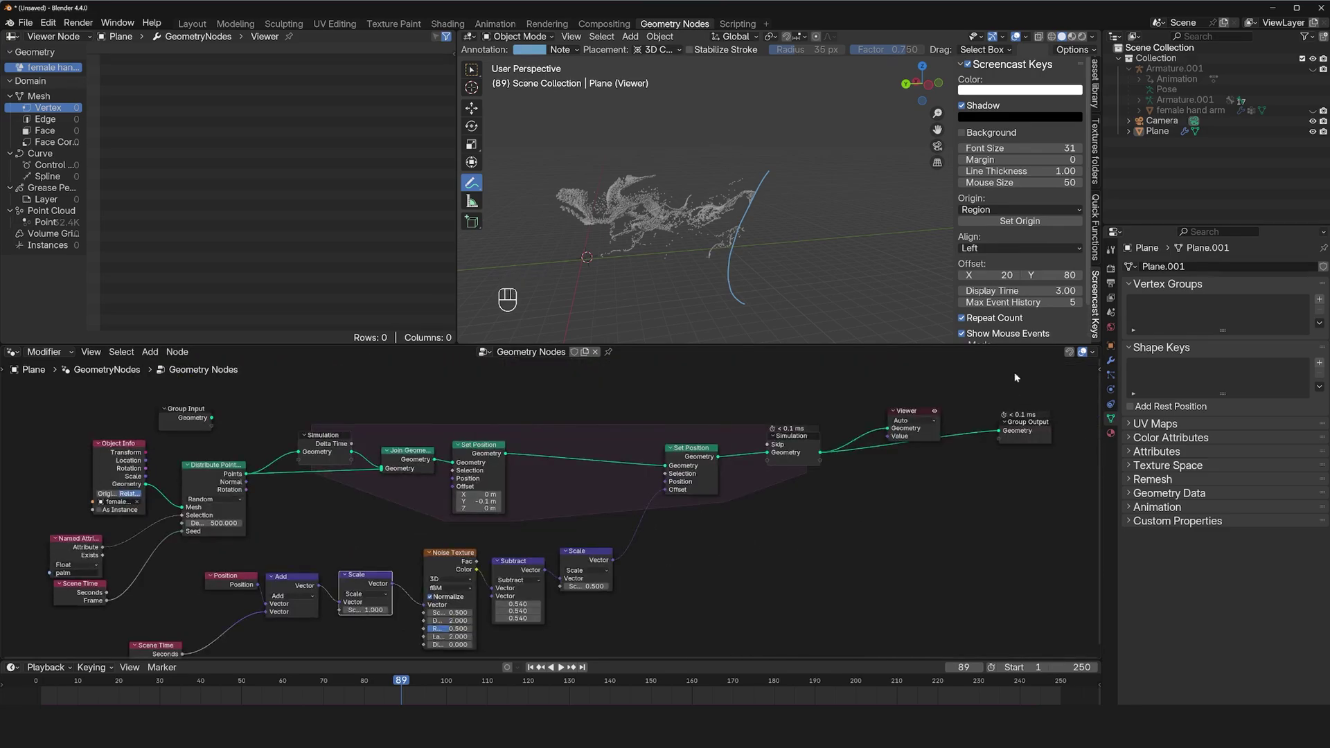
Add a UV sphere and shape it into a half-sphere shield in Edit Mode from front view.
double_click(745, 218)
key(shift+a)
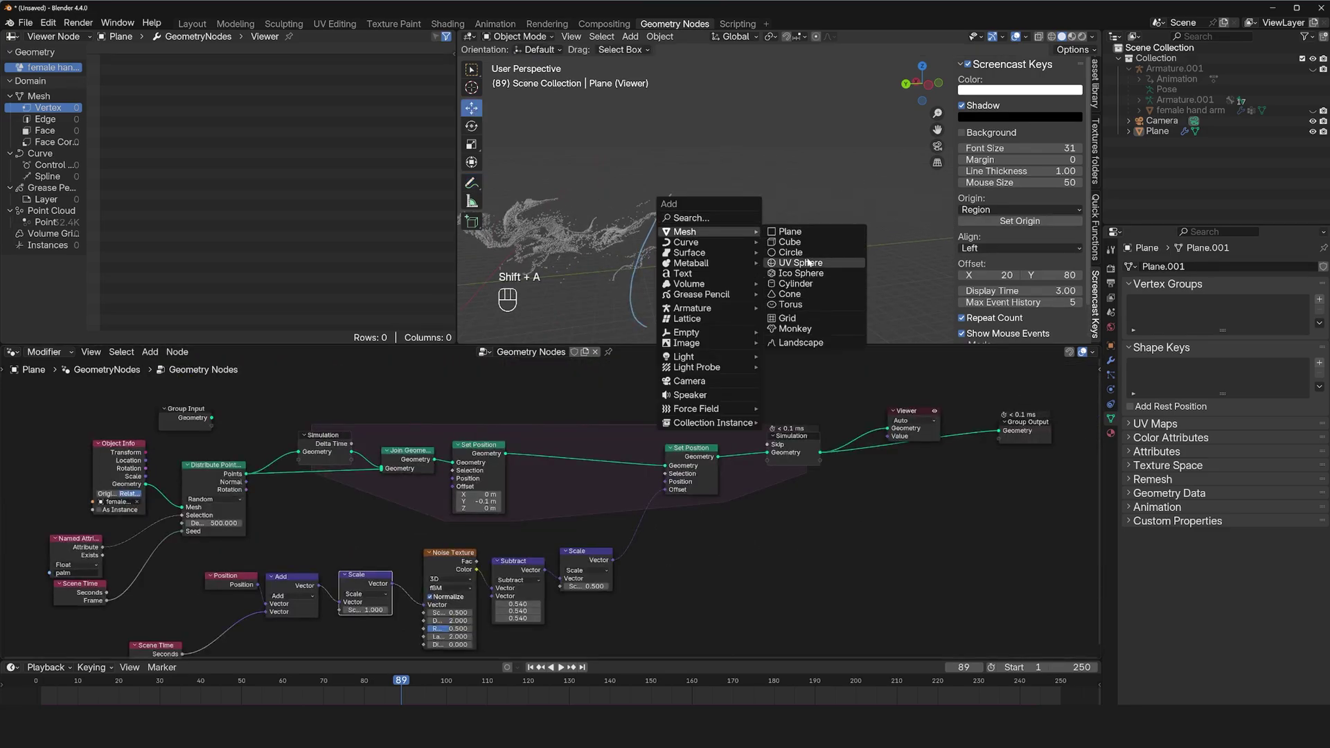
key(s)
key(g)
key(Tab)
key(KP_1)
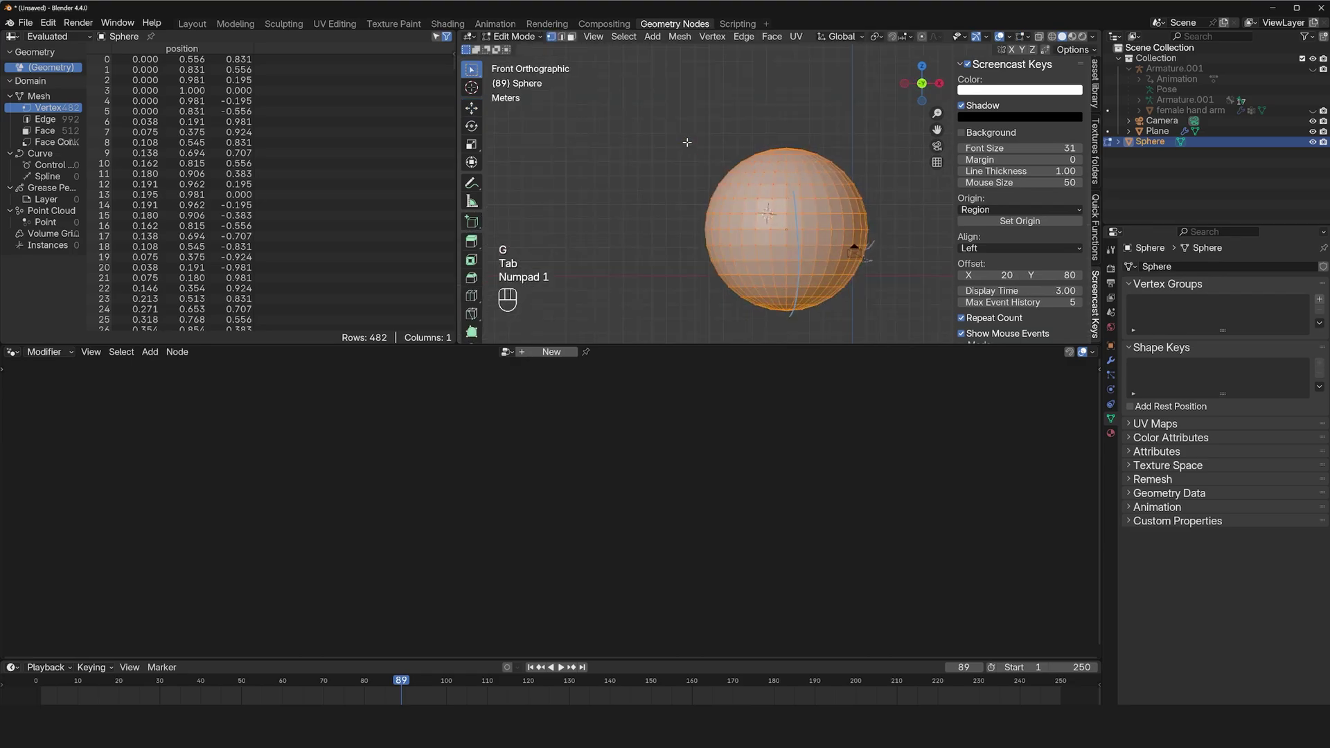
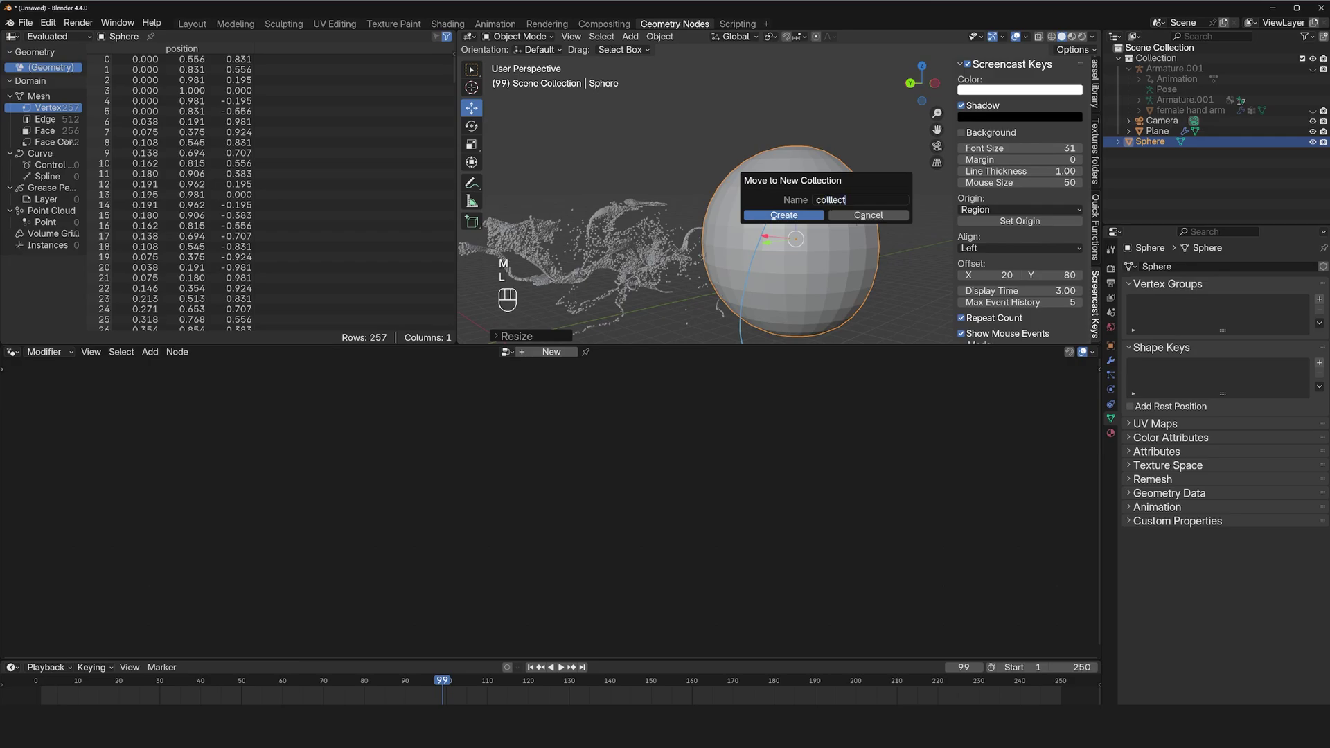
Move the sphere into a new 'collisions' collection and add a Collection Info node.
key(BackSpace)
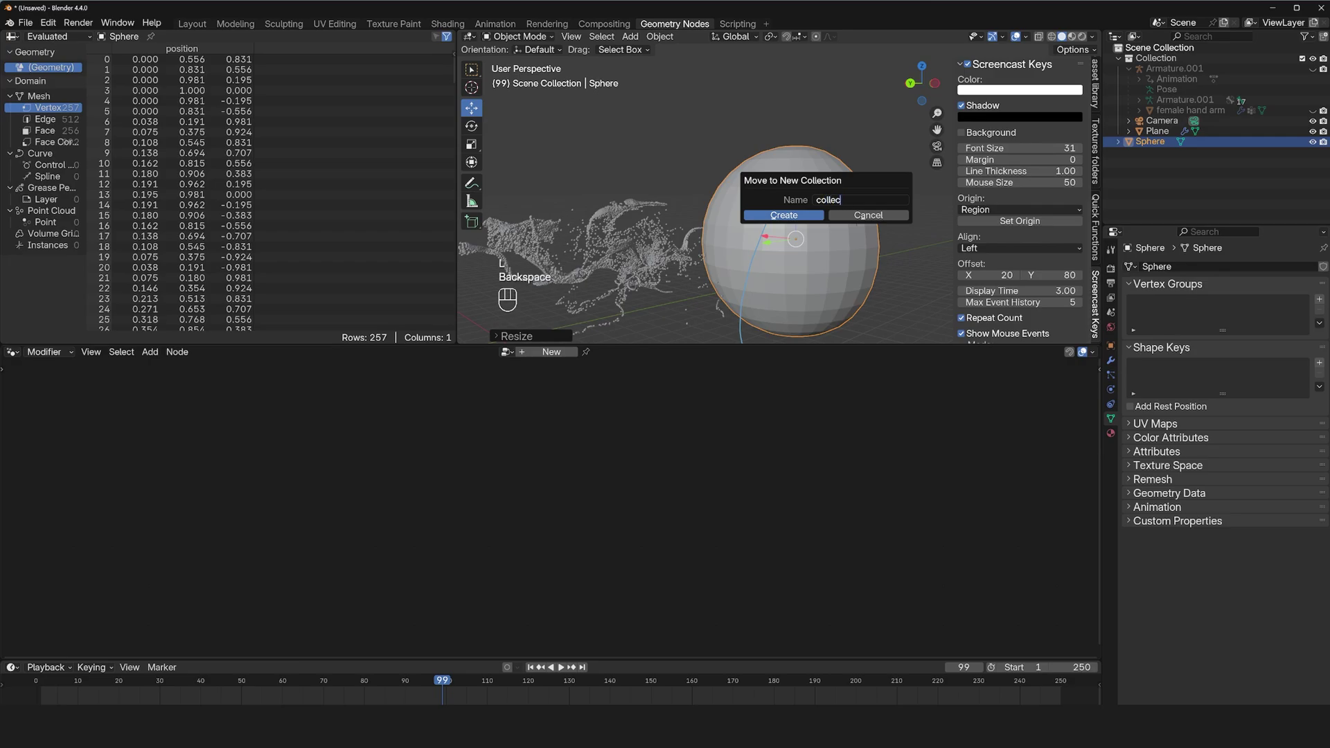
key(l)
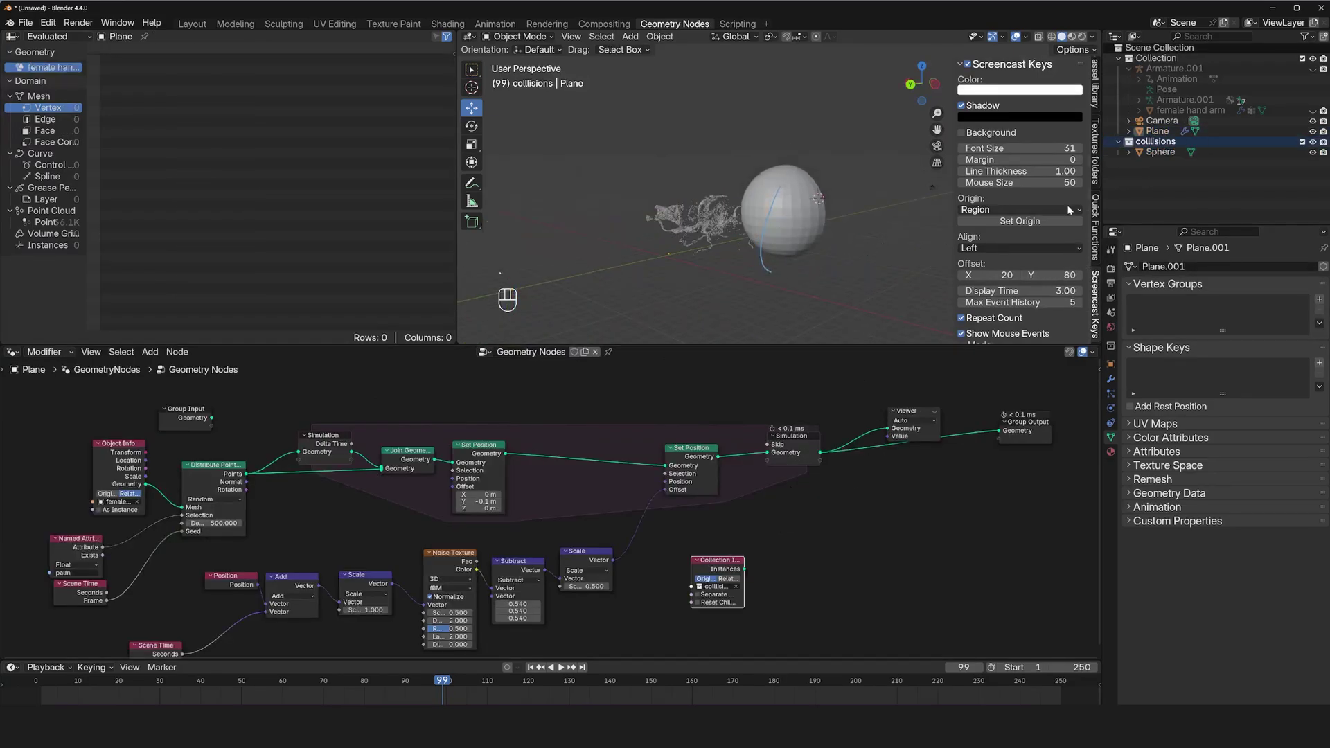
Exclude the collisions collection and add a third Set Position inside the Simulation zone fed by Geometry Proximity.
click(1309, 141)
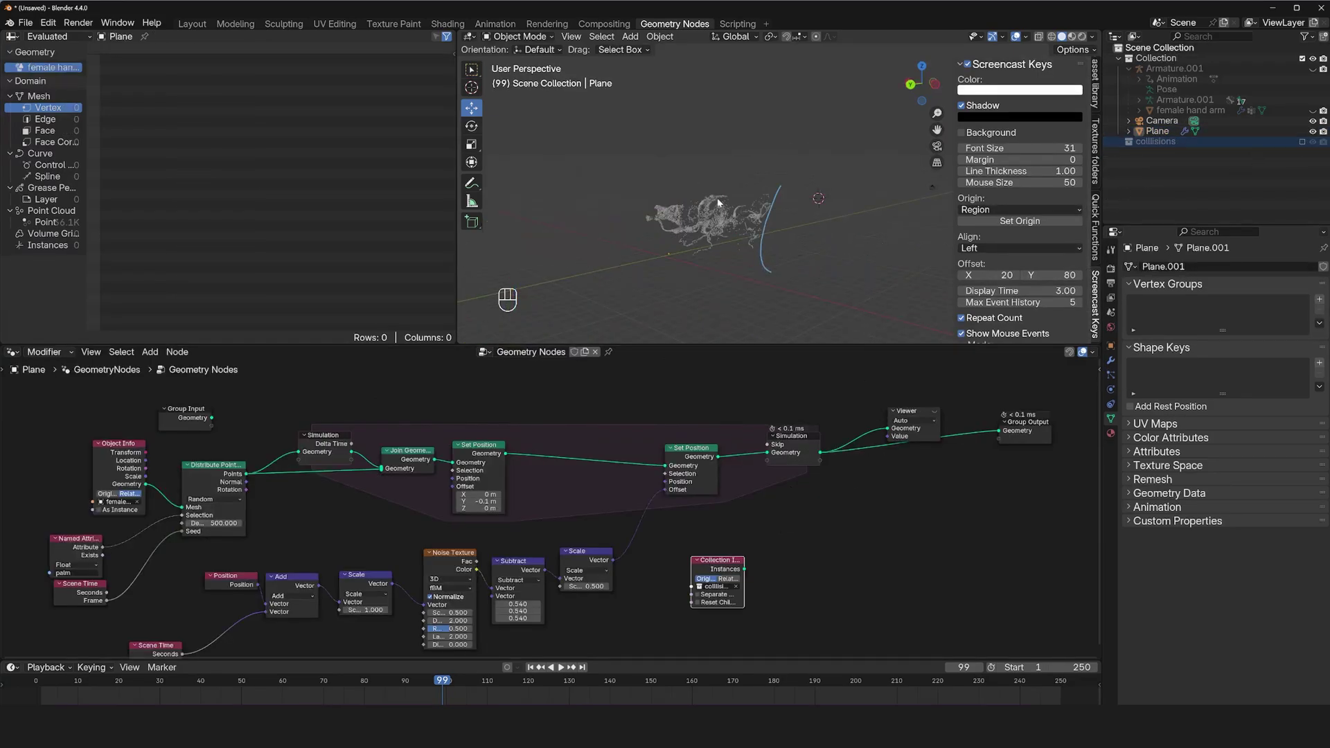
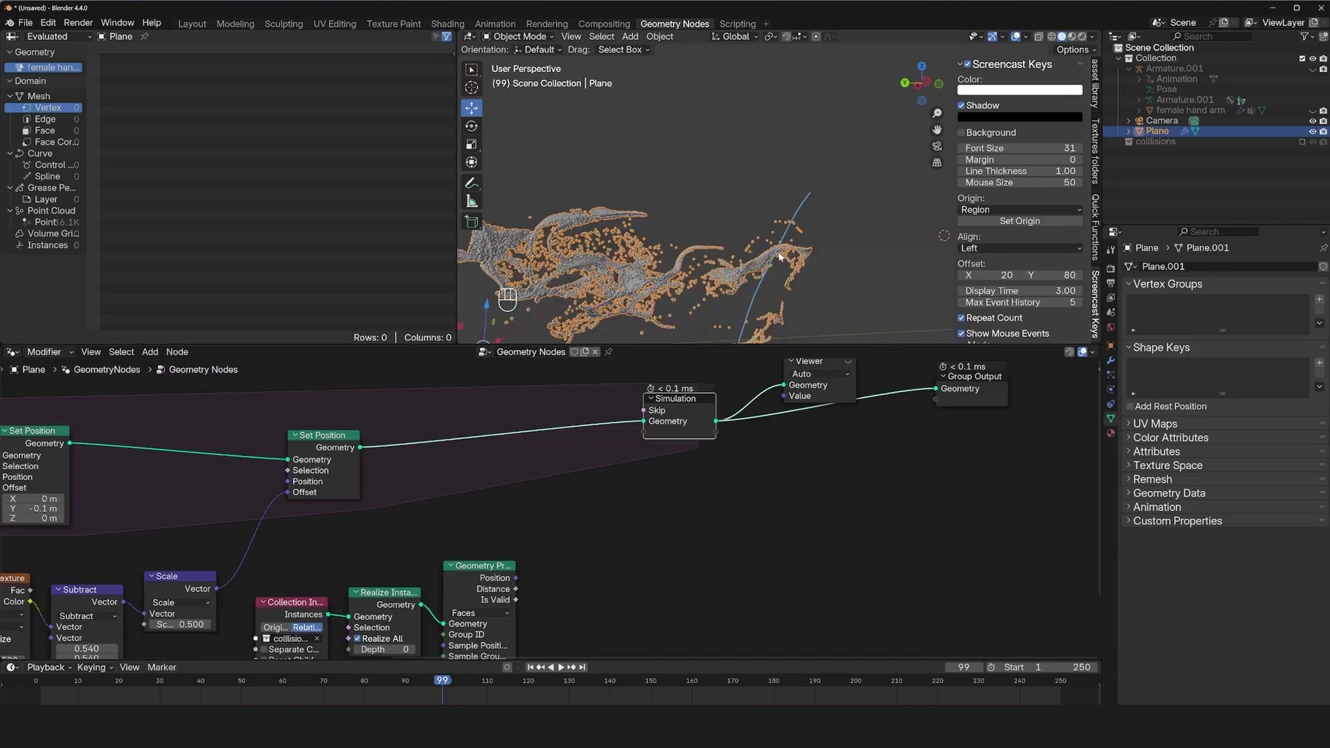
drag(781, 276, 770, 240)
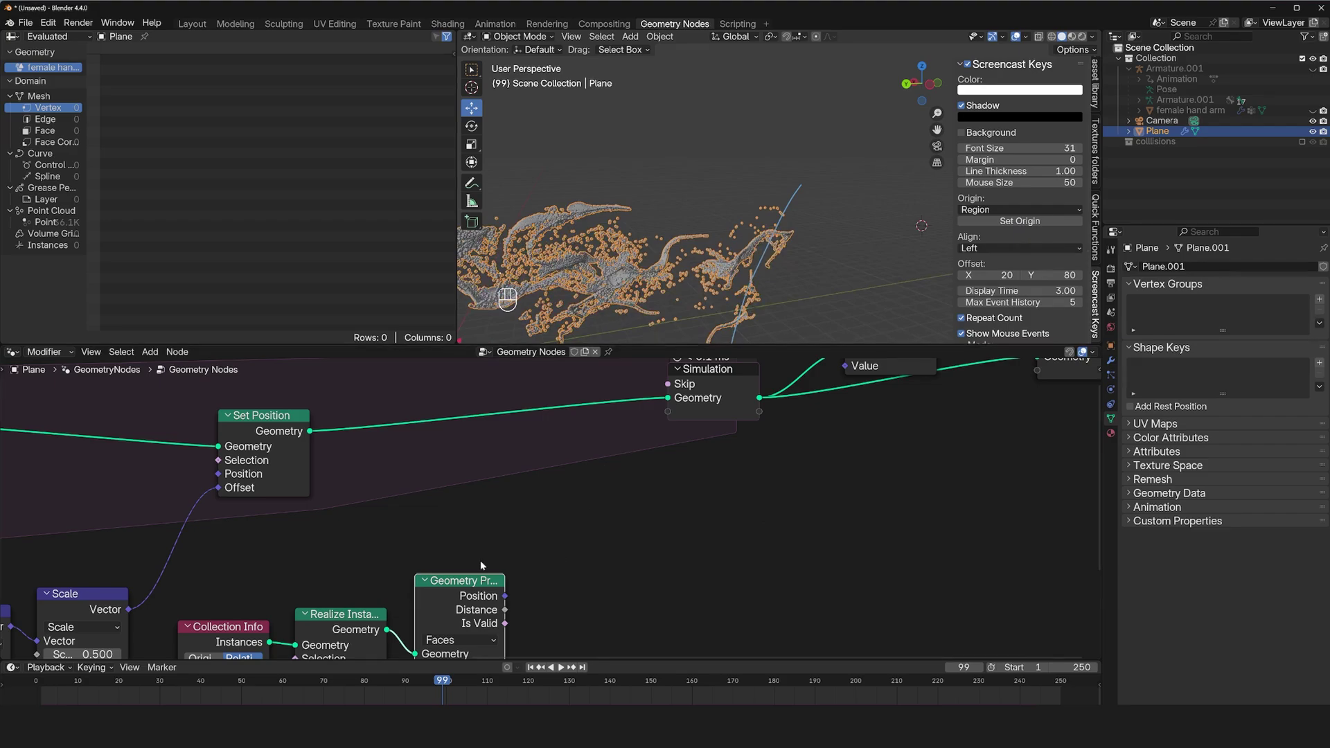
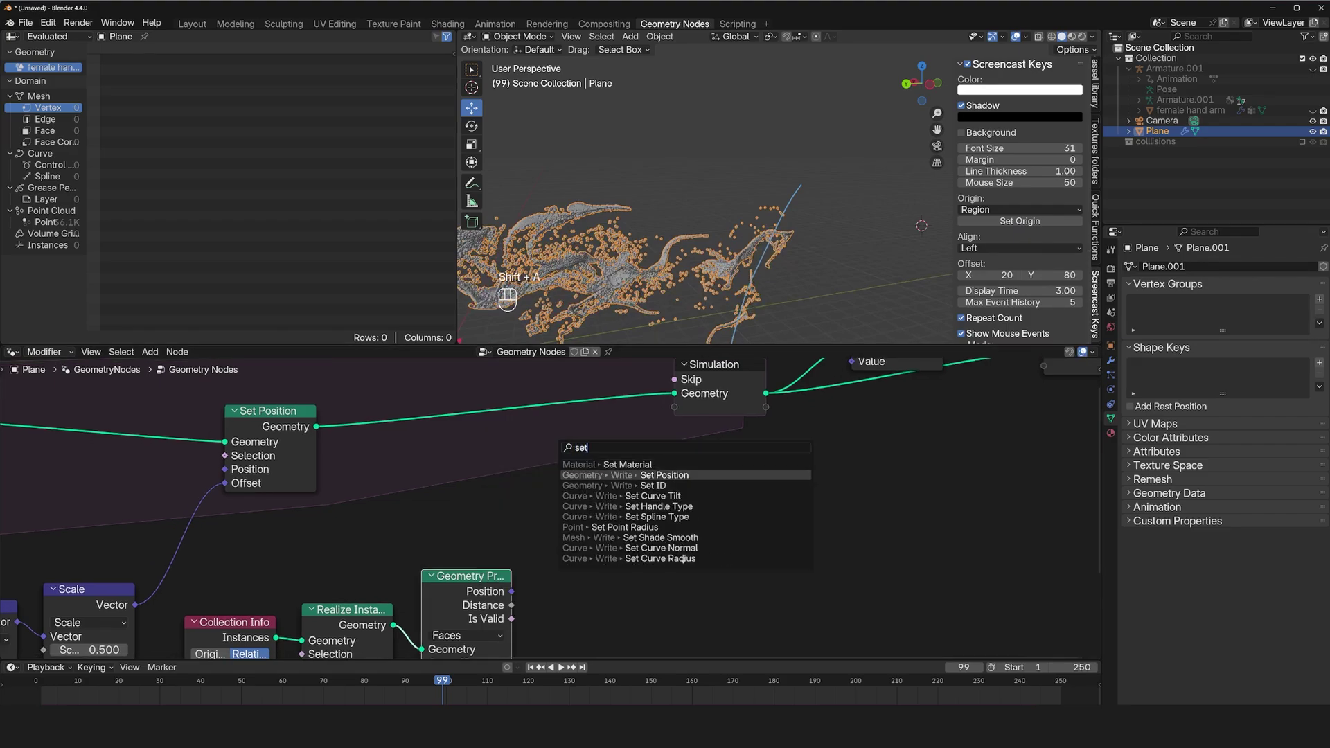
click(597, 387)
click(516, 591)
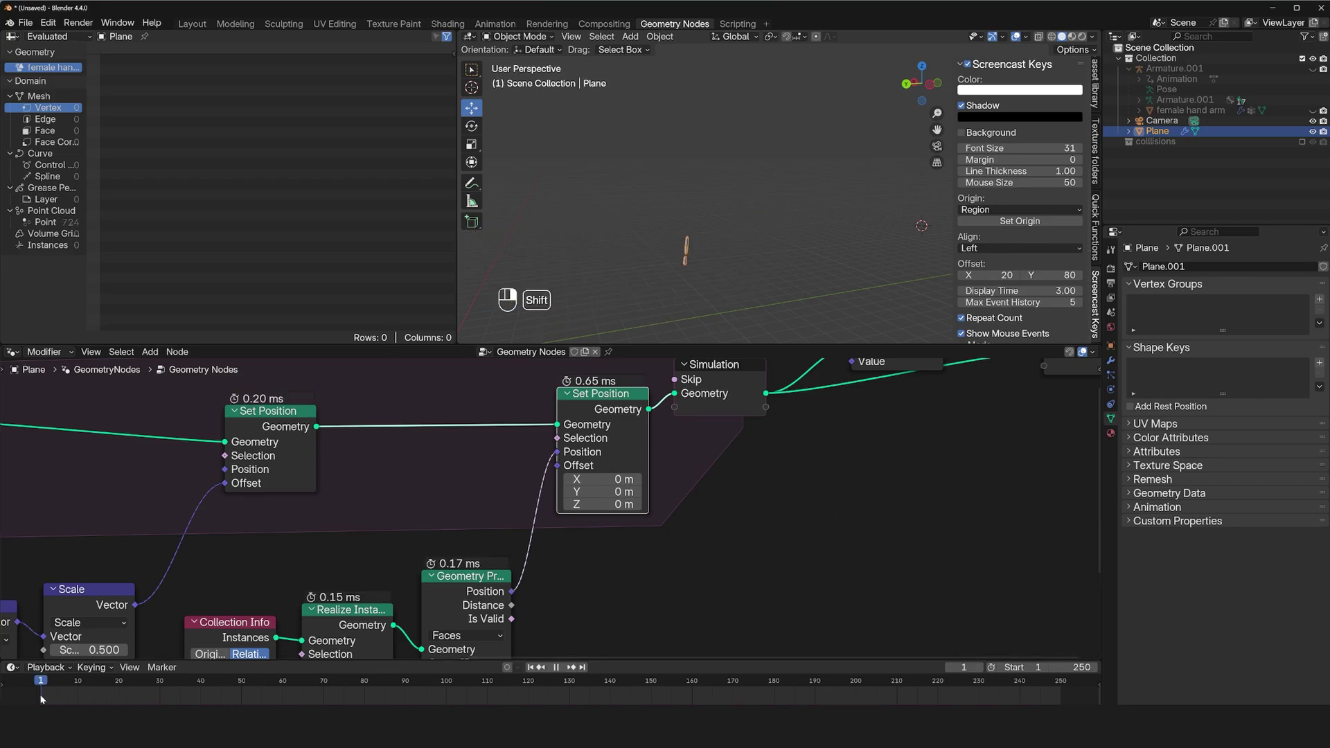
Play the collision simulation through to frame 233 while orbiting the particles, then stop and switch to annotations.
key(space)
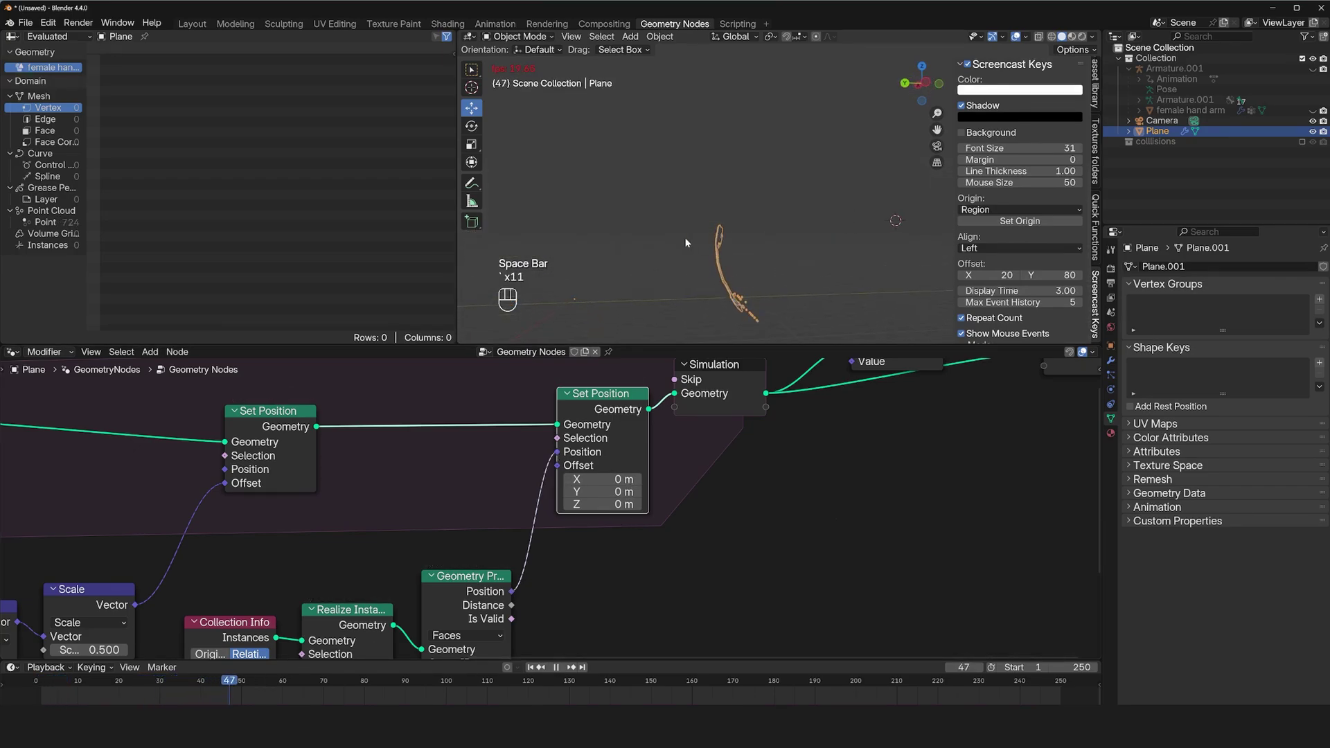
key(space)
key(space)
drag(807, 239, 847, 249)
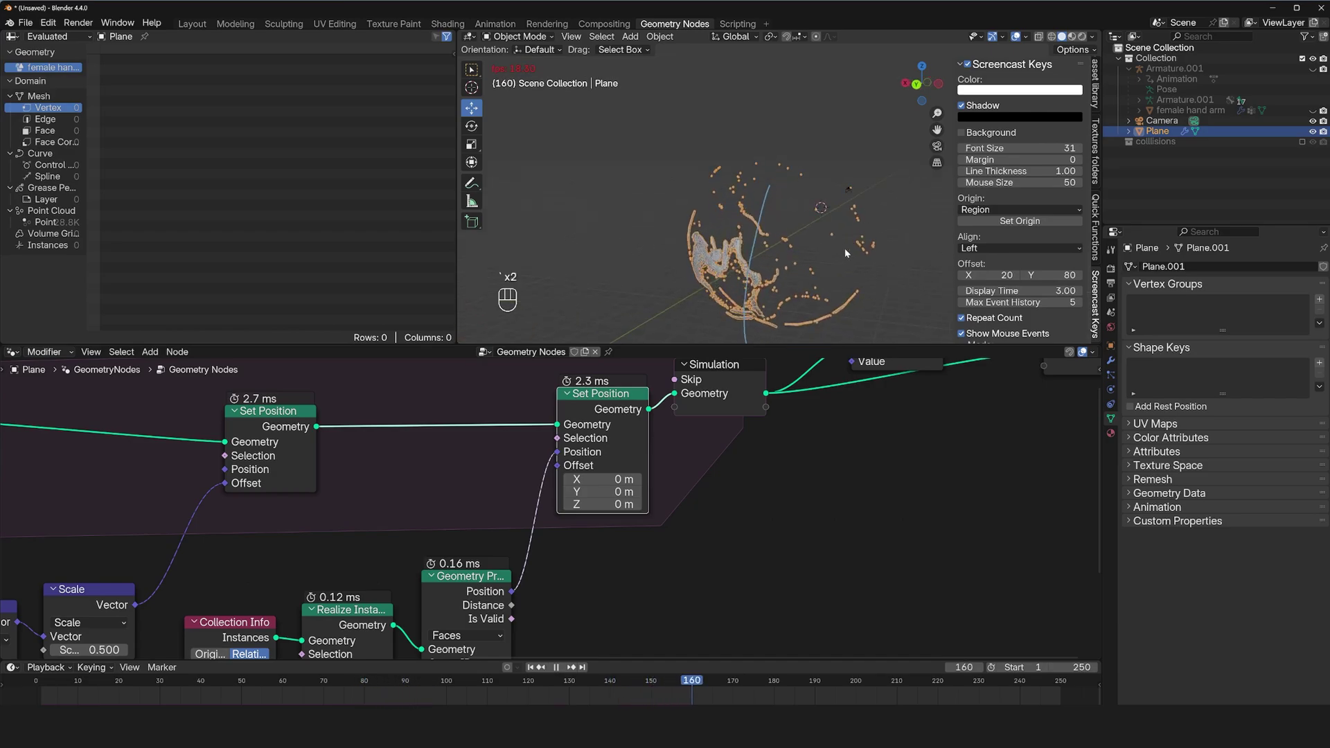
key(space)
key(space)
key(space)
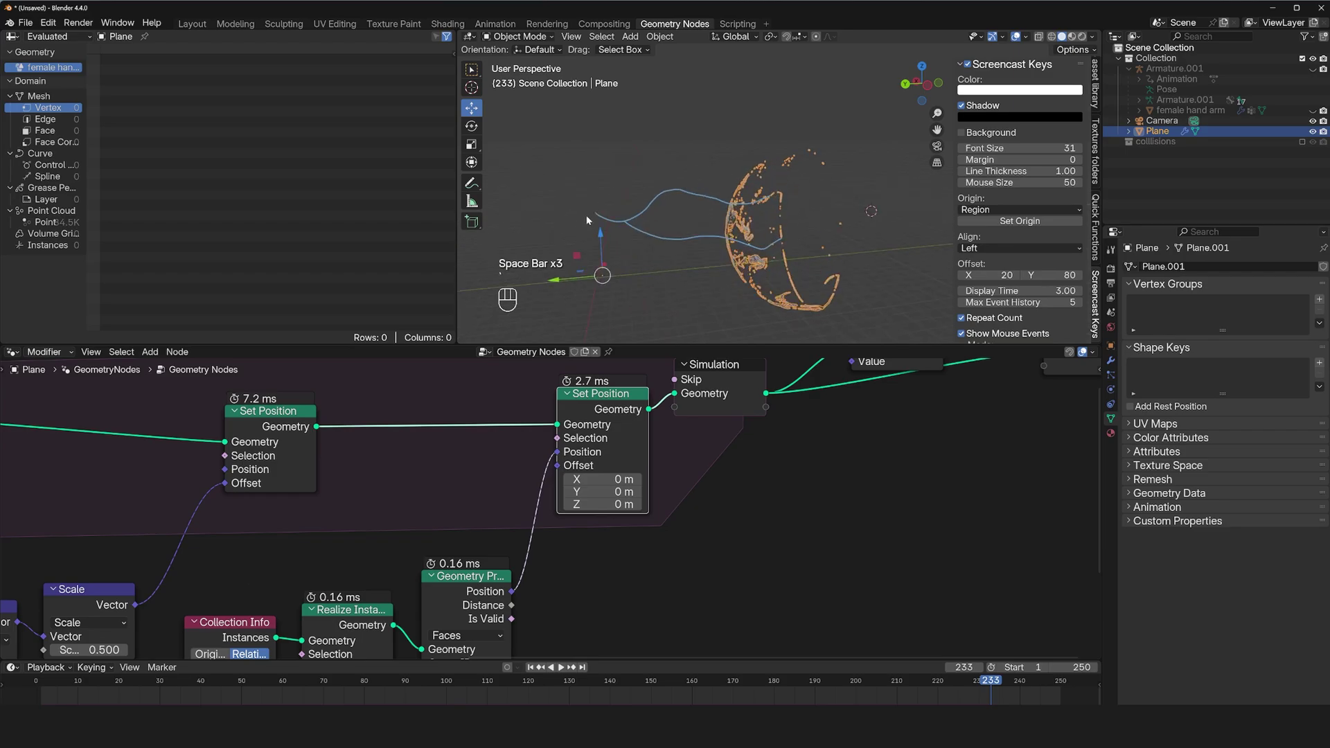
click(469, 188)
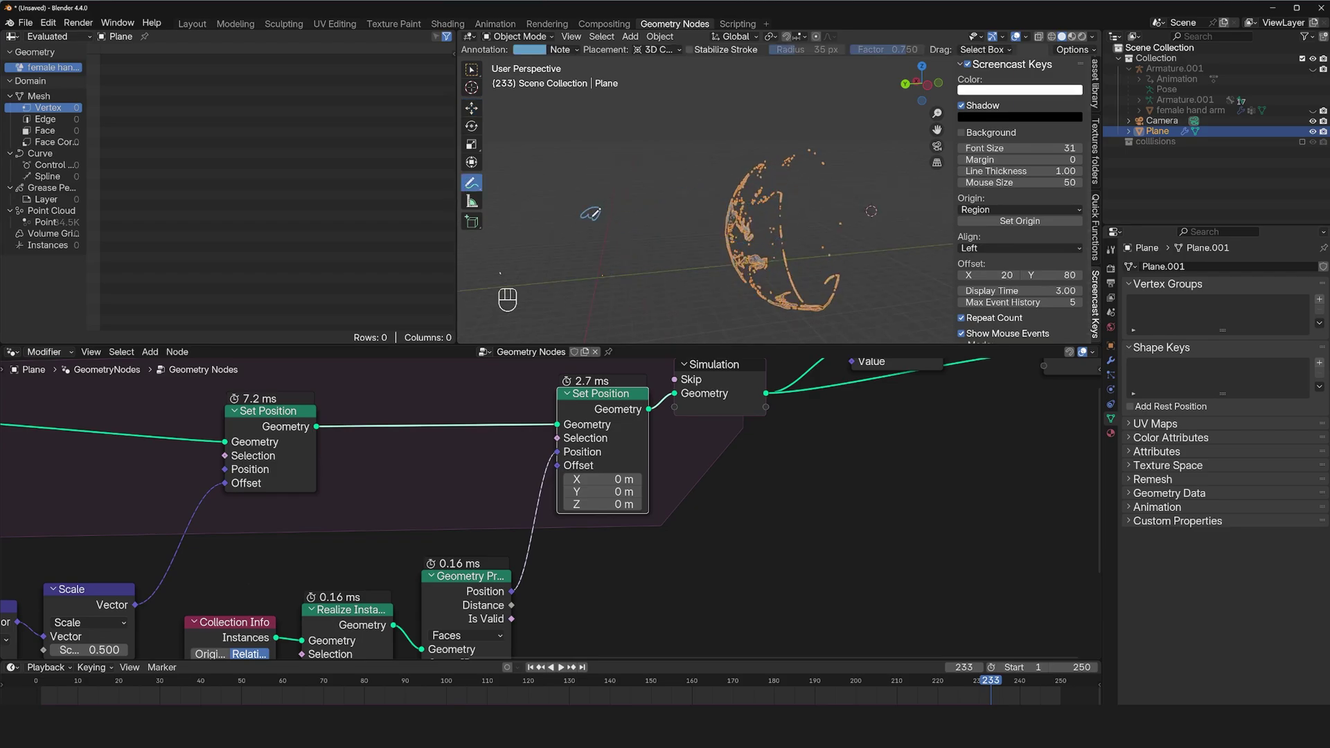
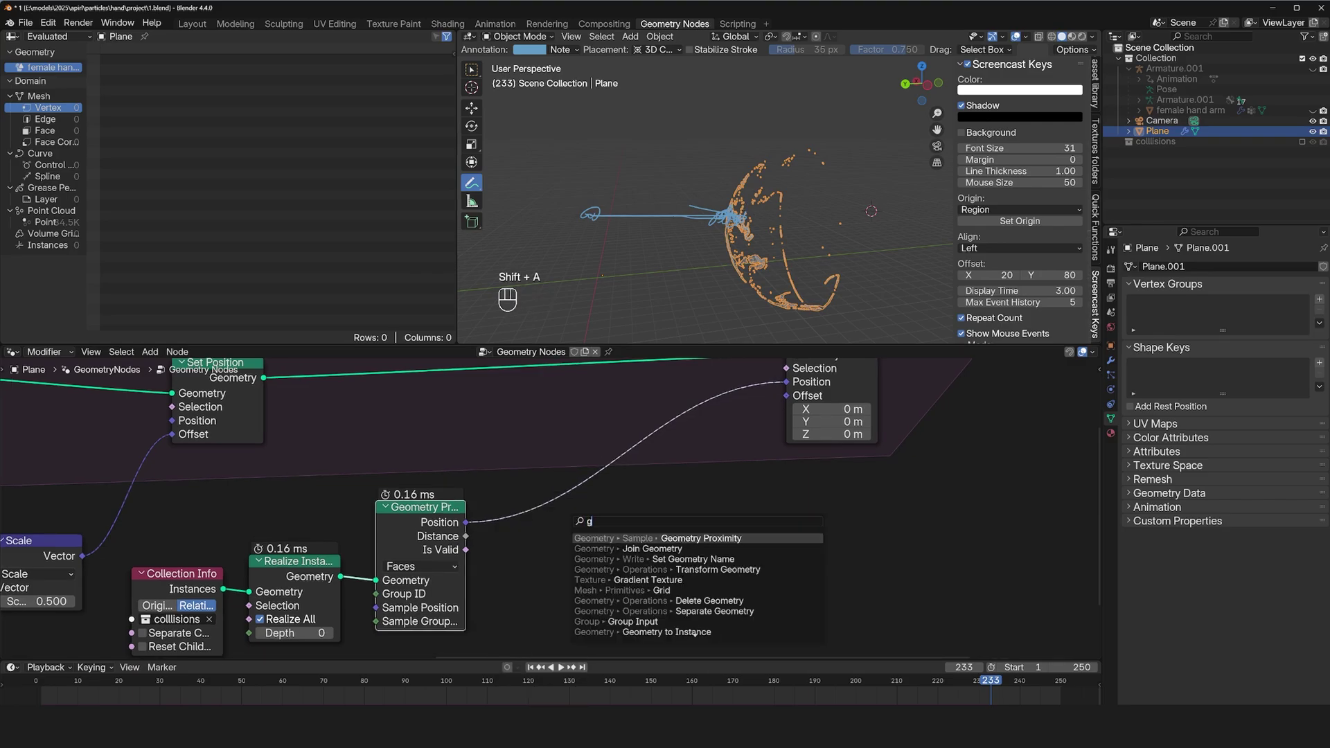
Gate the collision Set Position with a Less Than compare on proximity Distance against 0.290.
key(BackSpace)
key(BackSpace)
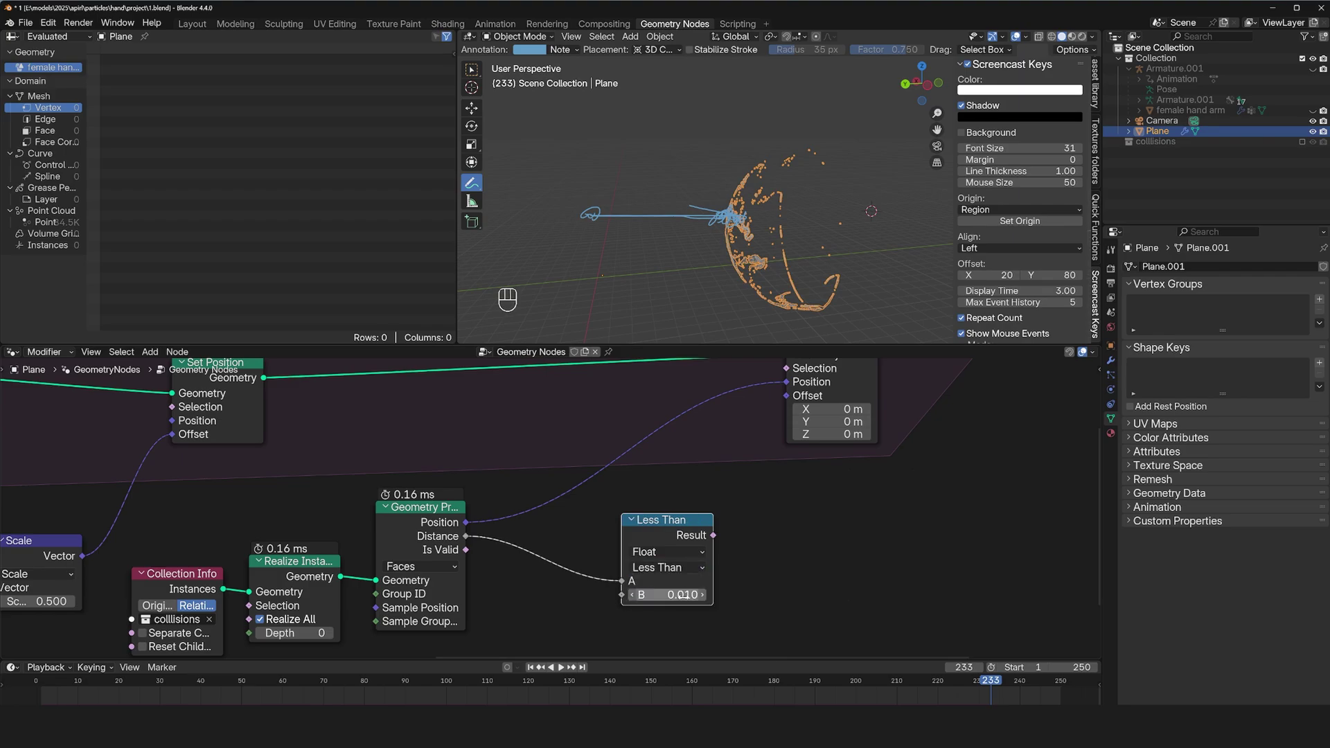
drag(734, 553, 704, 575)
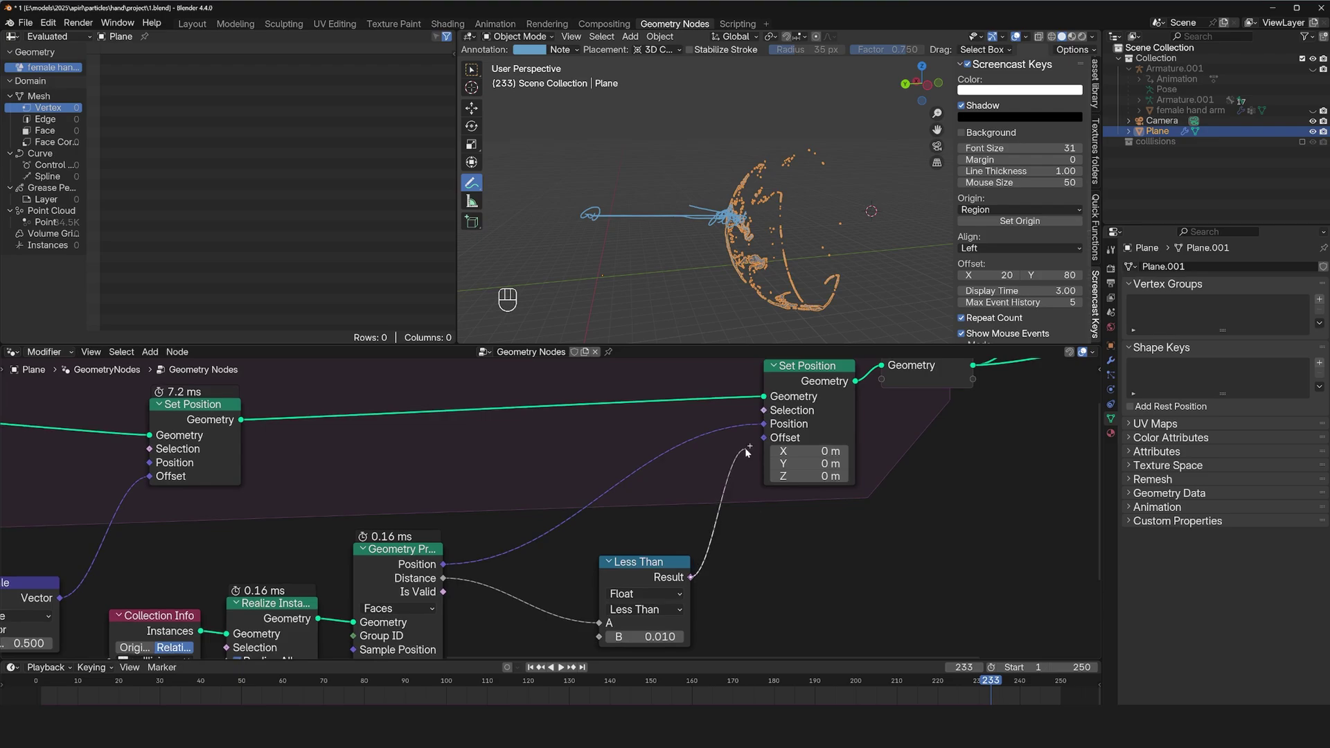
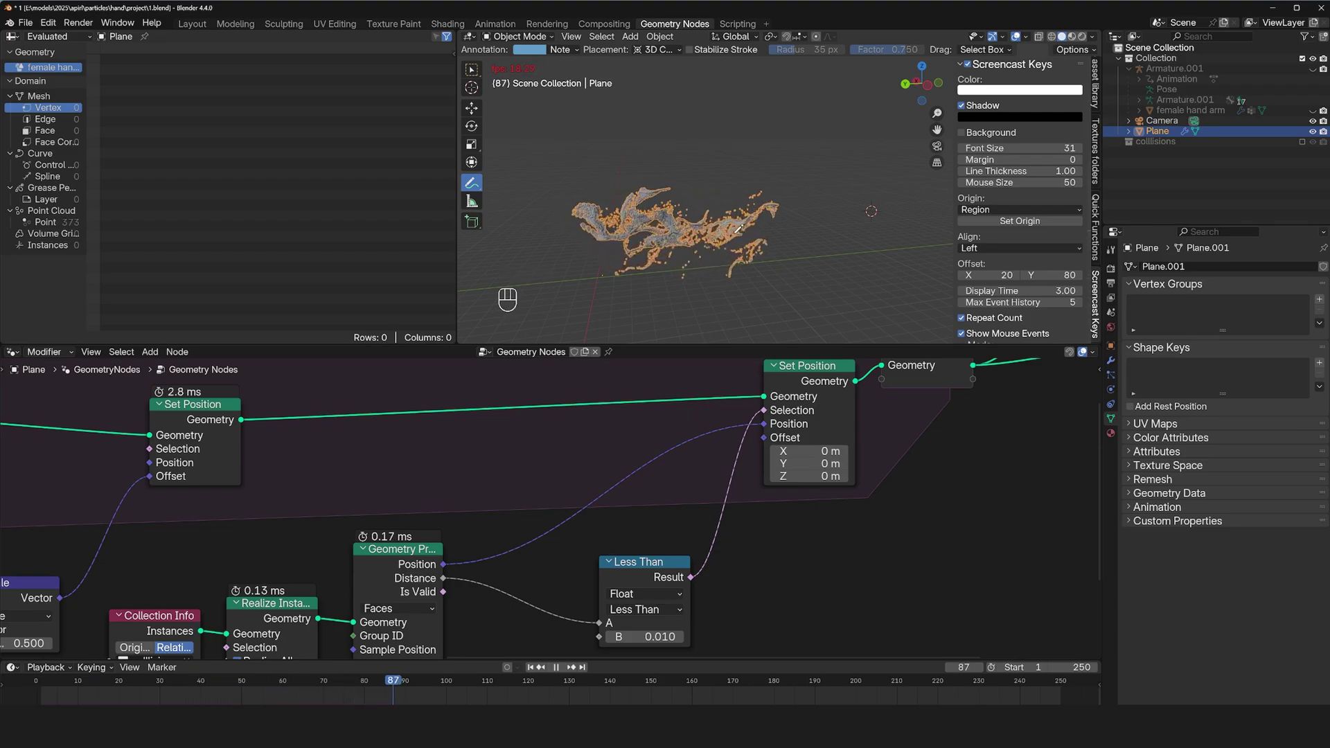
Replay the simulation from the start to check the 0.29 threshold, then show a second 3D Viewport.
key(space)
key(alt+a)
key(`)
key(`)
key(`)
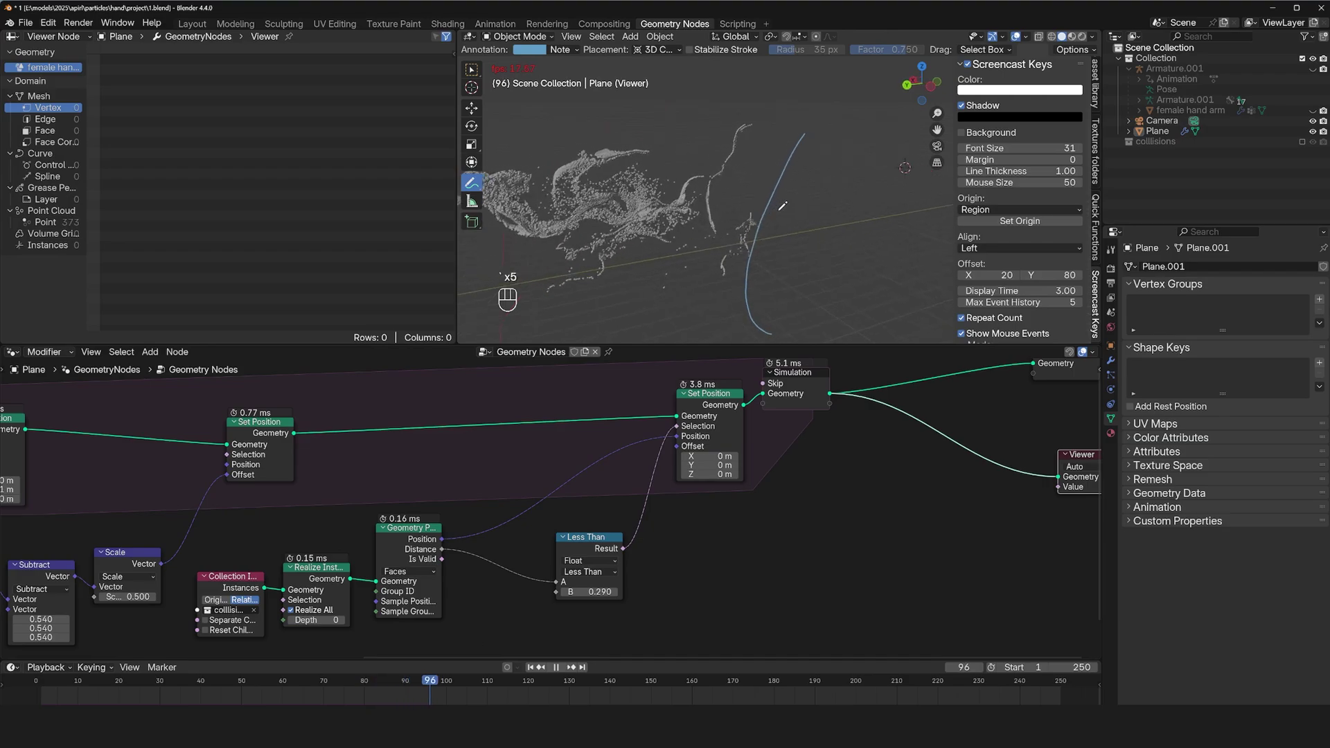
key(`)
key(`)
key(`)
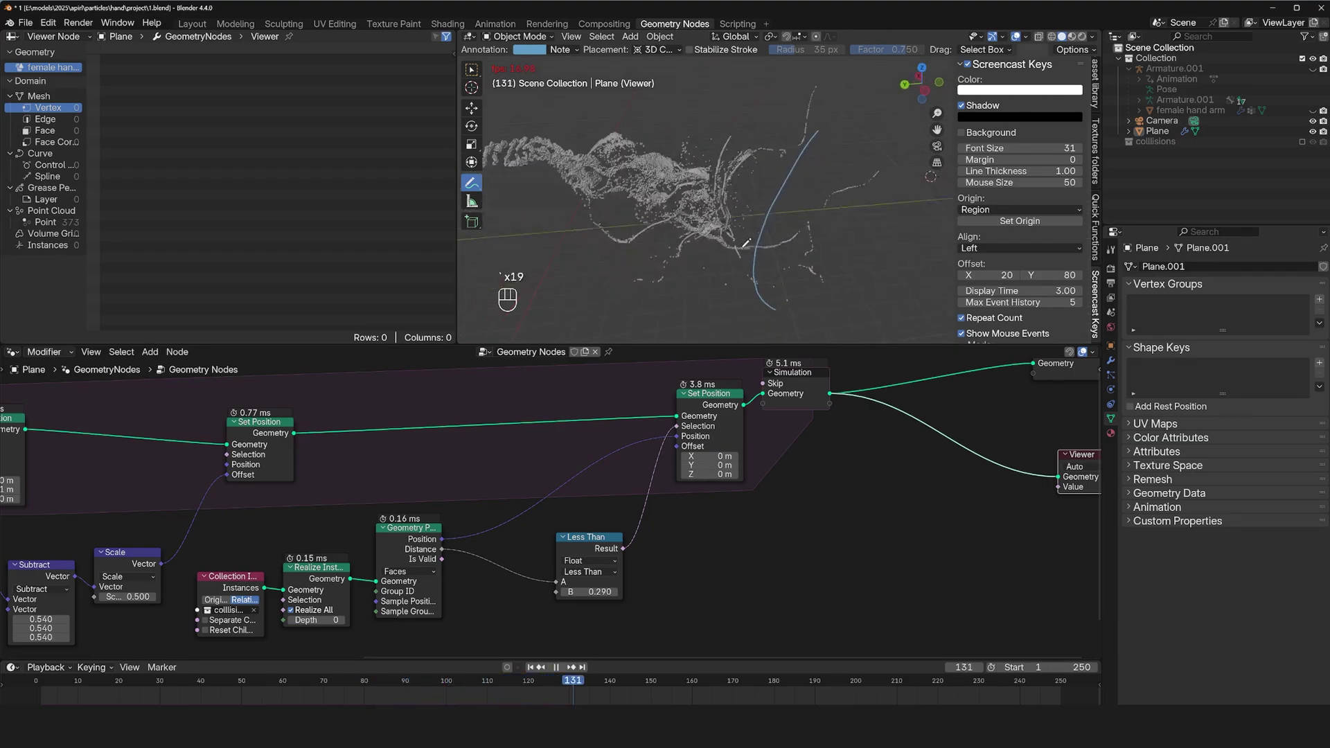
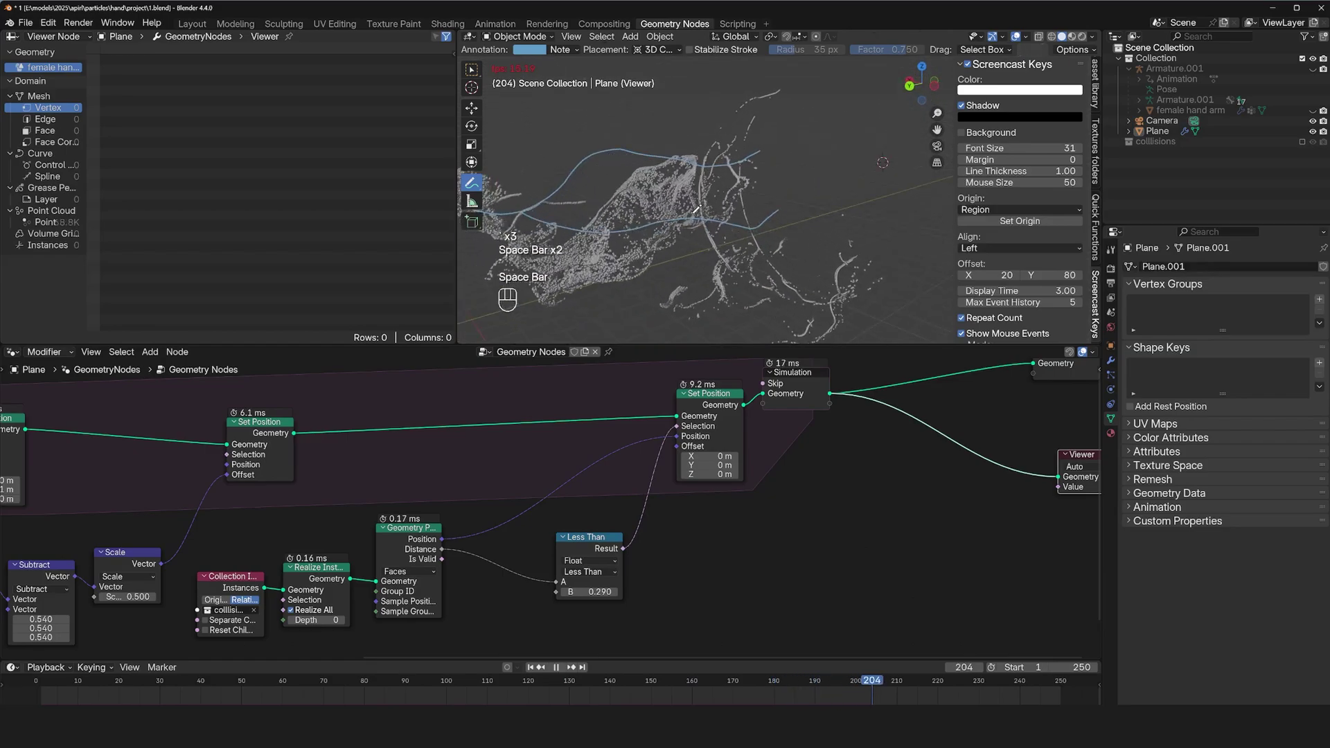
key(space)
key(space)
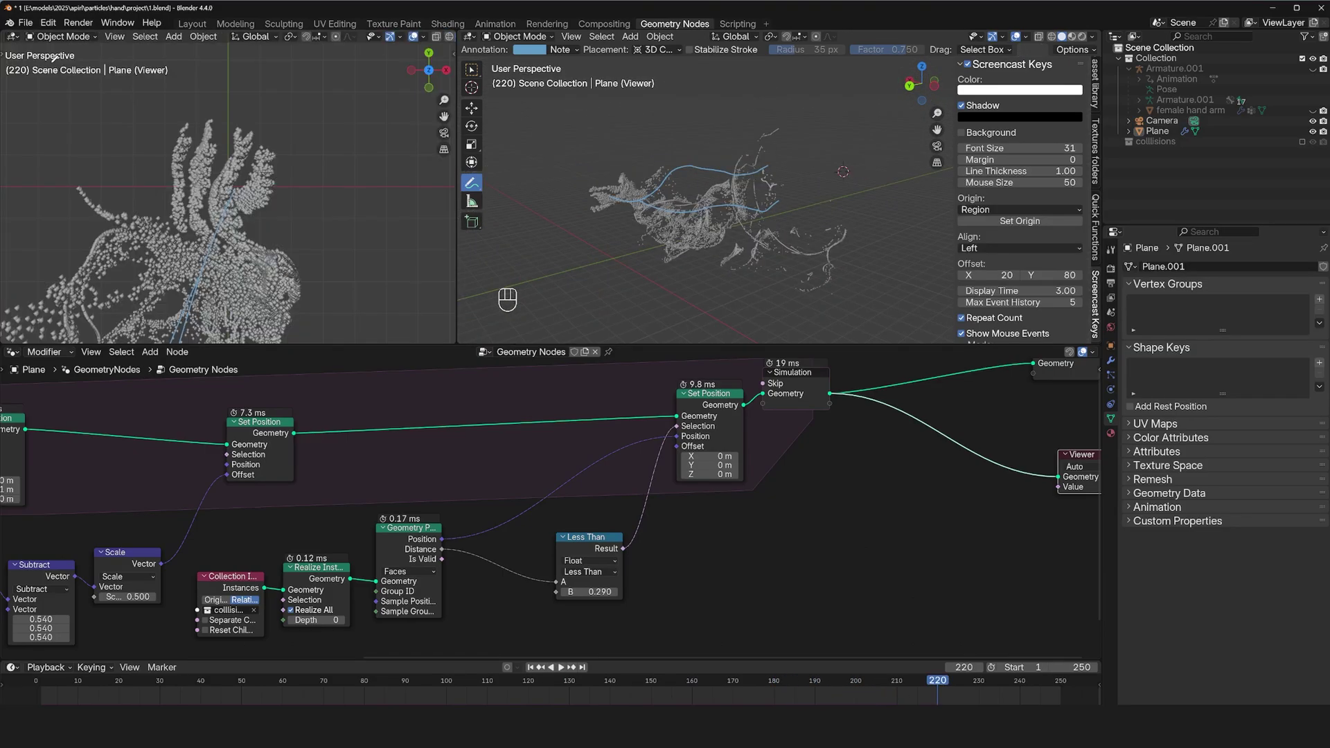